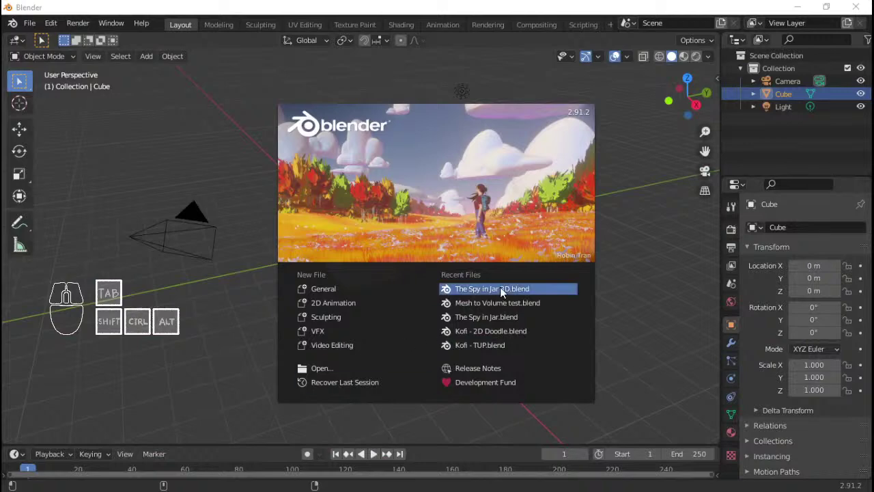
- Open 'The Spy in Jar 3D.blend' from the splash screen's Recent Files
click(502, 293)
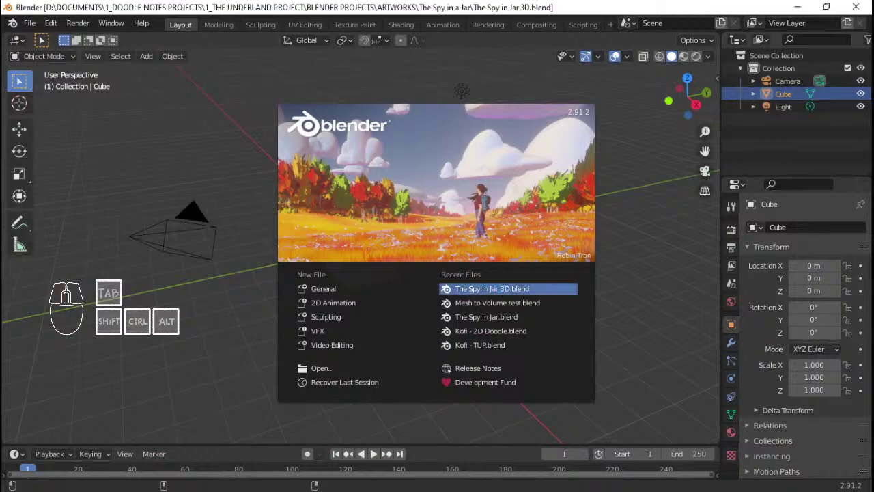
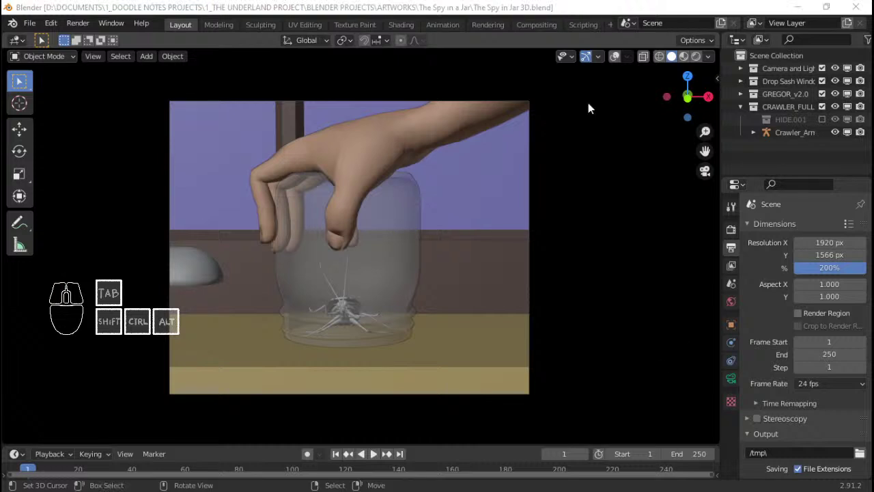
click(474, 4)
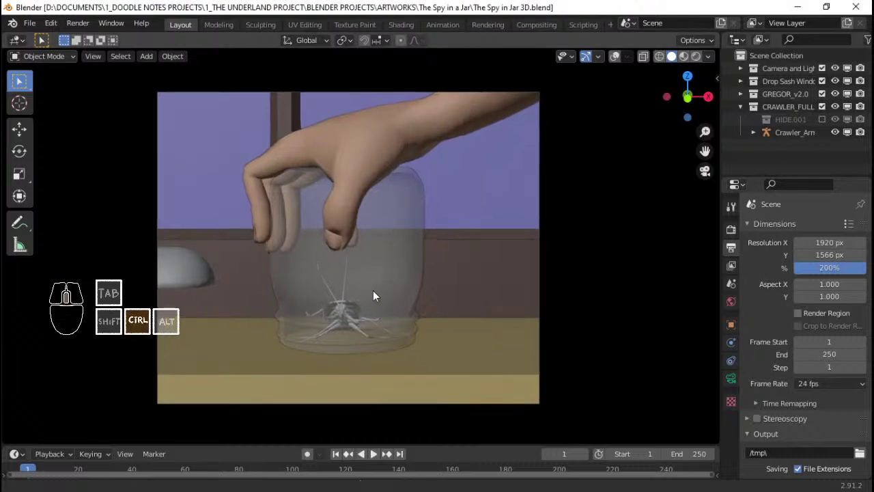
drag(392, 272, 395, 278)
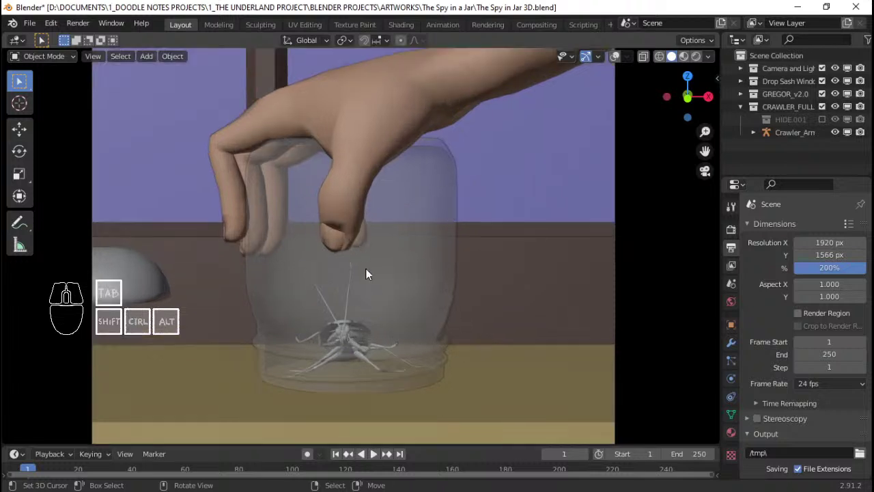
drag(380, 300, 421, 248)
drag(419, 260, 418, 250)
middle_click(422, 257)
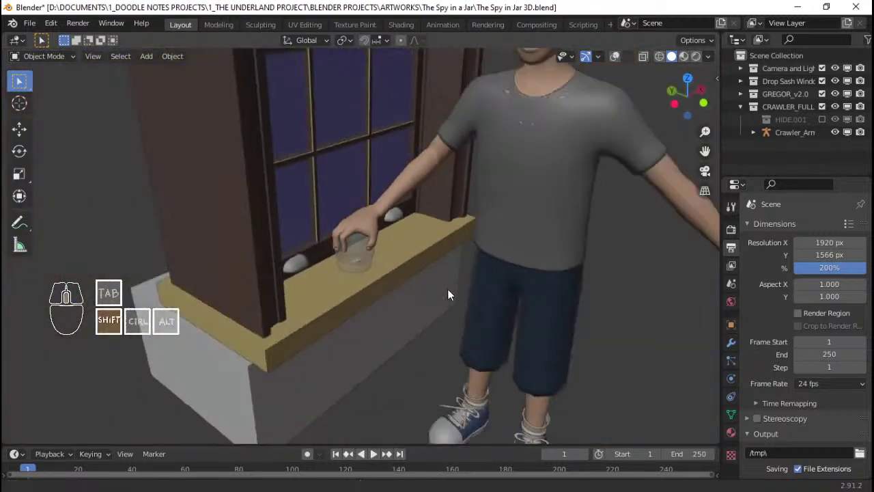
drag(534, 280, 481, 215)
drag(492, 209, 395, 248)
- Select Gregor's armature and switch it into Pose Mode
key(q)
right_click(408, 261)
right_click(400, 256)
key(ctrl+Tab)
right_click(400, 255)
key(r)
key(z)
- Rotate and move hand_ik.R so the right hand rests on top of the jar
click(477, 267)
drag(470, 267, 415, 238)
drag(427, 255, 433, 267)
key(g)
key(shift+z)
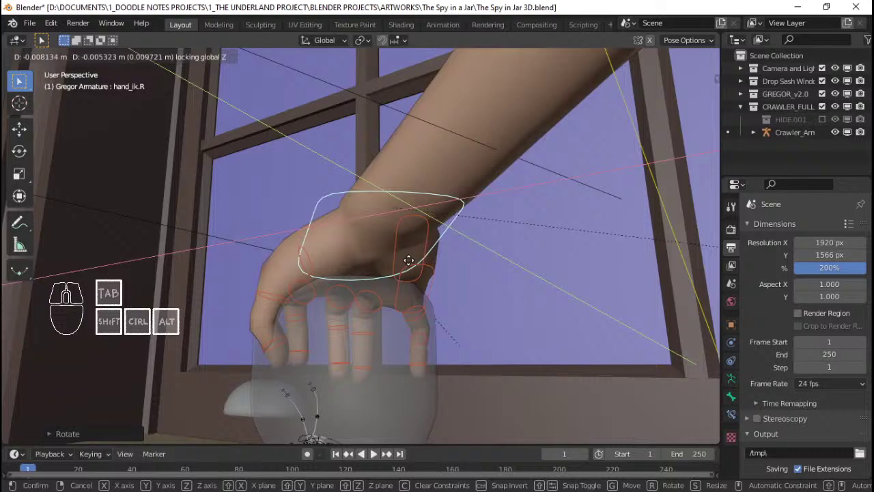
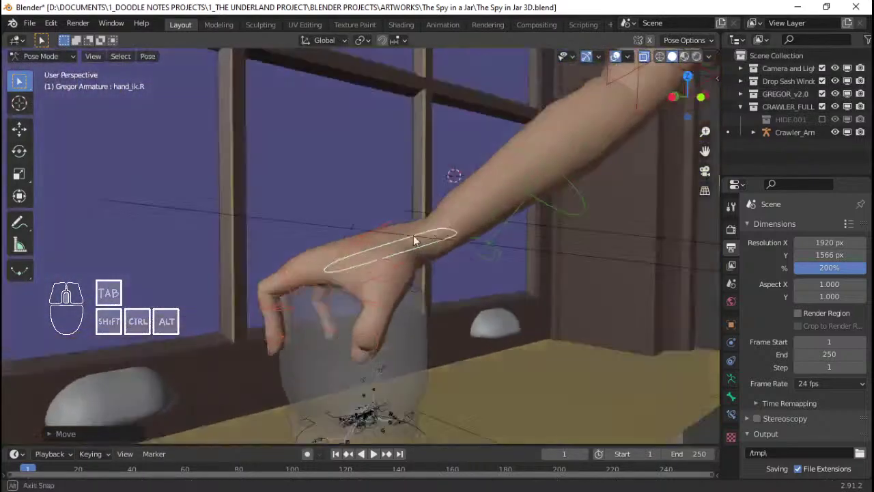
key(g)
key(x)
key(y)
click(520, 277)
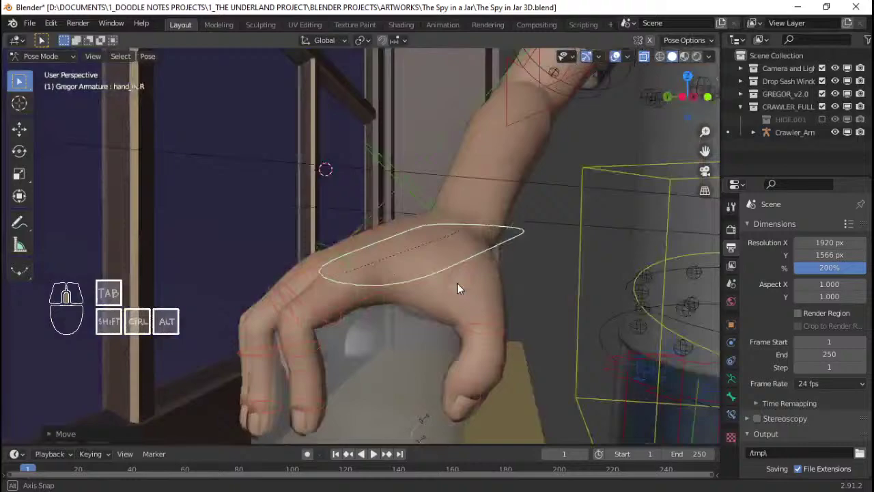
- Rotate thumb.02.R on its local X axis to curl the thumb around the lid
drag(394, 264, 429, 315)
right_click(430, 306)
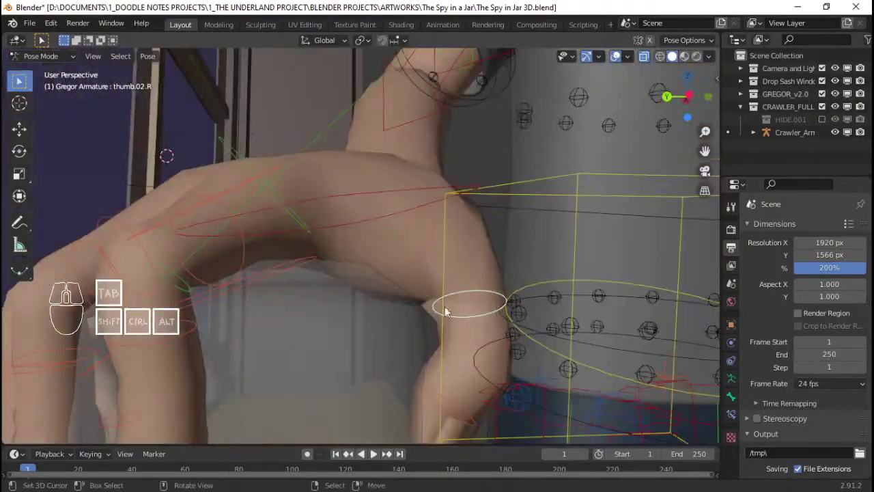
key(r)
key(x)
key(x)
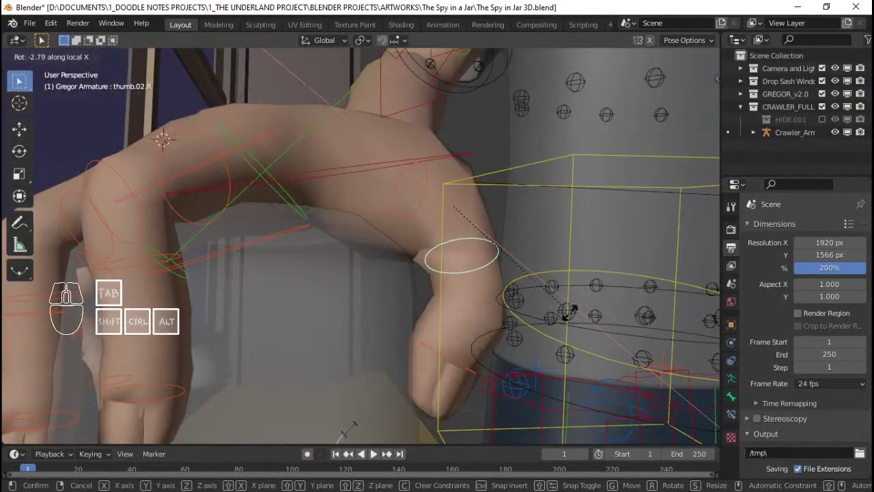
- Rotate f_pinky01.R on local X to bend the pinky, then check through the camera
drag(479, 325, 396, 295)
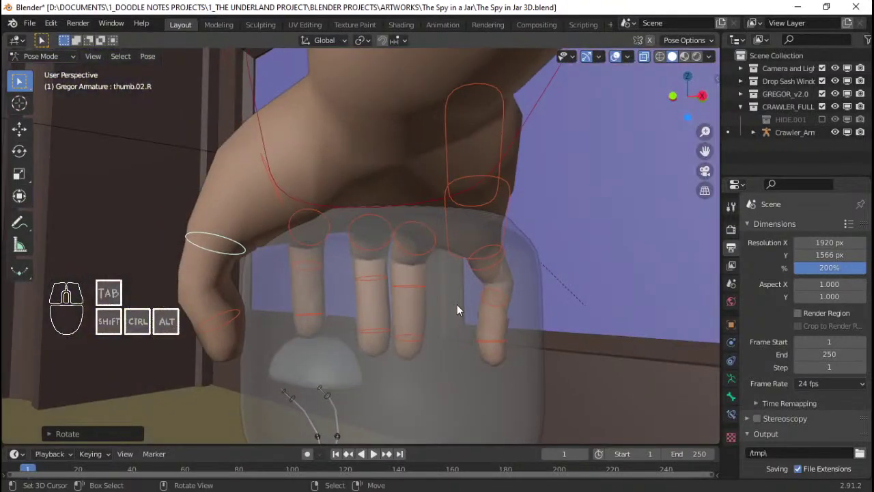
right_click(504, 240)
key(r)
key(x)
key(x)
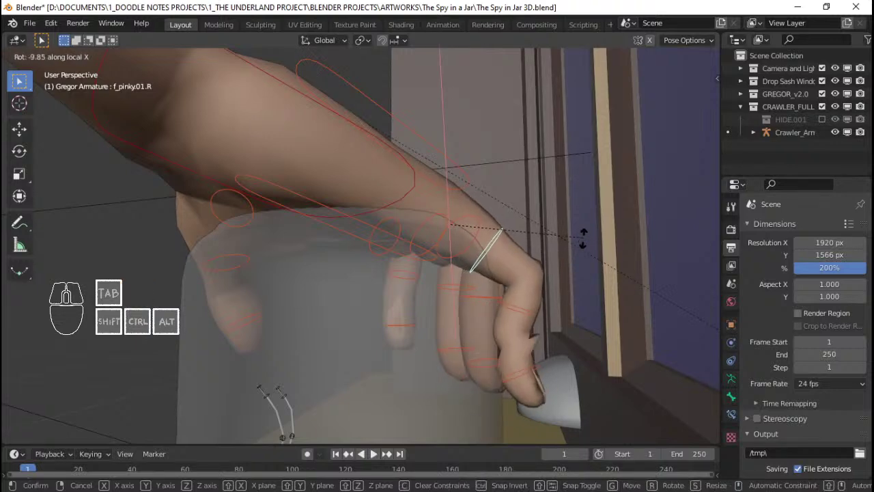
click(585, 241)
drag(237, 279, 341, 256)
drag(370, 256, 464, 269)
middle_click(424, 276)
key(Home)
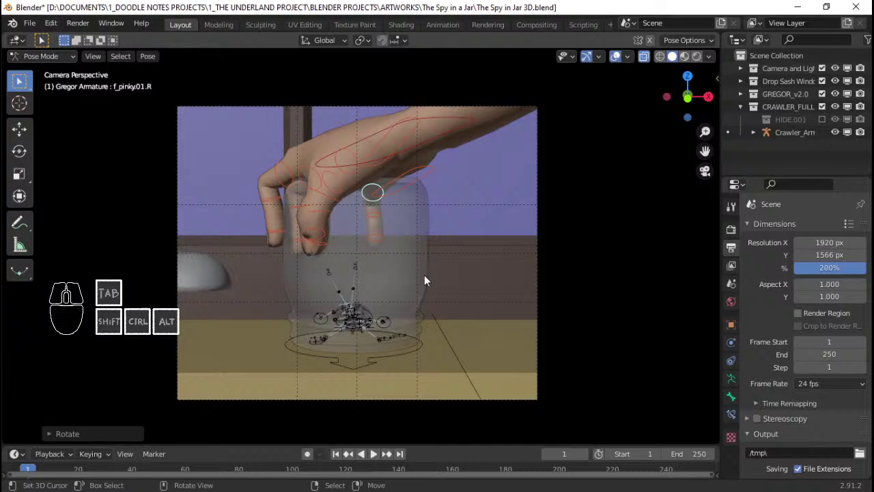
- Rotate f_ring.01.R to bend the ring finger over the jar rim
key(Home)
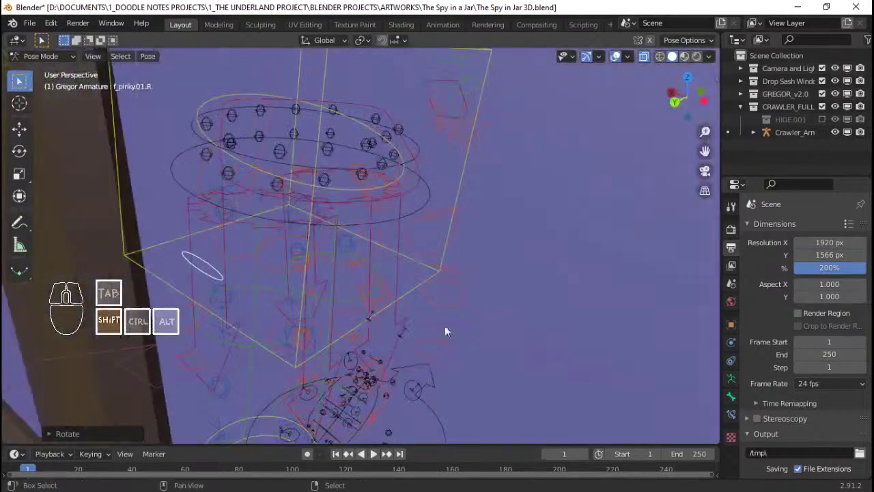
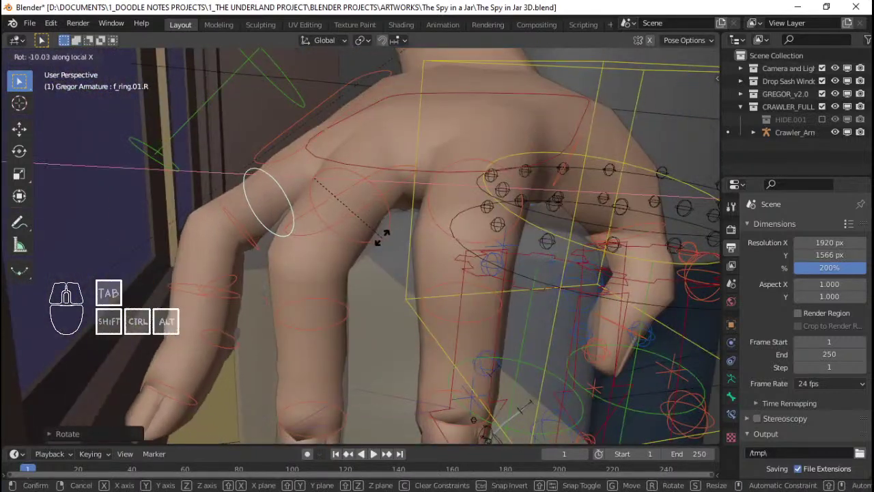
right_click(391, 236)
right_click(427, 175)
key(g)
key(z)
click(431, 172)
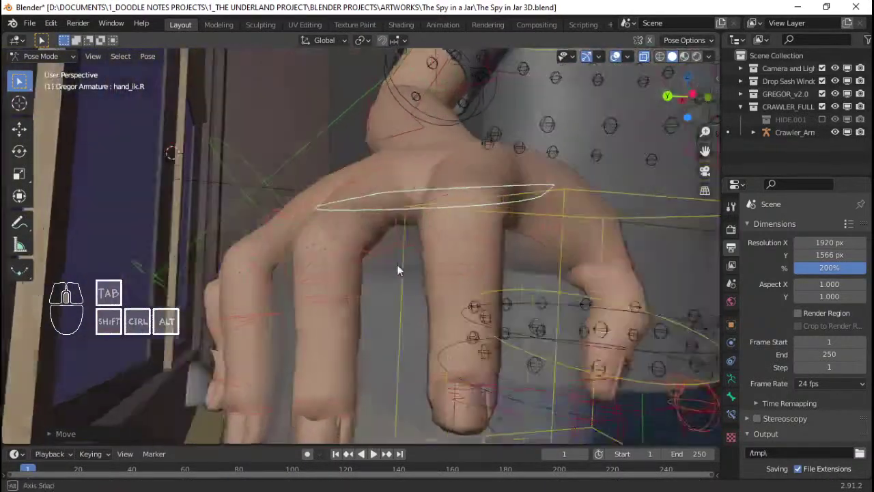
- Adjust hand_ik.R along its local X axis to reseat the hand
click(300, 215)
key(r)
key(x)
key(x)
click(398, 252)
middle_click(391, 268)
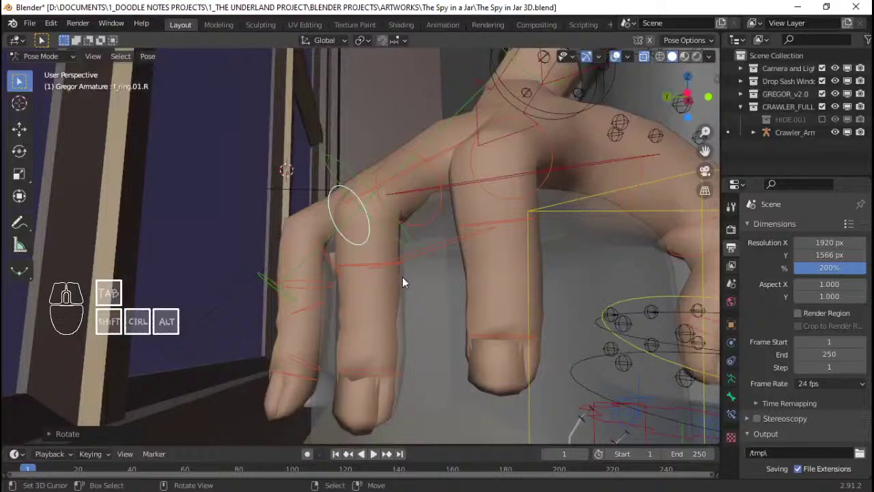
- Rotate f_middle.01.R on local X to bend the middle finger's base
key(r)
key(x)
key(x)
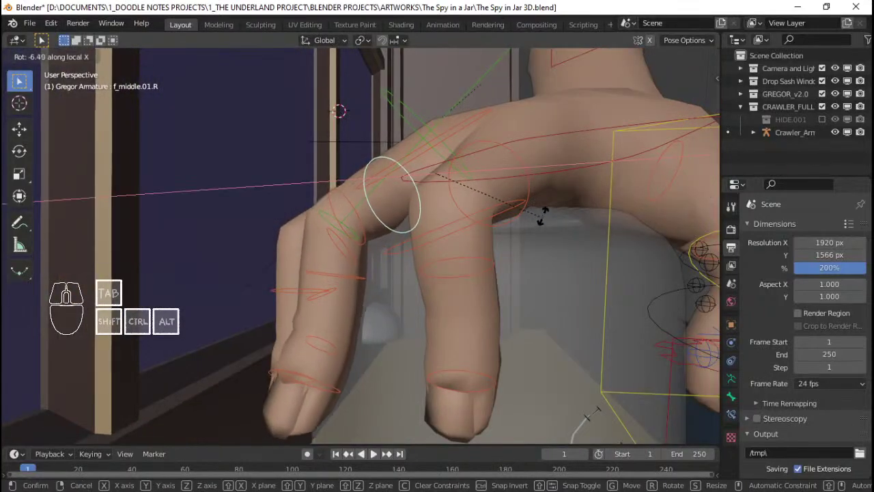
click(546, 223)
- Rotate f_middle.02.R on local X to curl the middle finger, then check from the camera
click(358, 280)
key(r)
key(x)
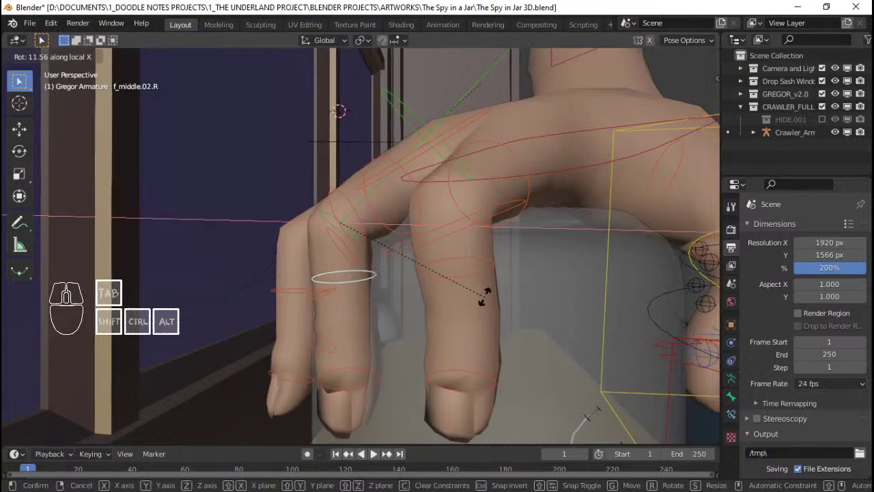
key(r)
key(x)
key(x)
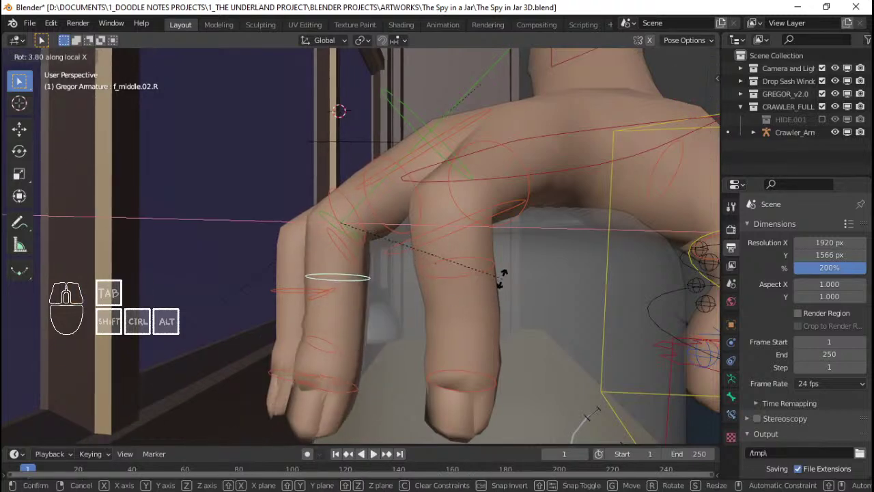
click(506, 278)
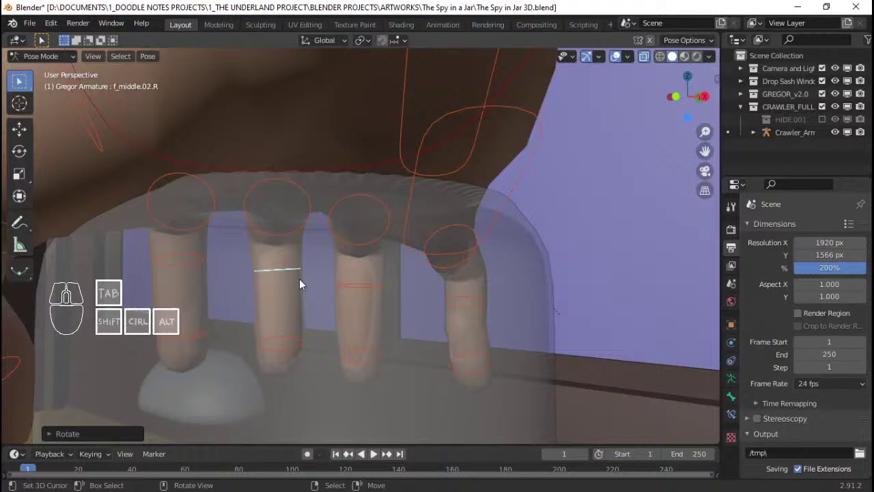
key(Home)
drag(400, 237, 435, 260)
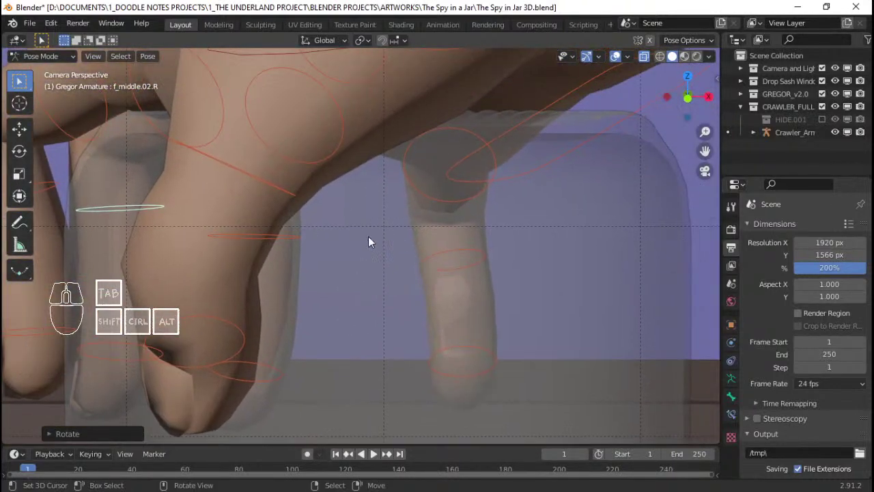
- Rotate the ring finger bone on local X to refine its bend
drag(383, 213, 349, 211)
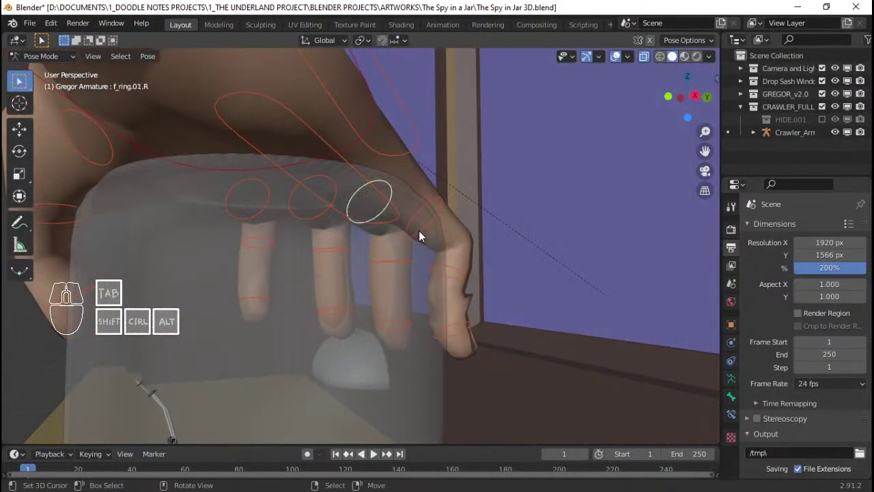
key(r)
key(x)
key(r)
key(x)
key(x)
- Rotate the ring finger base on local X from behind the hand
drag(419, 241, 462, 239)
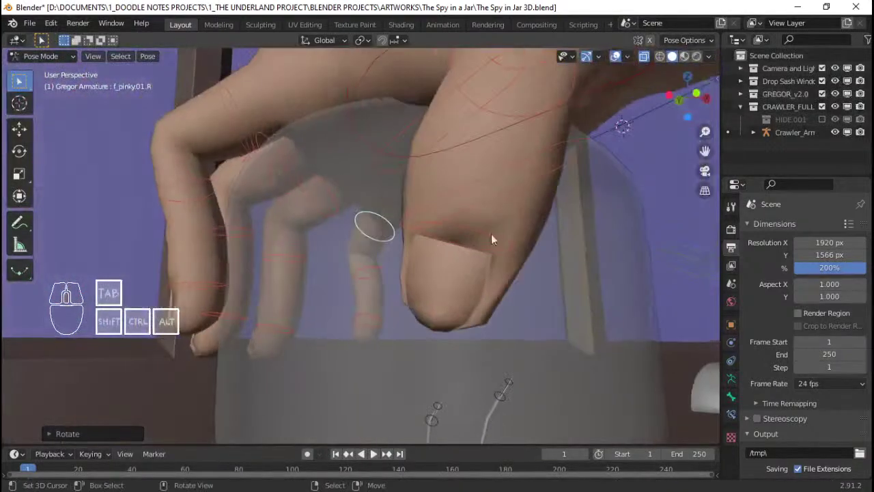
drag(460, 250, 342, 267)
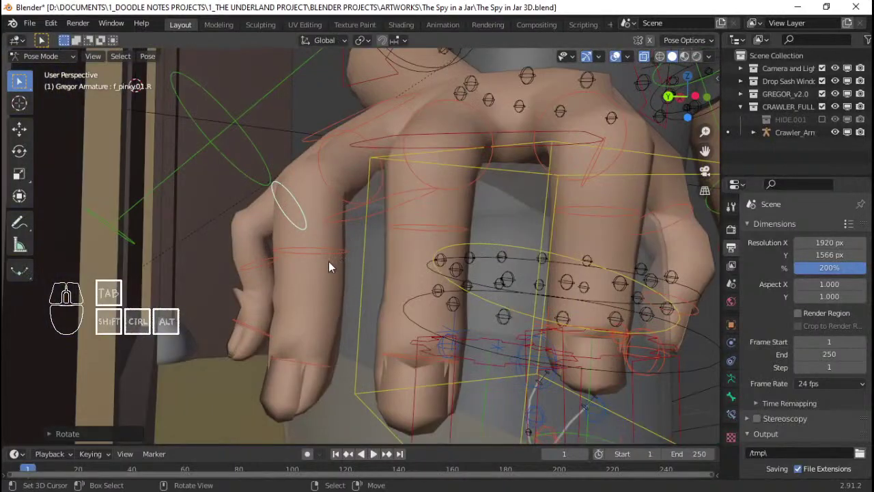
middle_click(365, 222)
key(r)
key(x)
key(x)
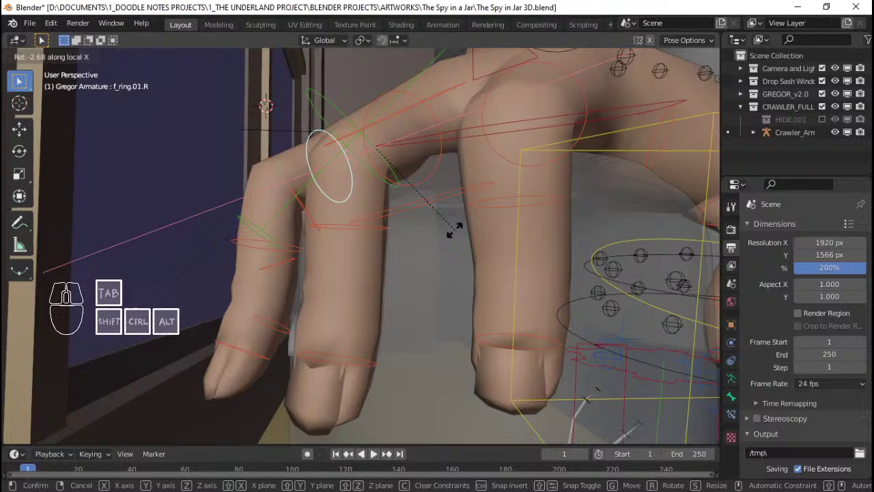
click(461, 232)
- Bend the pinky and index fingertip bones, checking the grip through the camera
right_click(297, 257)
key(r)
key(x)
click(426, 240)
drag(297, 248, 295, 245)
middle_click(281, 248)
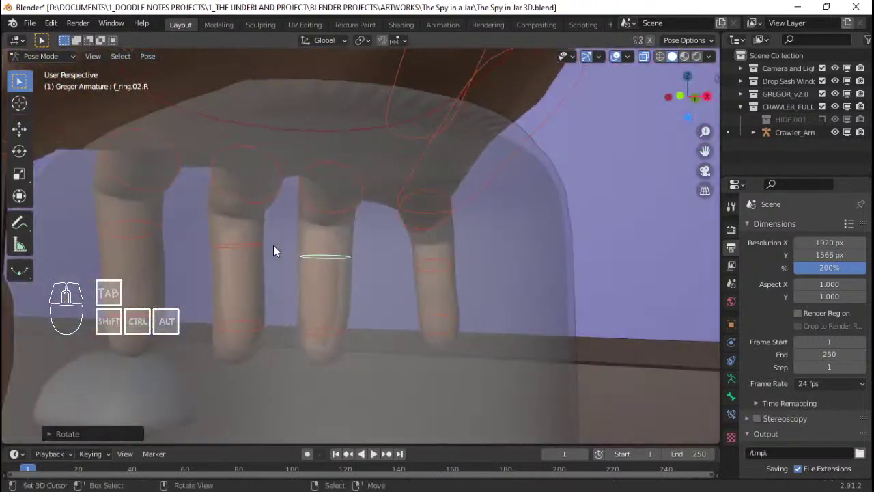
key(Home)
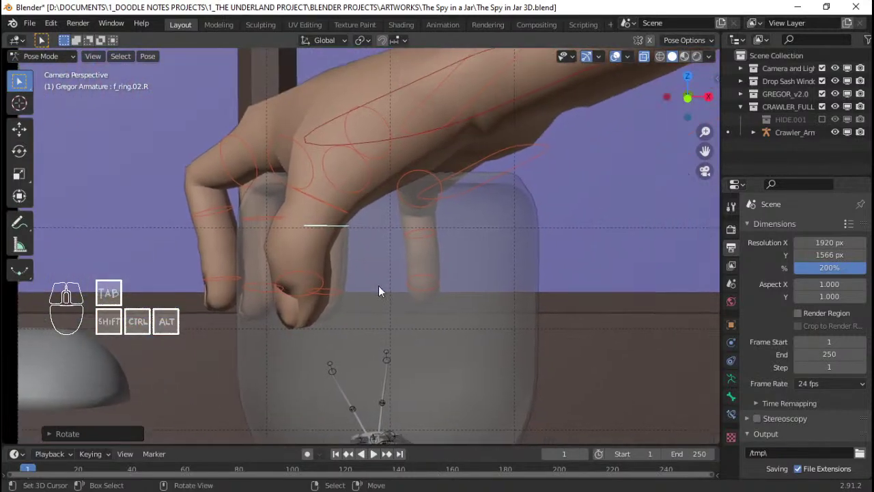
key(r)
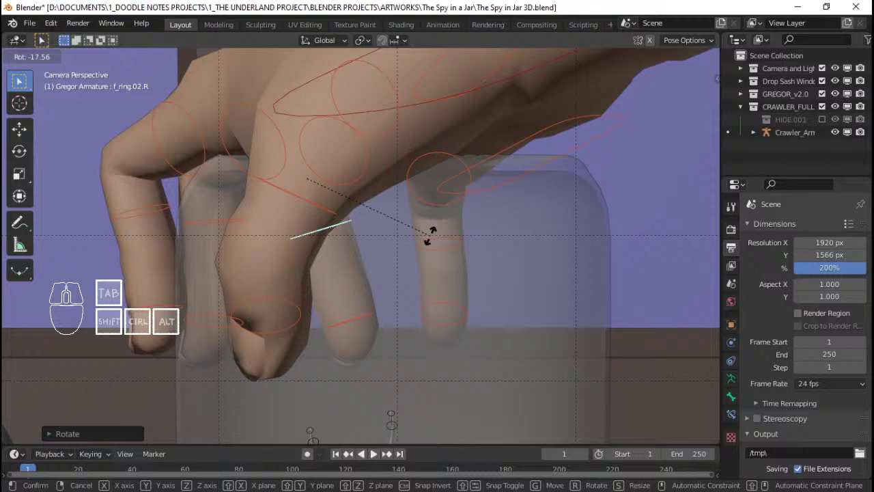
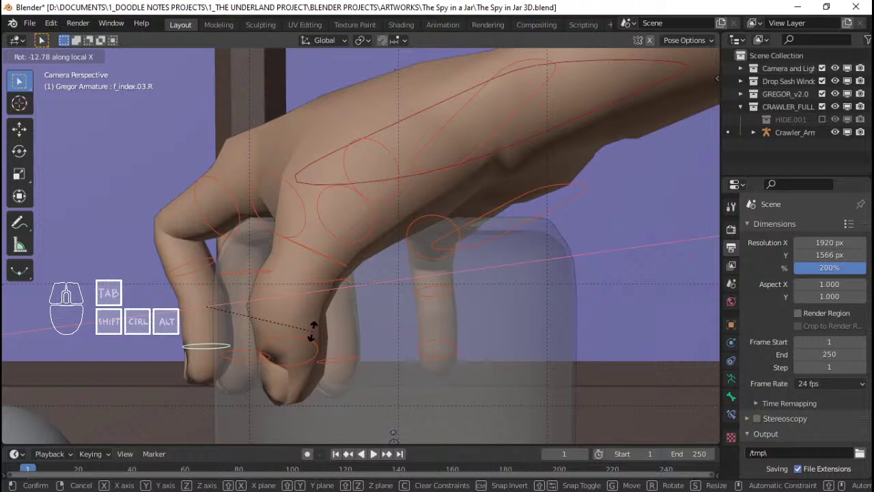
click(318, 335)
- Select the armature root bone and show its transform (-88.3° Z rotation) in the N sidebar
drag(312, 325, 284, 299)
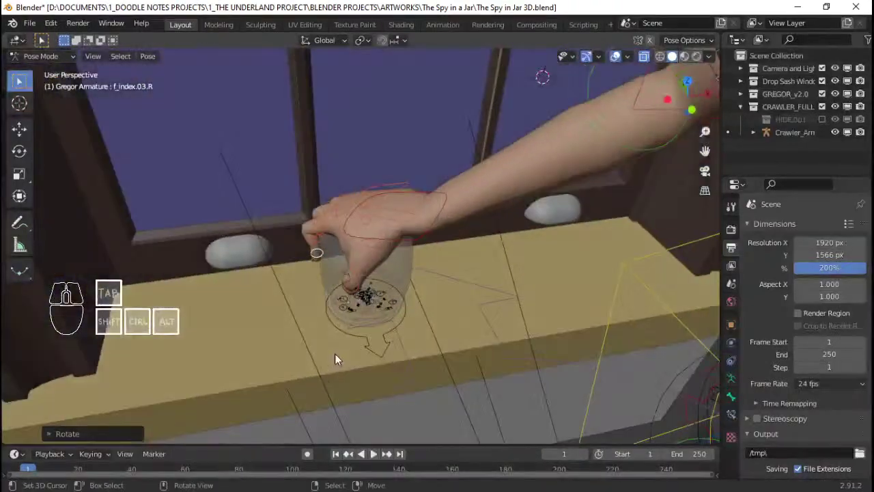
key(Home)
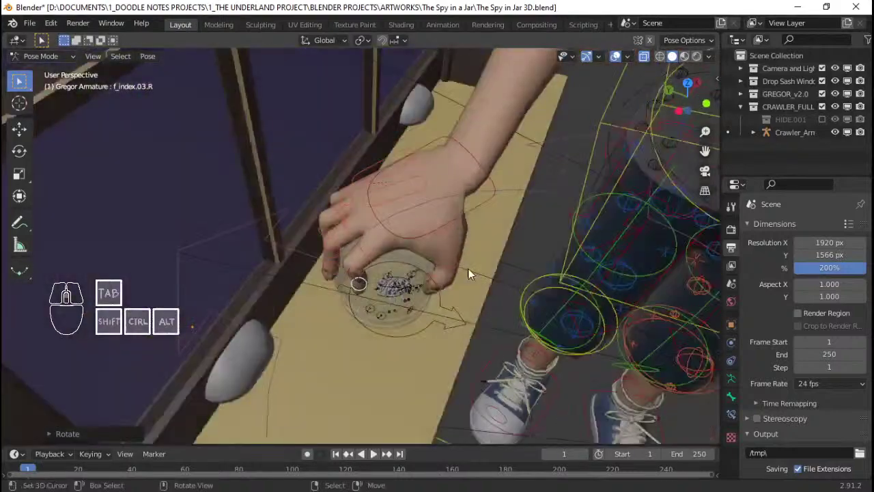
drag(495, 284, 383, 282)
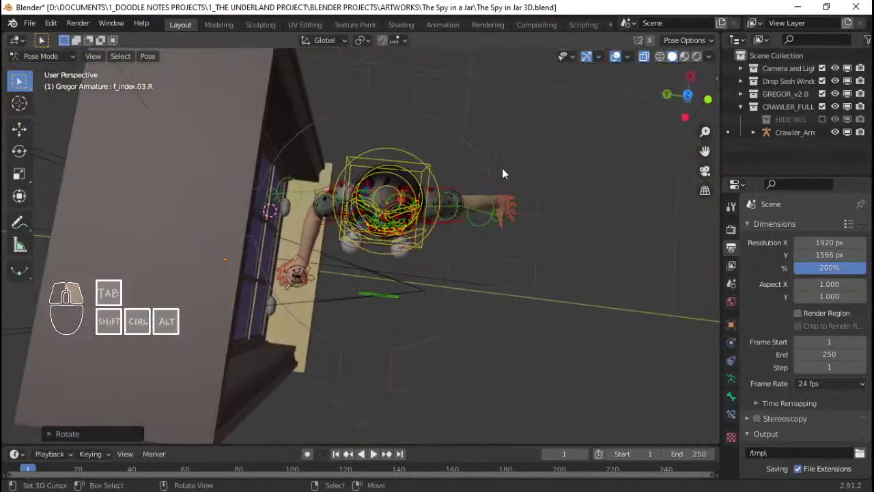
right_click(489, 162)
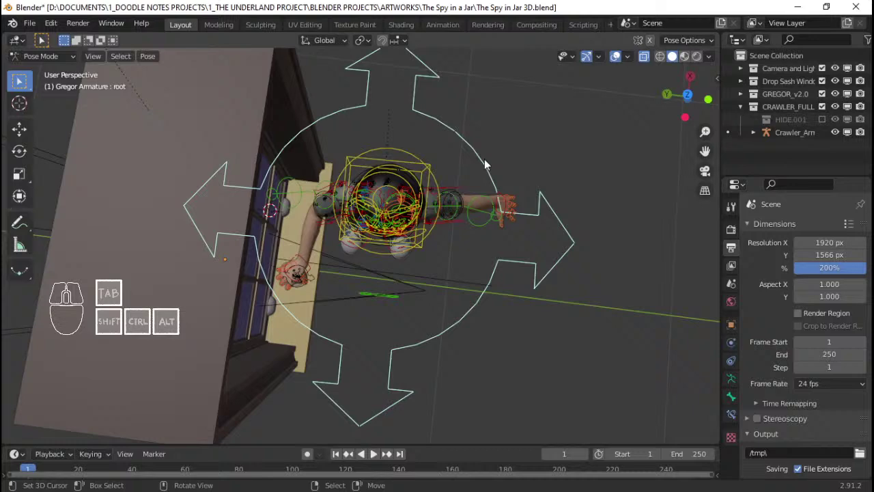
right_click(591, 234)
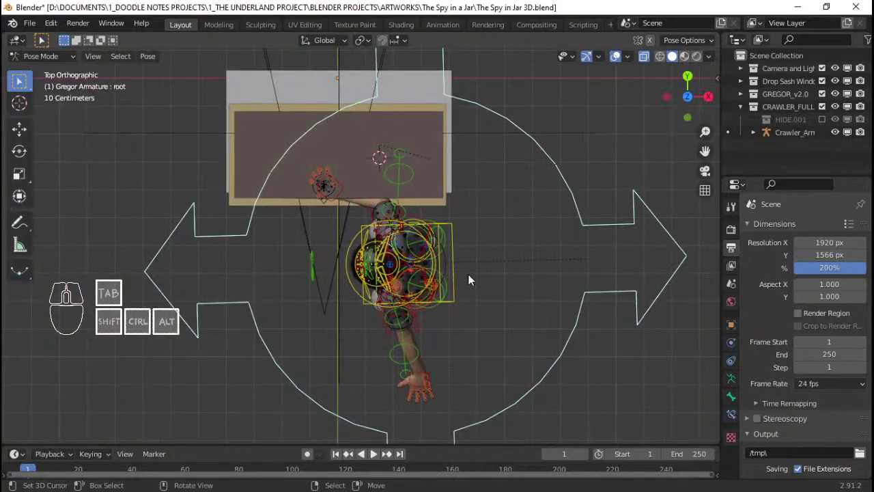
key(n)
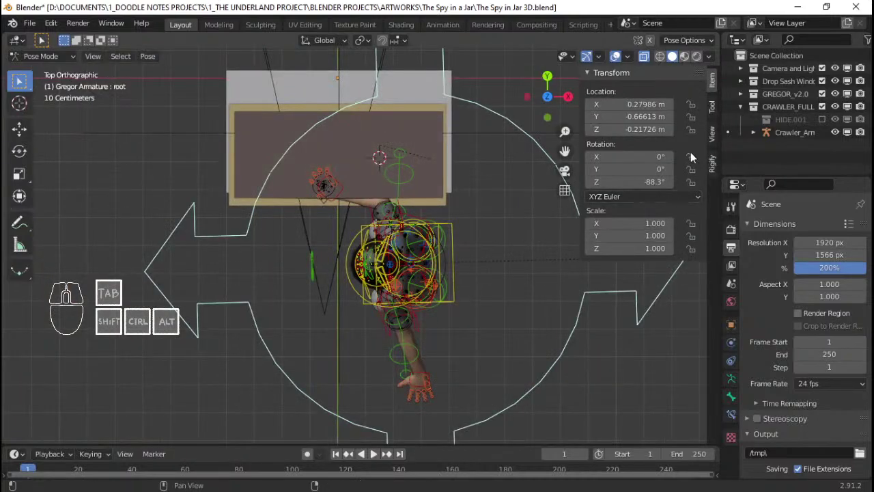
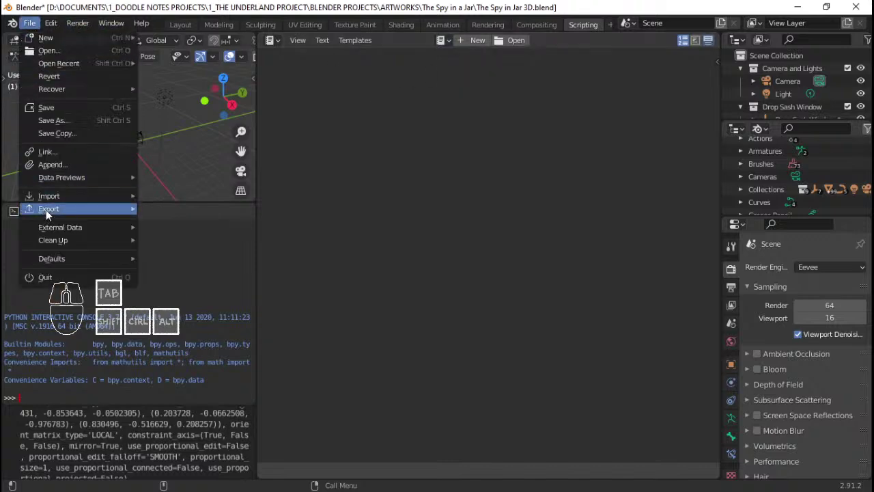
click(67, 162)
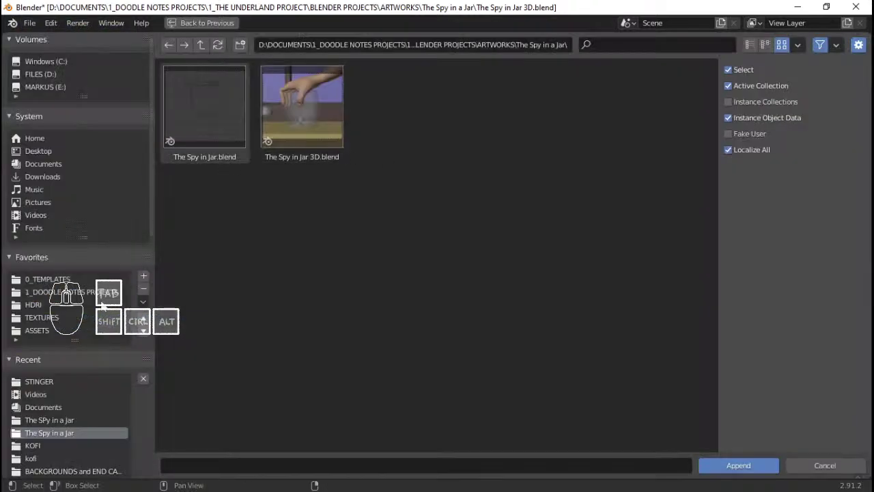
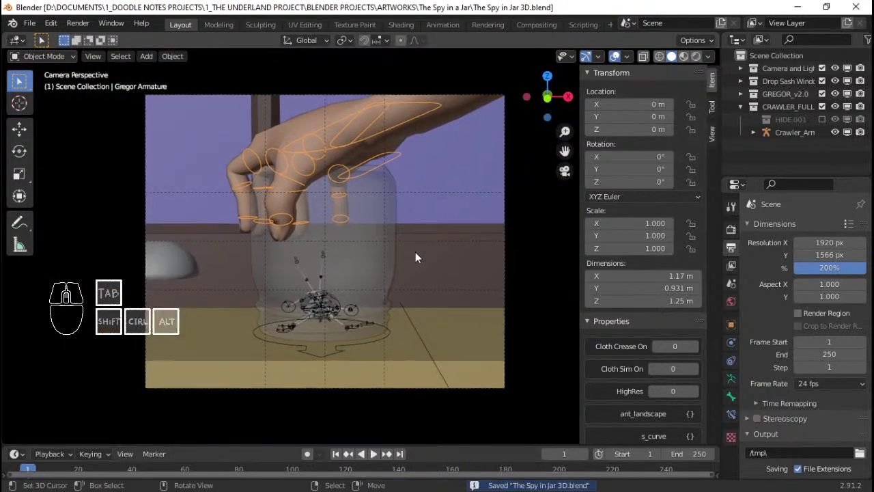
- Move two selected rig elements along their local X axis
key(n)
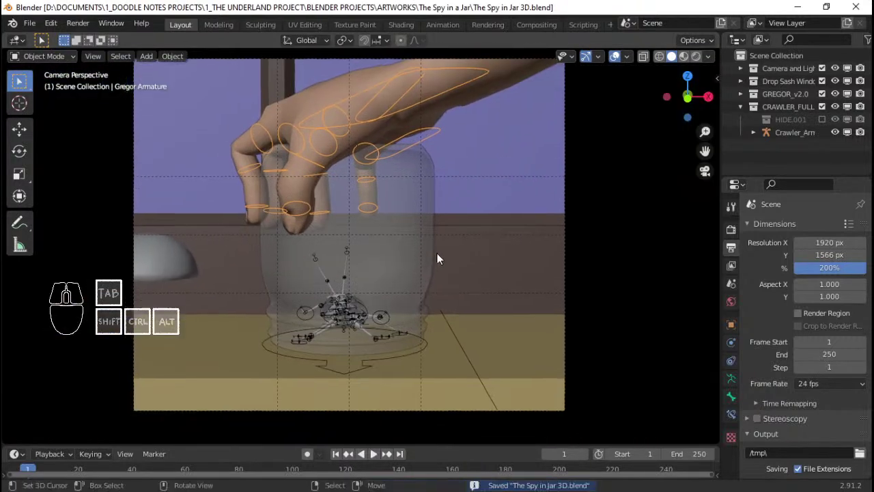
right_click(572, 238)
key(g)
key(x)
key(x)
right_click(566, 180)
key(g)
key(x)
key(x)
- Select another element, zoom in on it and delete it
right_click(564, 204)
middle_click(452, 228)
middle_click(461, 227)
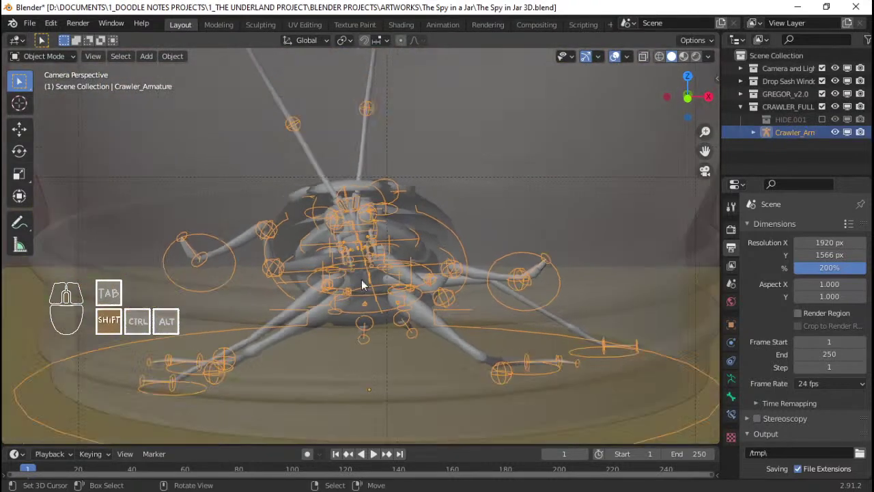
key(Delete)
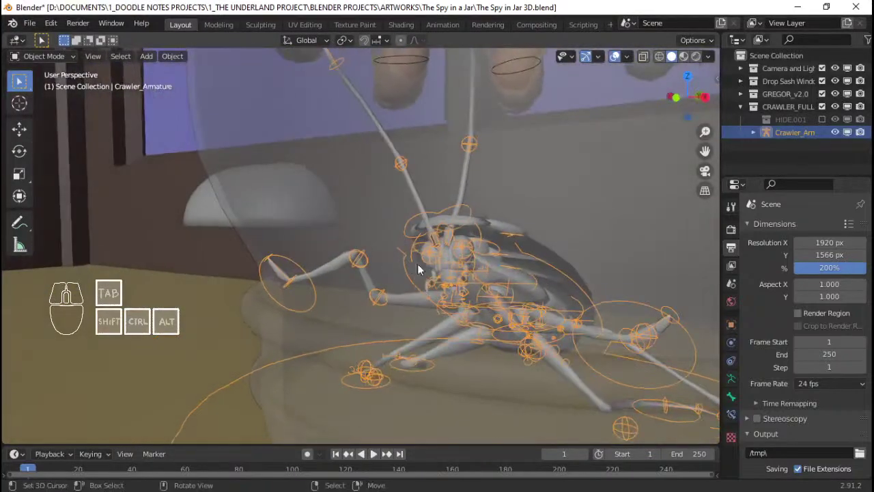
- From the camera view, start posing the crawler rig and grab a leg control
key(Home)
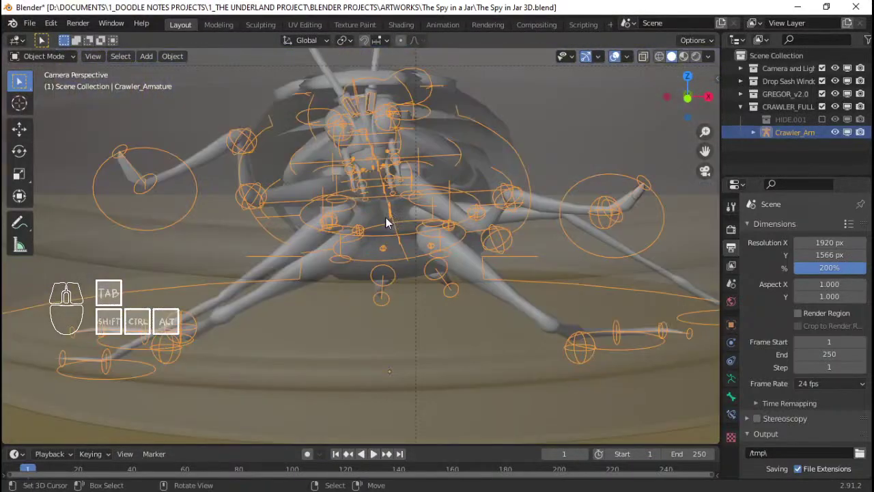
right_click(221, 329)
key(g)
click(275, 327)
- Move the lower leg IK bone and rotate middle_body to repose the crawler in the jar
right_click(228, 364)
right_click(200, 377)
key(g)
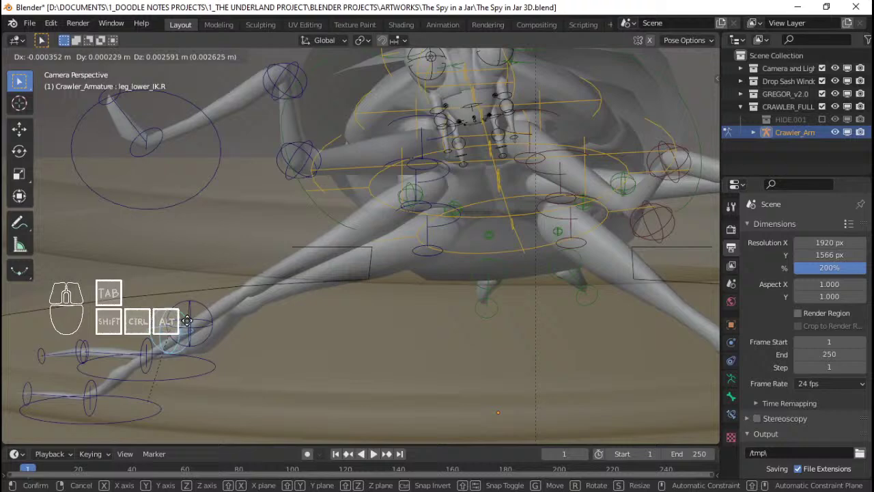
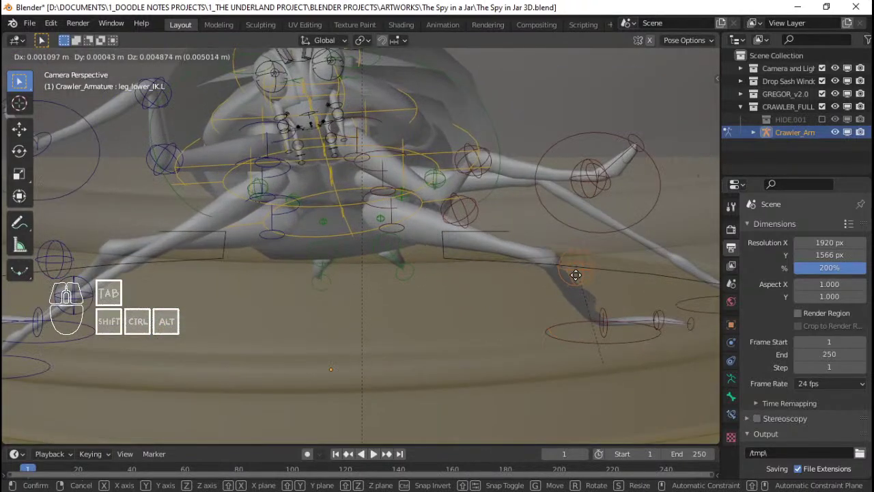
click(573, 301)
right_click(658, 348)
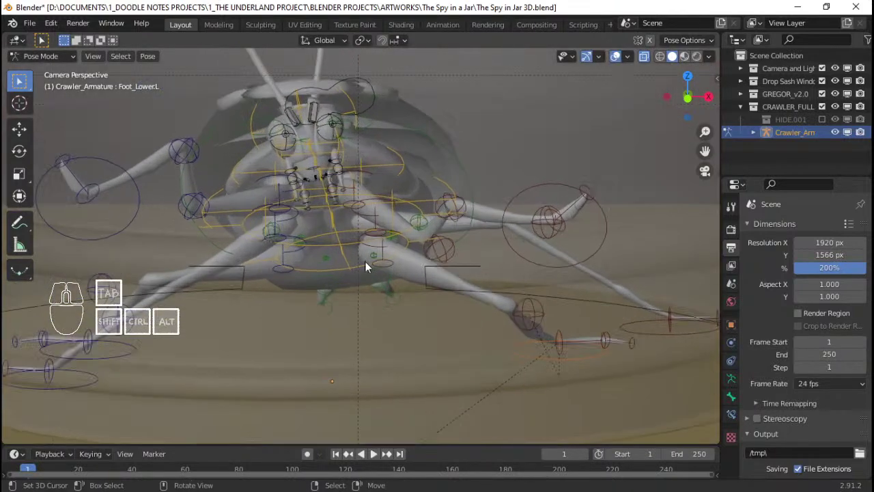
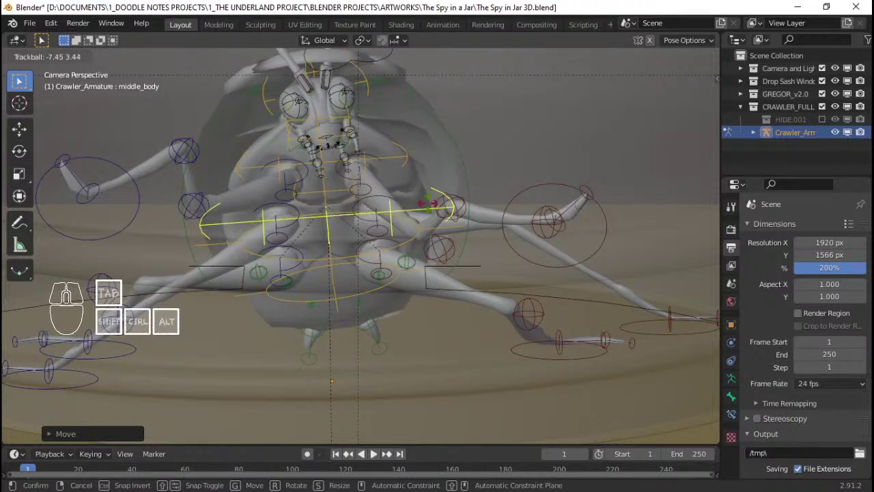
click(426, 214)
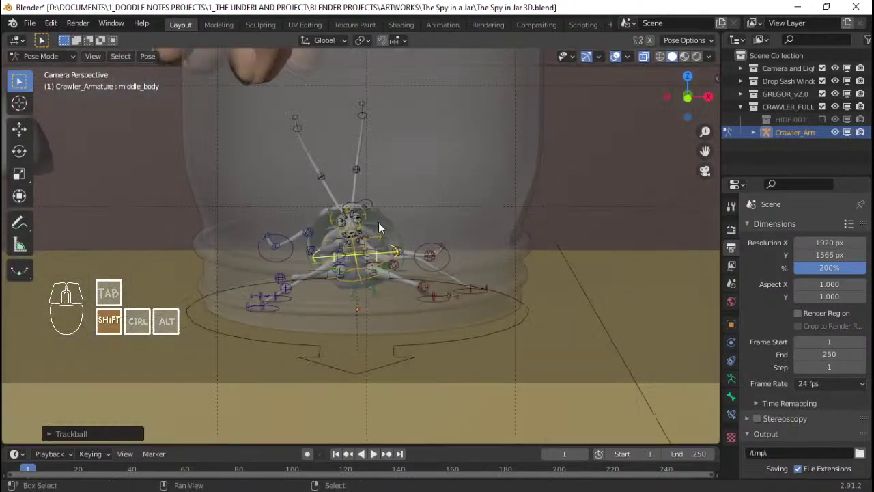
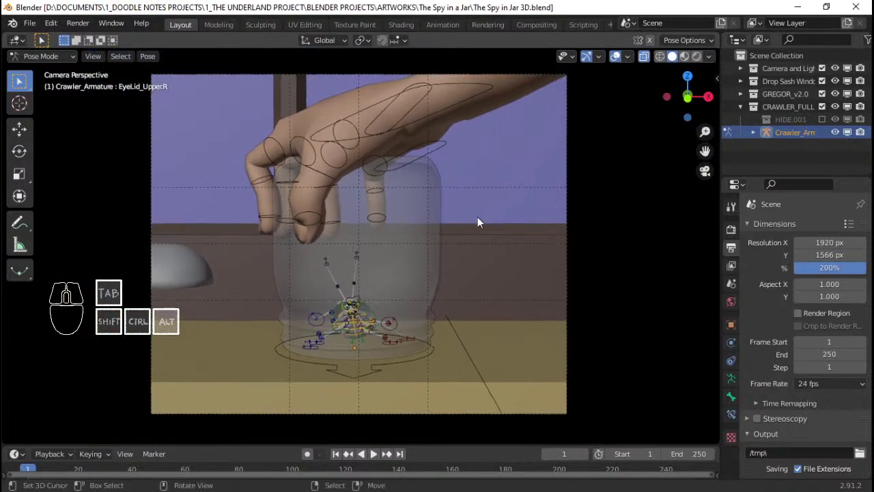
- Save the file and leave Pose Mode for Object Mode
key(ctrl+s)
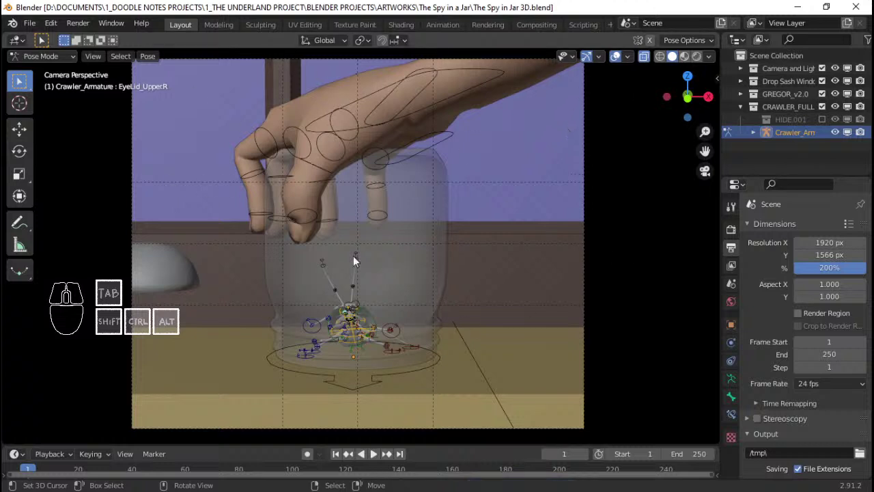
key(ctrl+Tab)
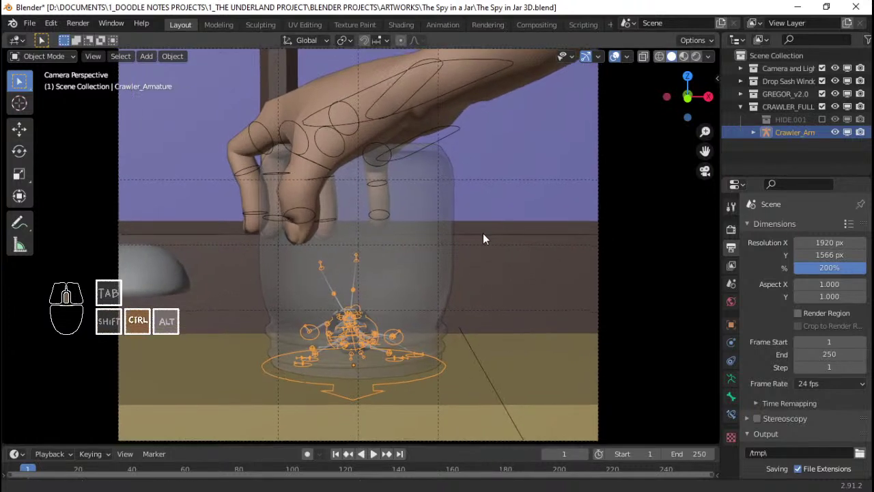
middle_click(489, 239)
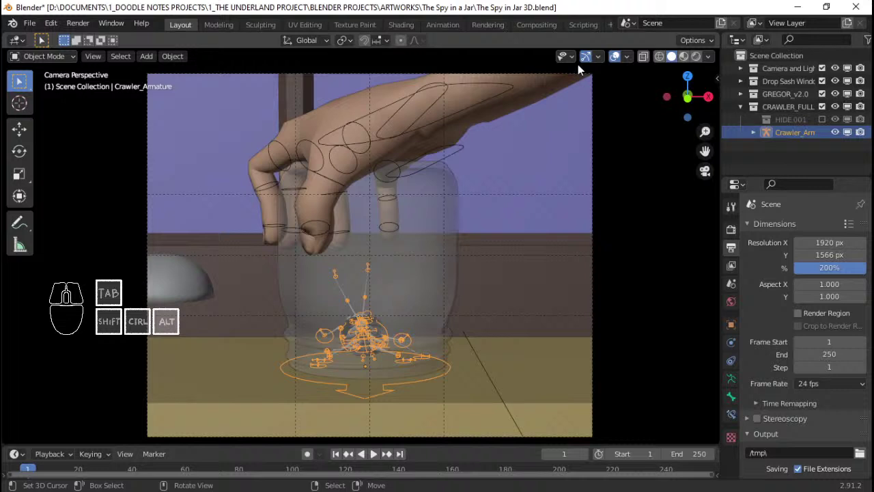
click(570, 3)
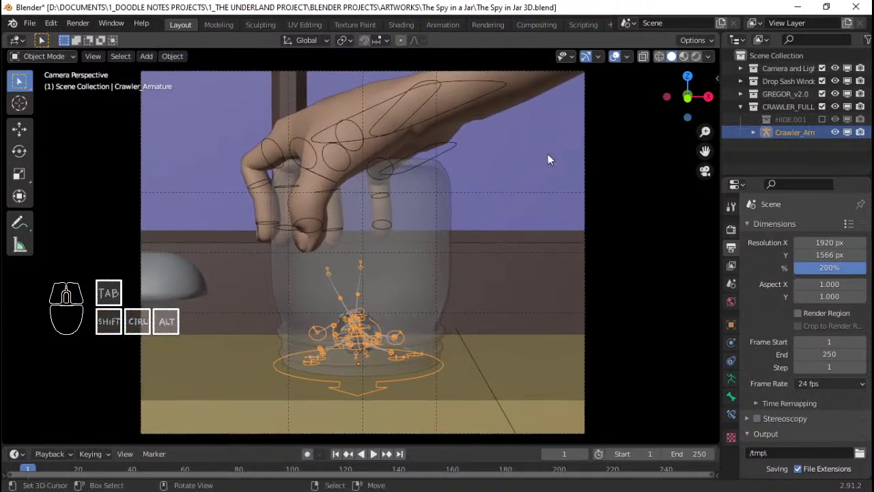
- Save again, orbit the scene and select Gregor Armature
key(ctrl+s)
key(ctrl+s)
key(ctrl+s)
key(ctrl+s)
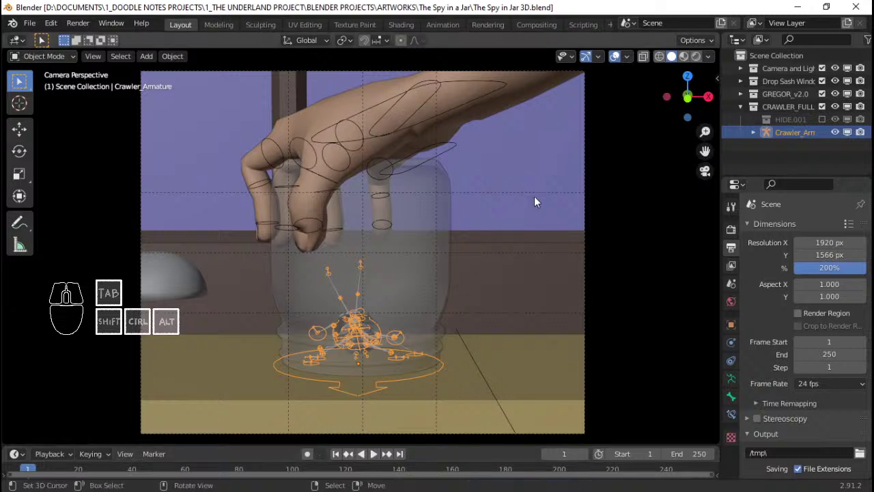
drag(503, 226, 366, 226)
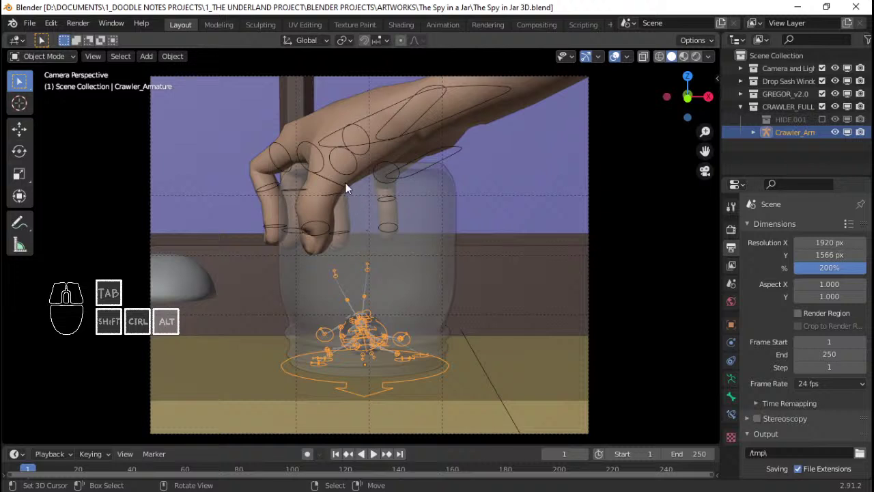
right_click(350, 180)
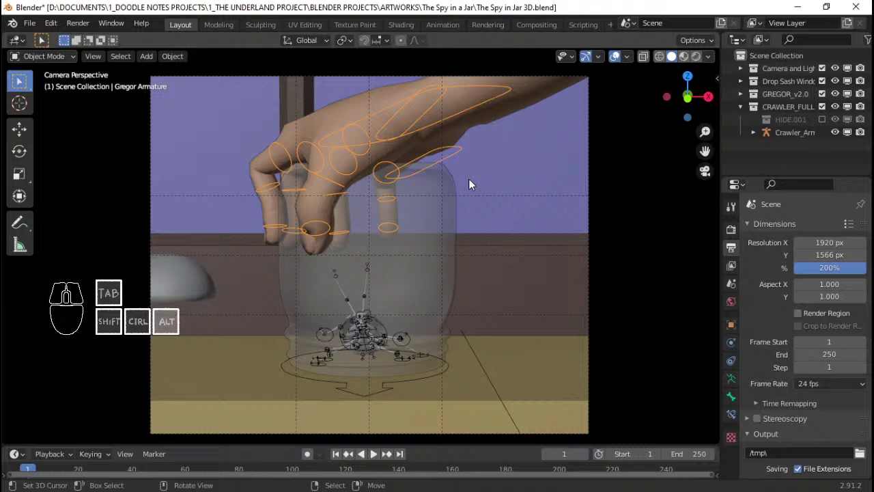
- Zoom the camera view in, save, and switch to Material Preview shading
middle_click(452, 260)
middle_click(456, 256)
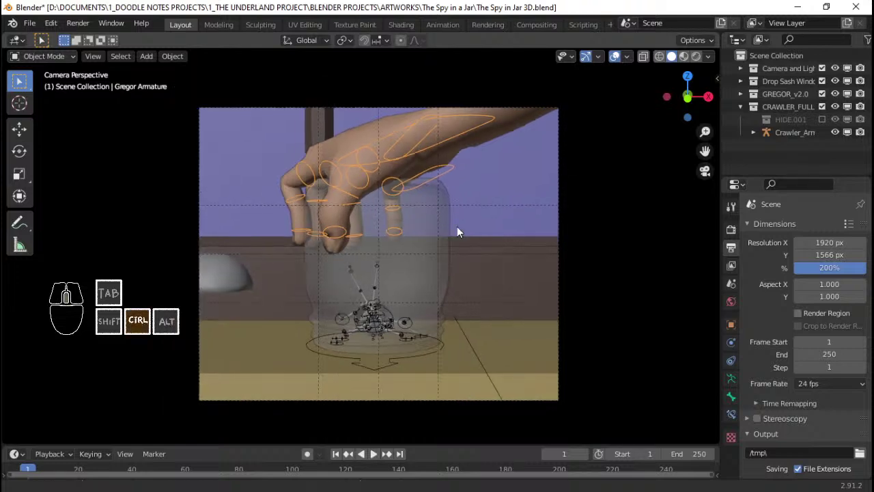
key(ctrl+s)
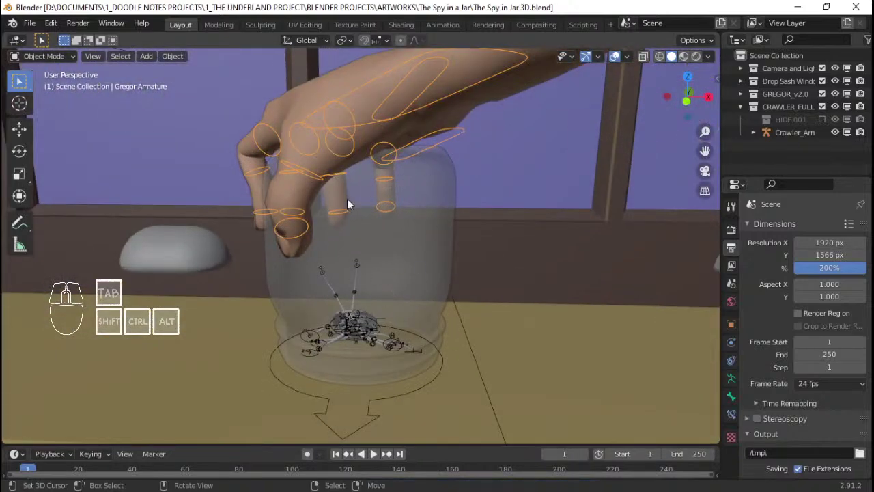
key(Home)
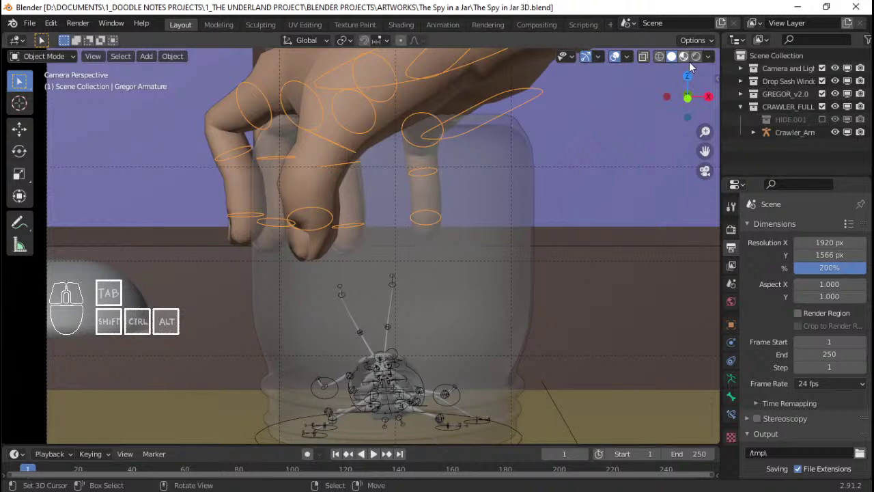
click(685, 65)
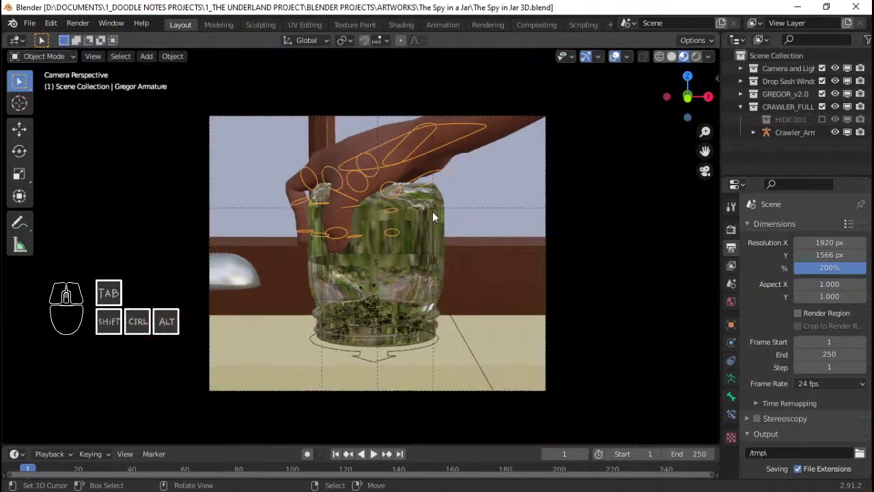
- Bring the jar into close view and look through the scene camera
right_click(481, 241)
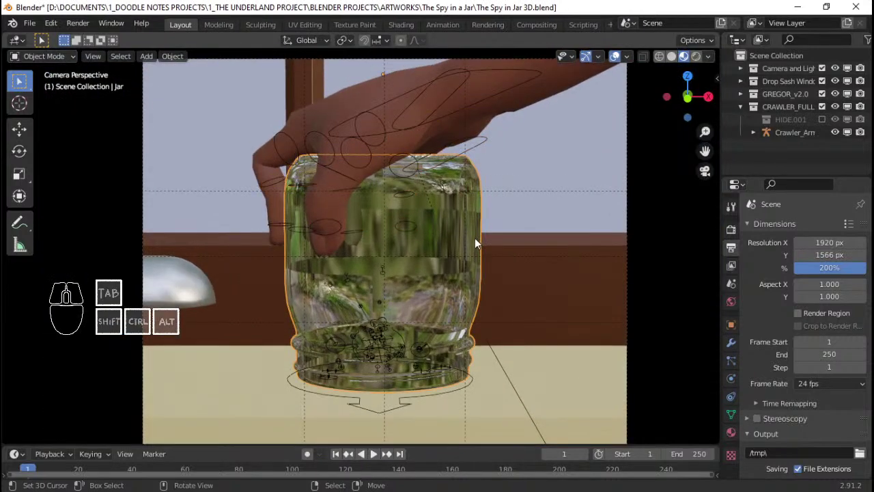
middle_click(792, 397)
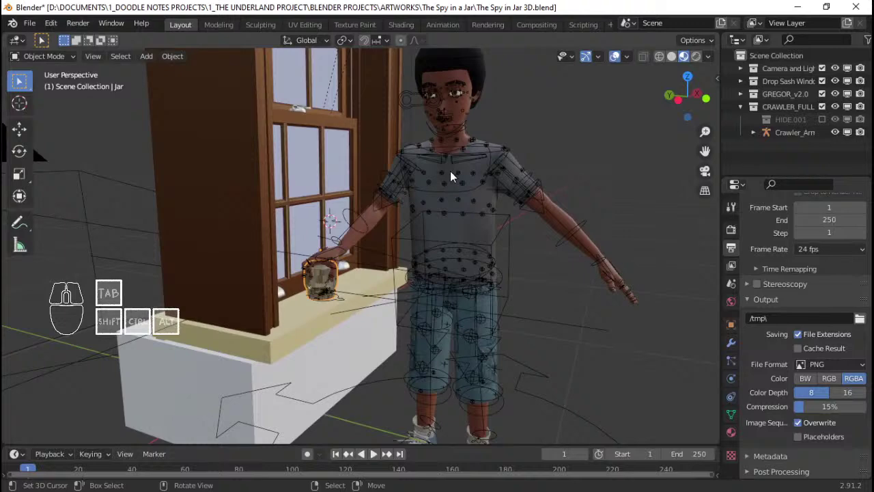
drag(467, 238, 418, 244)
key(Home)
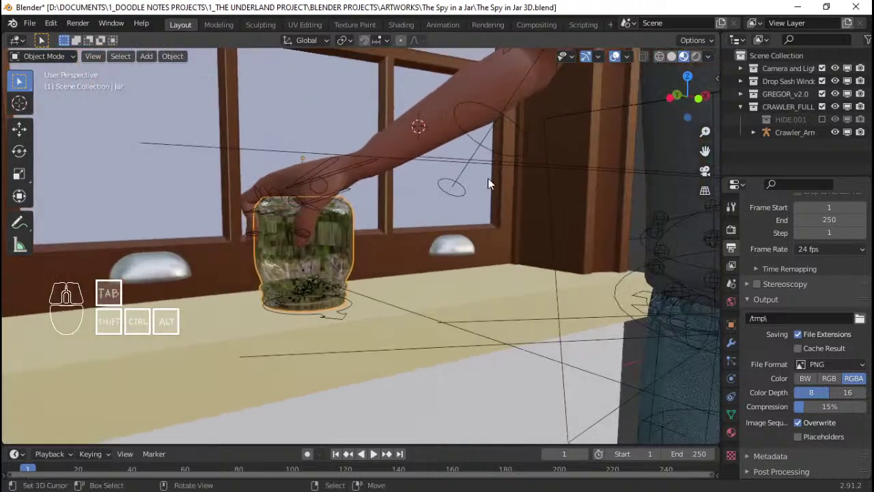
key(Home)
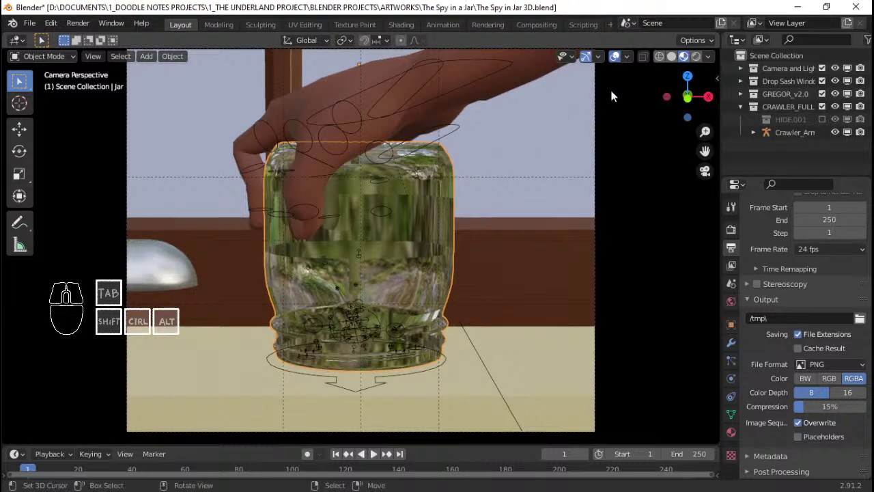
- Switch to Solid shading with X-ray, frame the camera shot and save the file
click(678, 61)
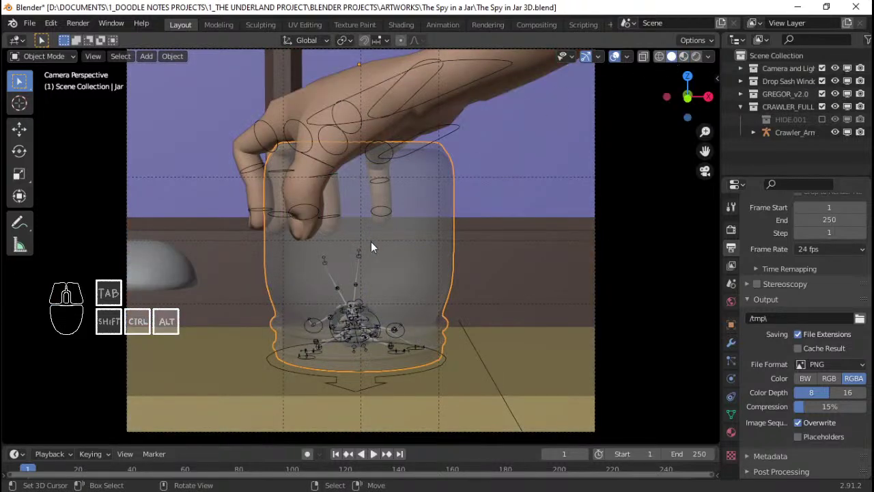
middle_click(384, 240)
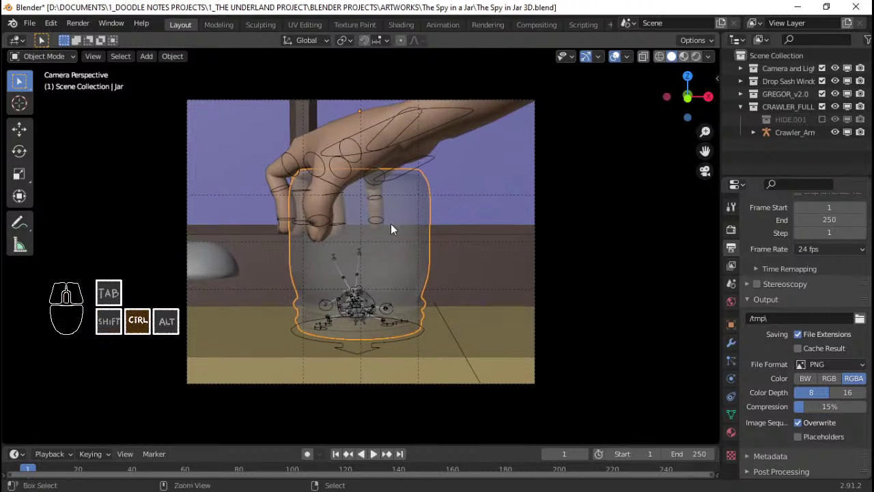
key(ctrl+s)
drag(413, 234, 417, 241)
key(ctrl+s)
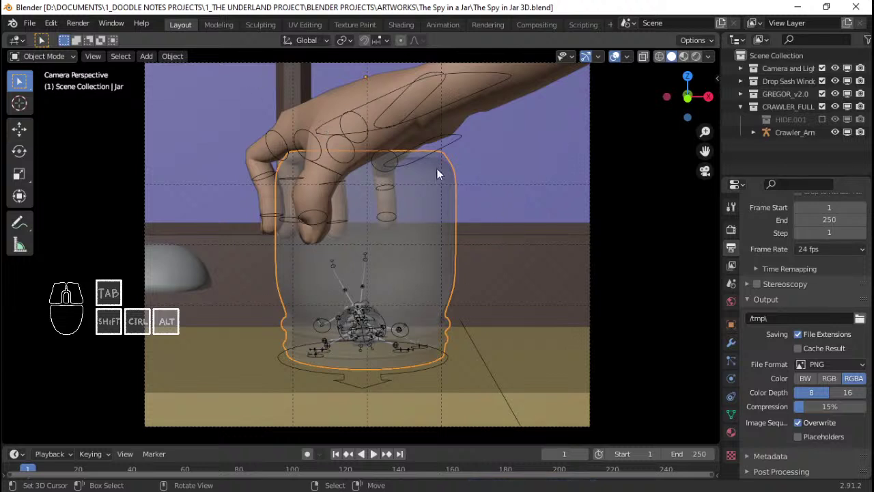
- Hide the viewport overlays to see the clean camera shot of the hand and jar
key(q)
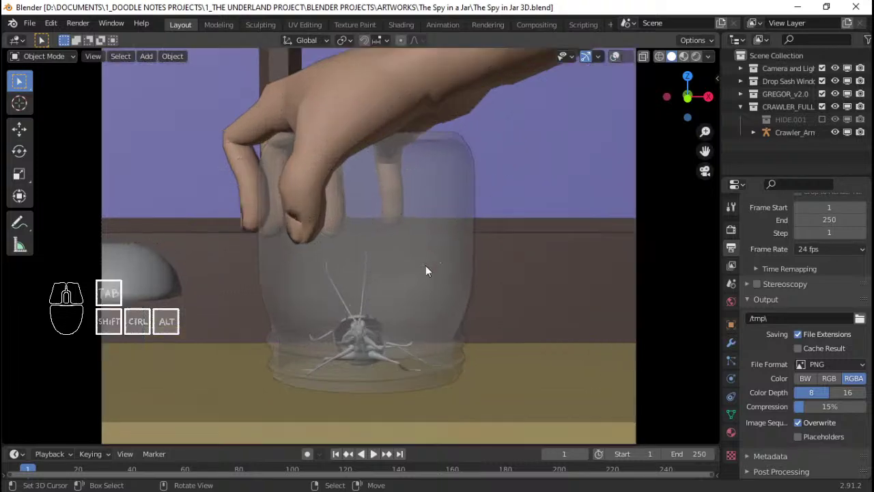
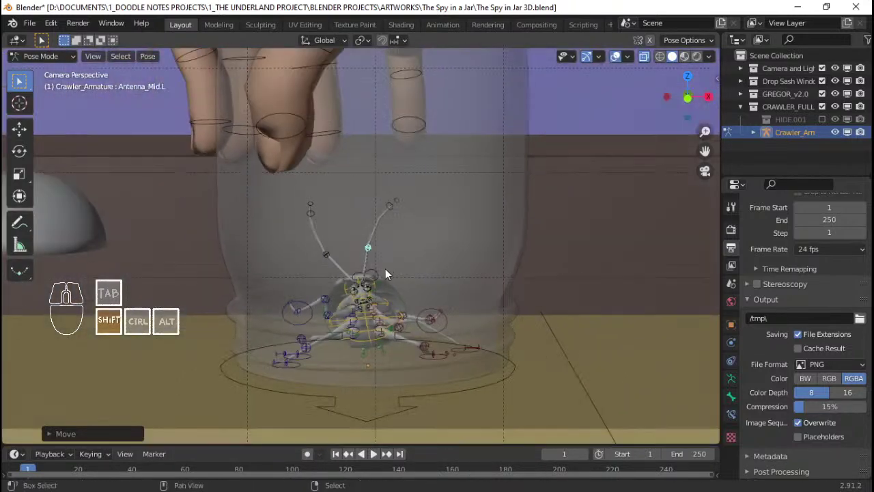
- Save the scene after posing Antenna_Mid.L and return from Pose Mode to Object Mode
key(ctrl+s)
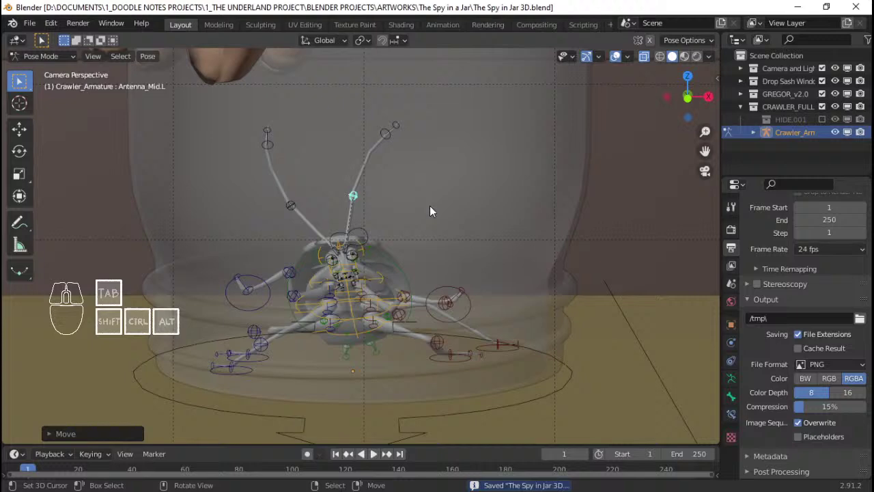
key(q)
key(q)
key(ctrl+Tab)
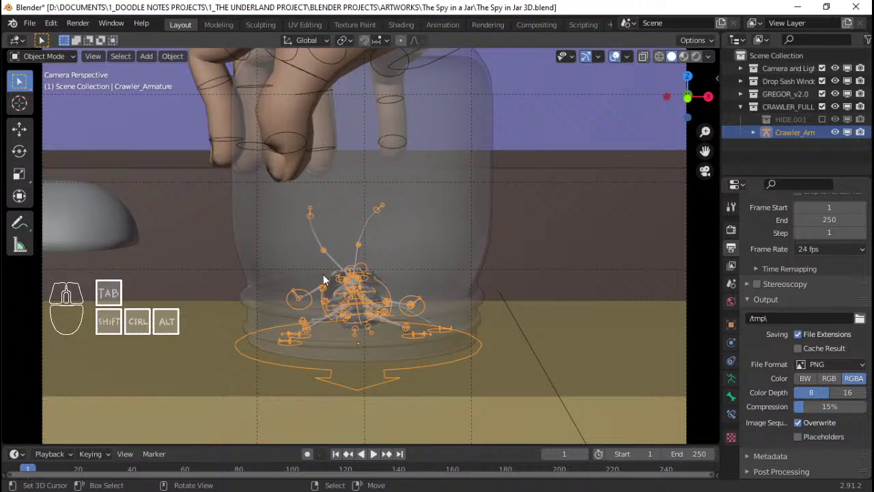
- Fit the camera frame in view, hide overlays and save The Spy in Jar 3D file
middle_click(409, 223)
drag(411, 245, 424, 226)
middle_click(424, 226)
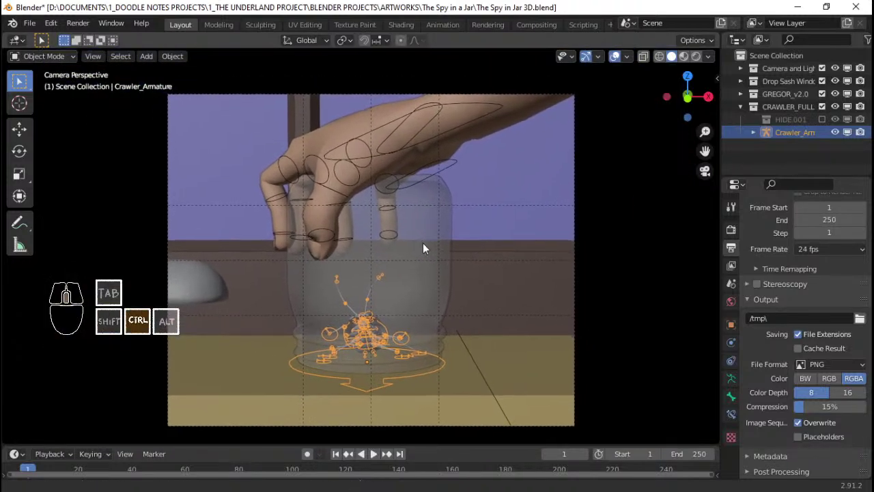
middle_click(440, 244)
middle_click(442, 237)
key(ctrl+s)
drag(435, 277, 424, 236)
key(q)
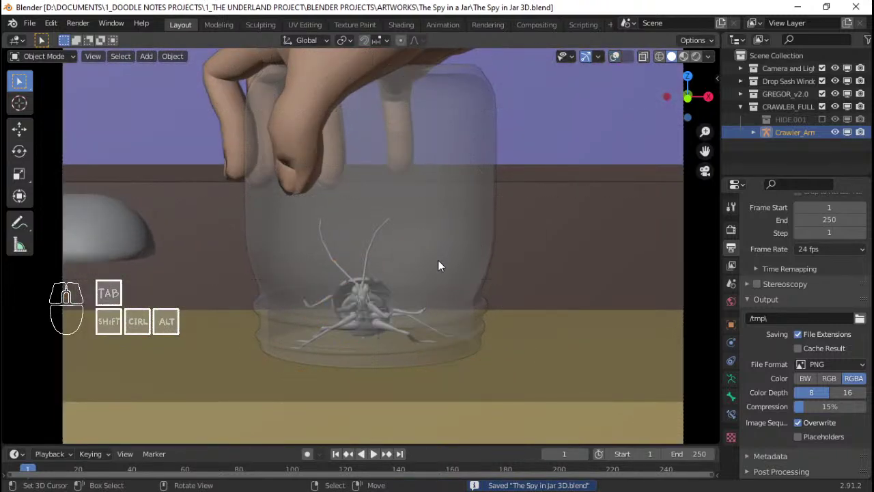
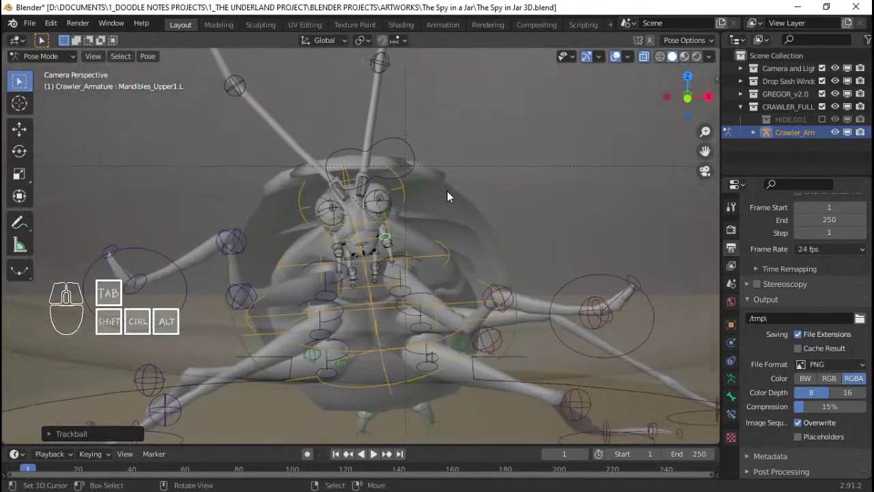
- Toggle overlays, save the scene and look through the scene camera
key(q)
key(q)
key(ctrl+s)
key(ctrl+s)
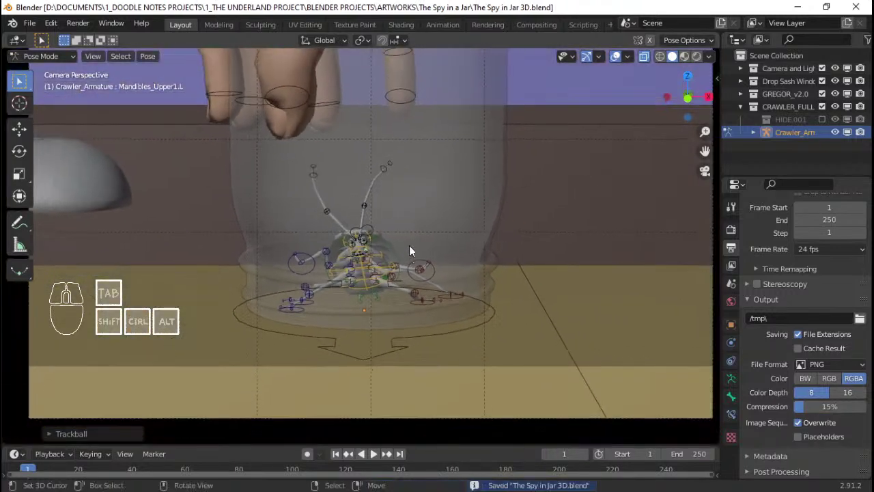
middle_click(411, 198)
key(ctrl+s)
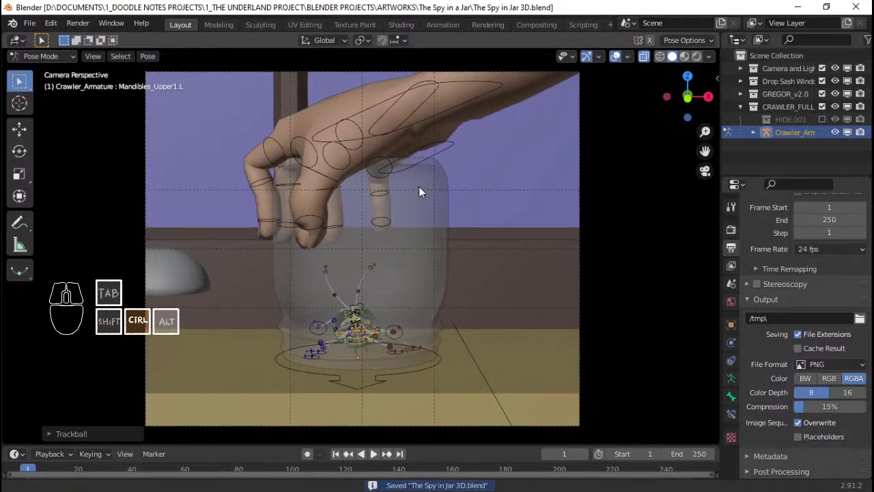
- Resize the camera frame in view, save again and return to Object Mode
middle_click(436, 195)
middle_click(436, 195)
middle_click(448, 182)
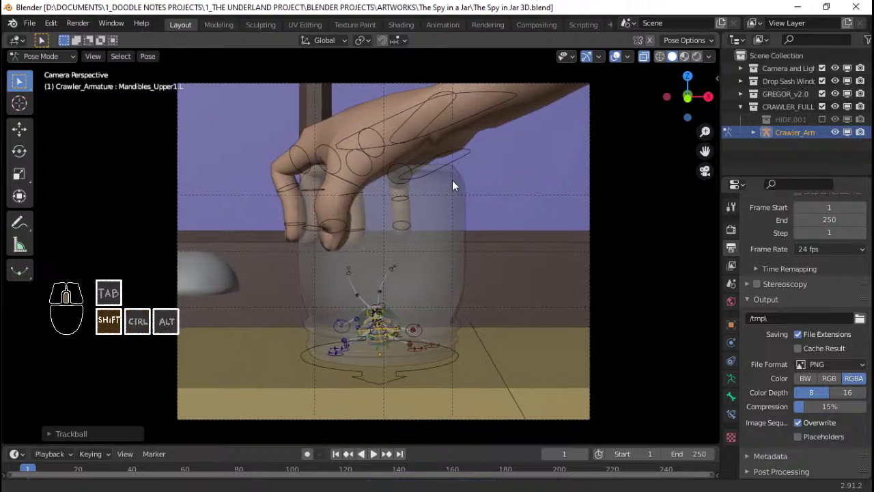
key(ctrl+s)
key(ctrl+s)
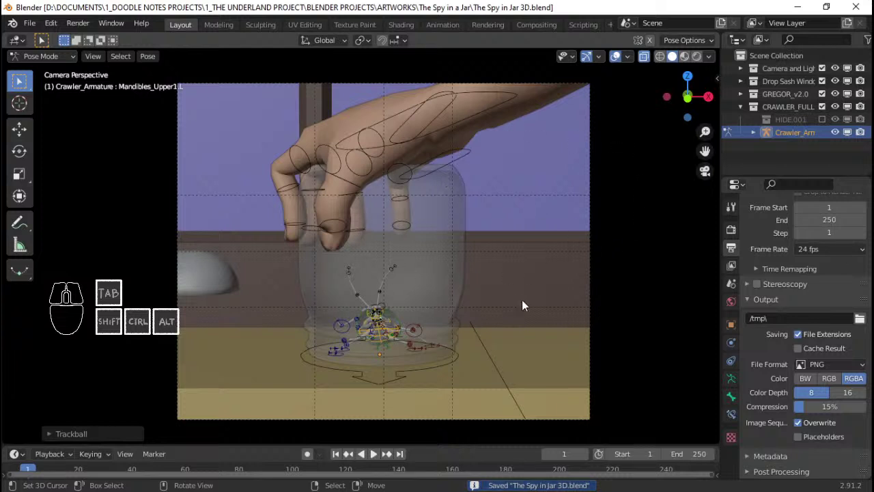
key(ctrl+Tab)
right_click(403, 331)
right_click(448, 139)
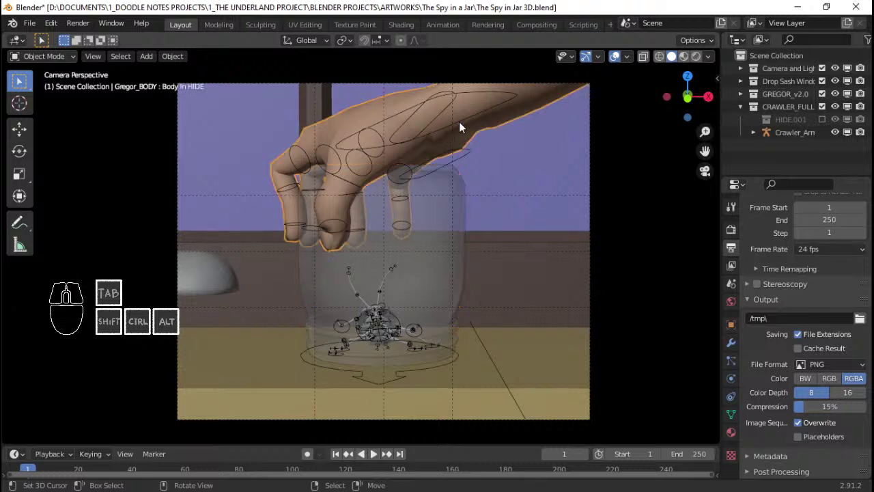
right_click(465, 126)
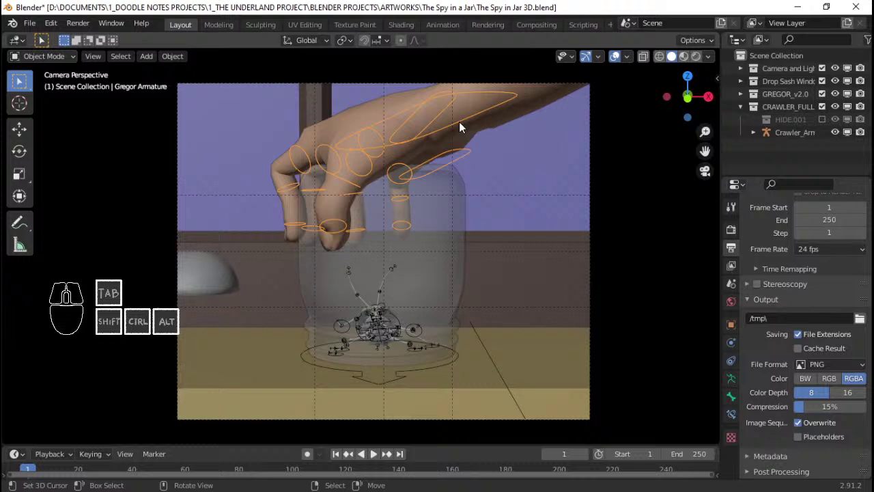
drag(448, 227, 440, 229)
key(ctrl+s)
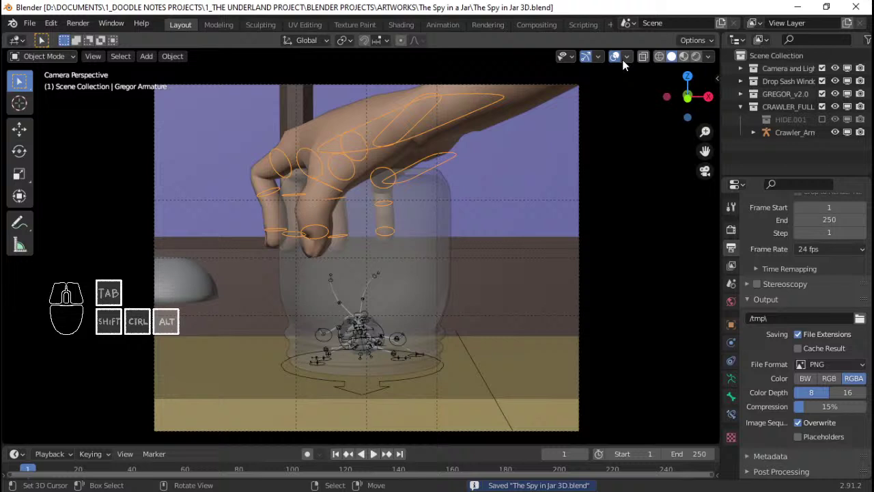
click(628, 61)
click(628, 60)
click(628, 61)
click(628, 60)
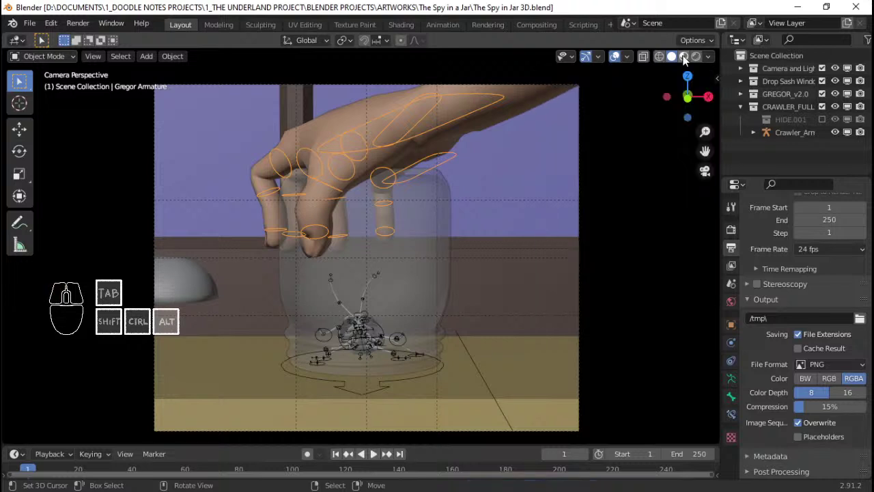
drag(418, 262, 435, 212)
middle_click(435, 214)
middle_click(437, 210)
drag(434, 207, 432, 206)
key(ctrl+s)
key(ctrl+s)
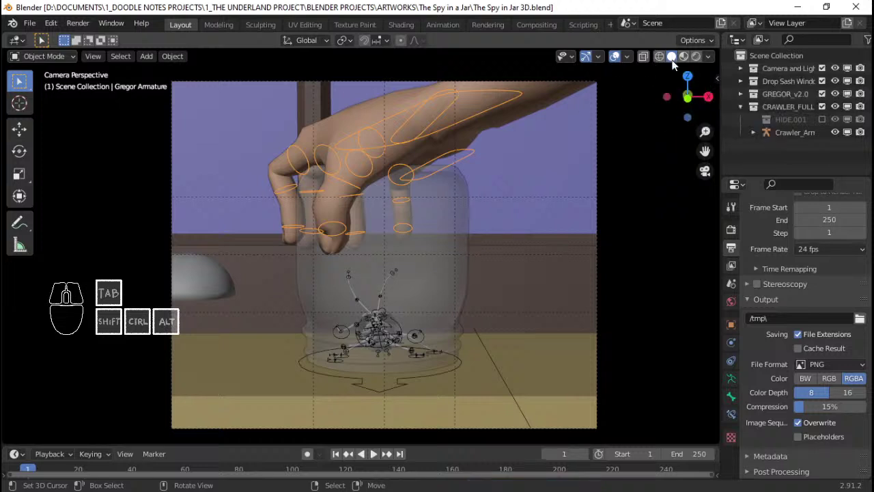
key(q)
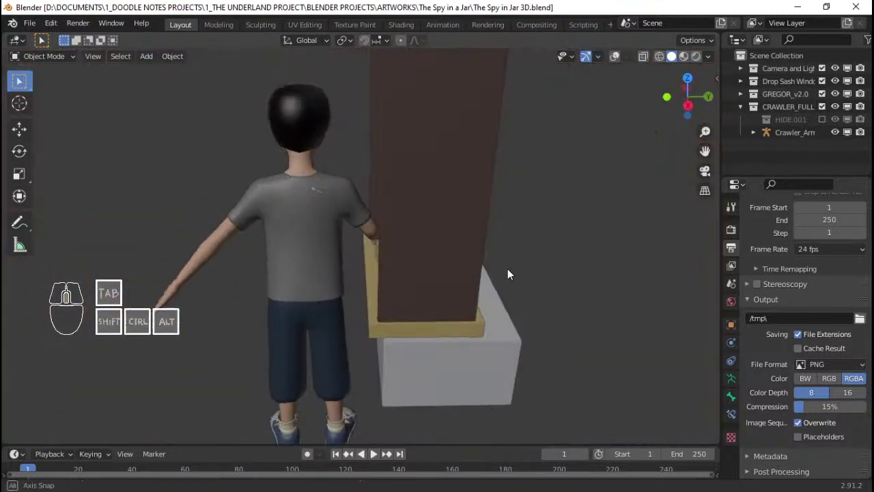
- Select the Jar in the camera view and clear its parent with Alt+P
key(q)
right_click(513, 272)
key(Home)
key(g)
key(x)
right_click(424, 272)
right_click(447, 237)
key(alt+p)
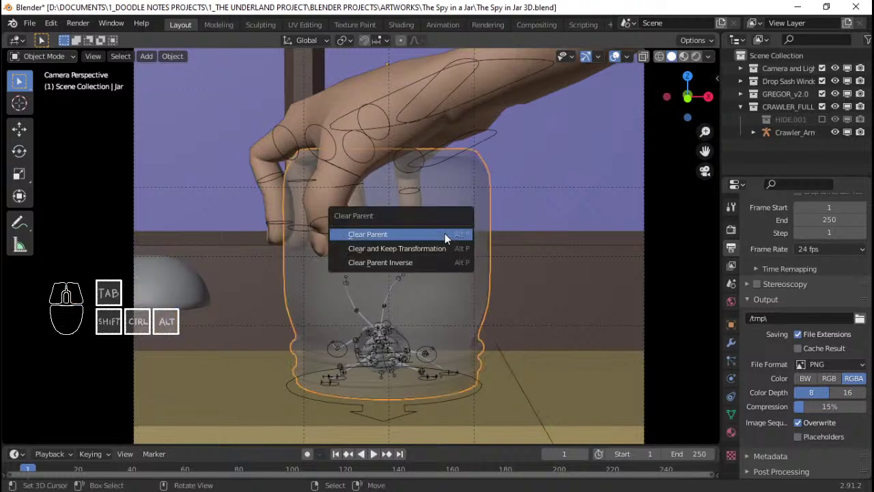
key(Return)
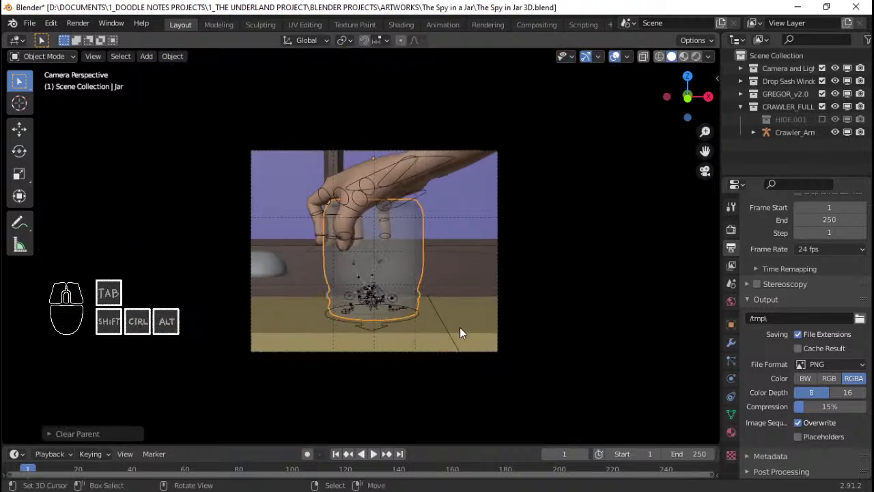
- Select the Drop Sash Window and start sliding it along the X axis
right_click(449, 321)
key(g)
key(x)
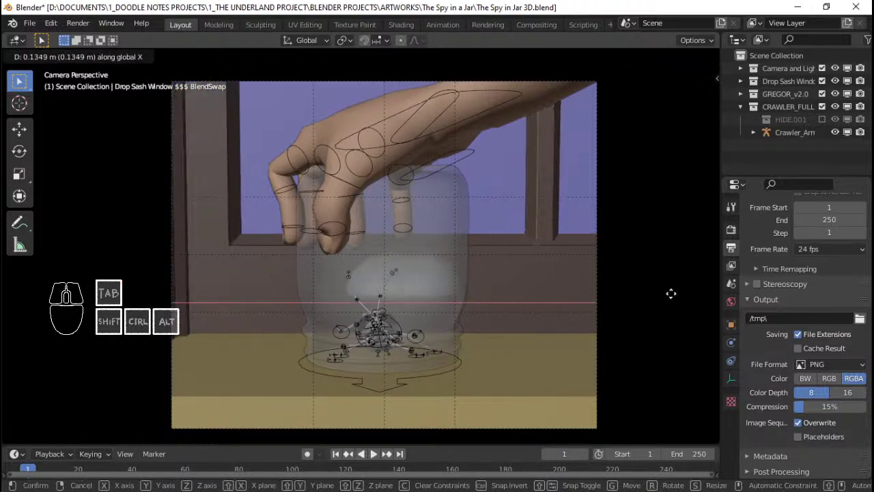
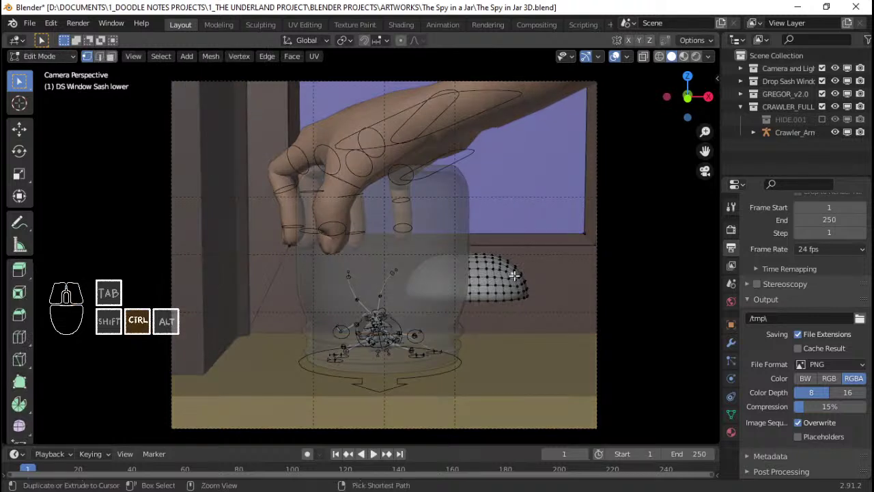
- Select the window's dome mesh piece, return to camera view and save the scene
key(ctrl+i)
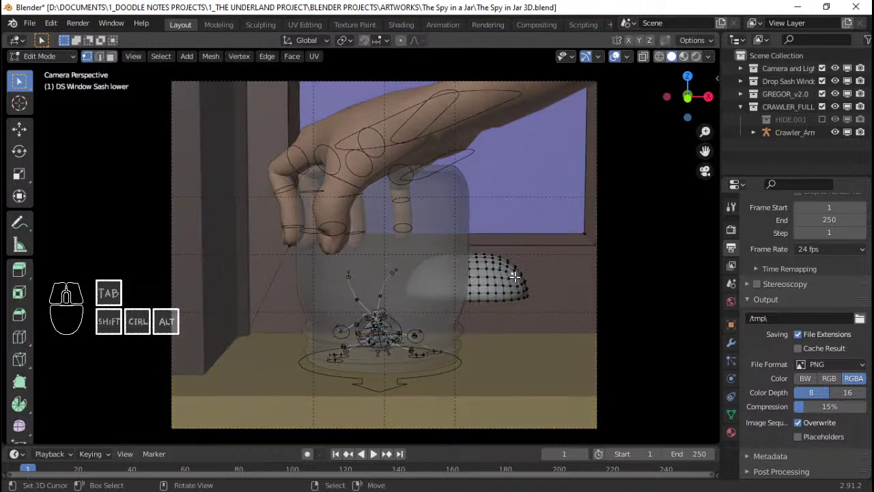
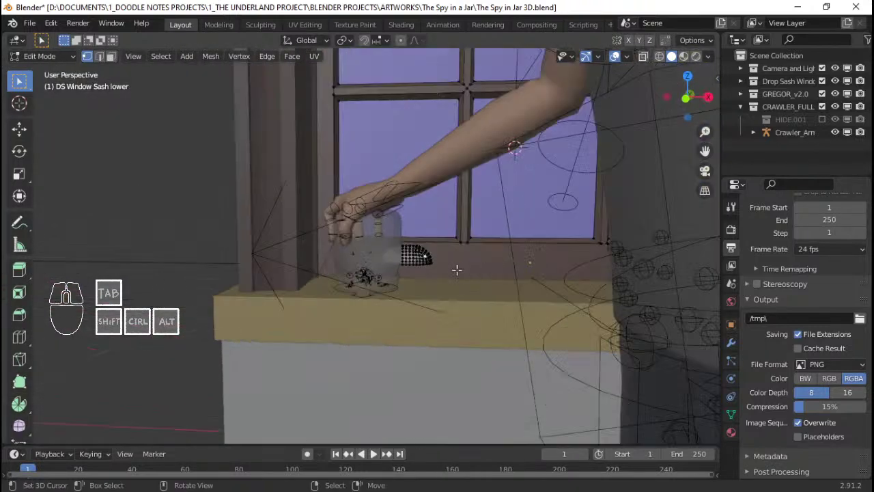
key(ctrl+l)
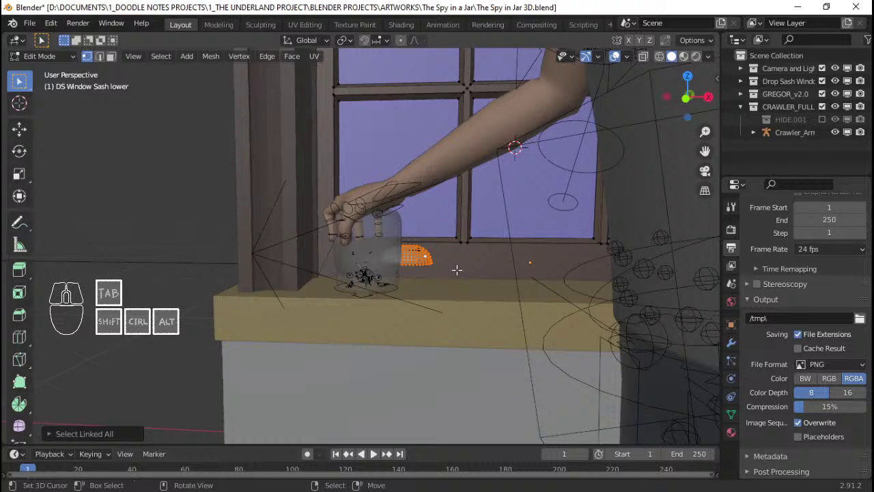
key(Home)
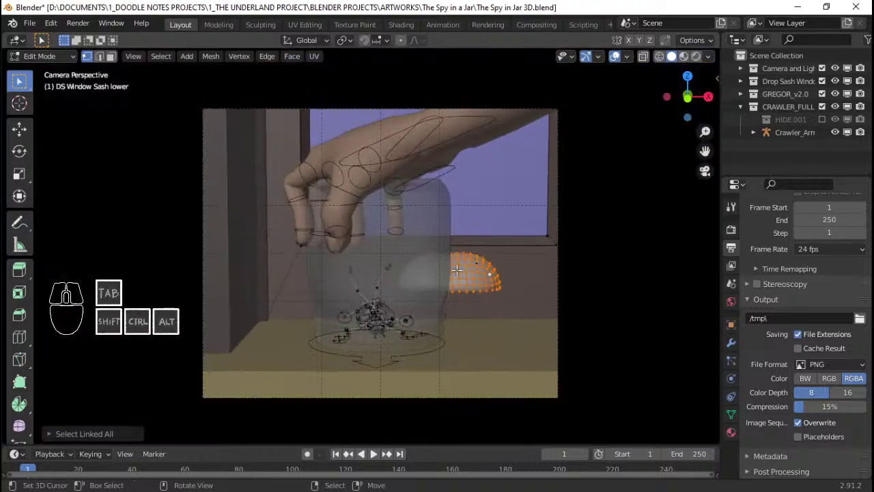
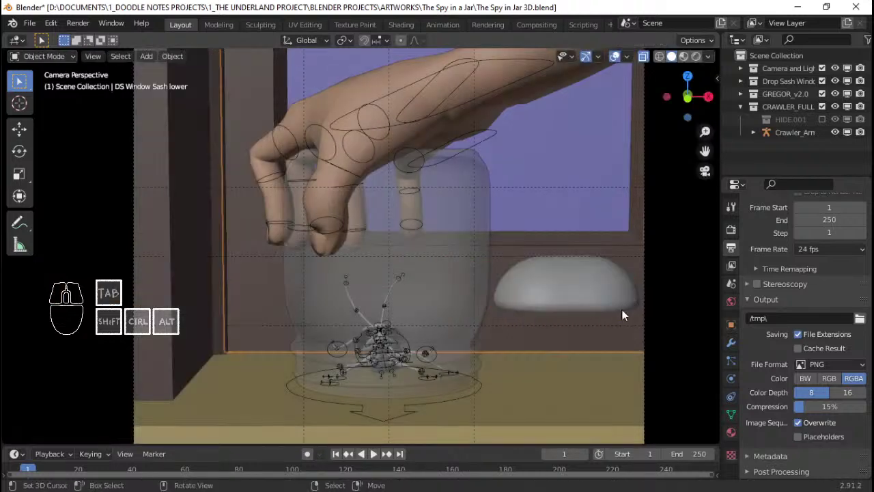
key(ctrl+s)
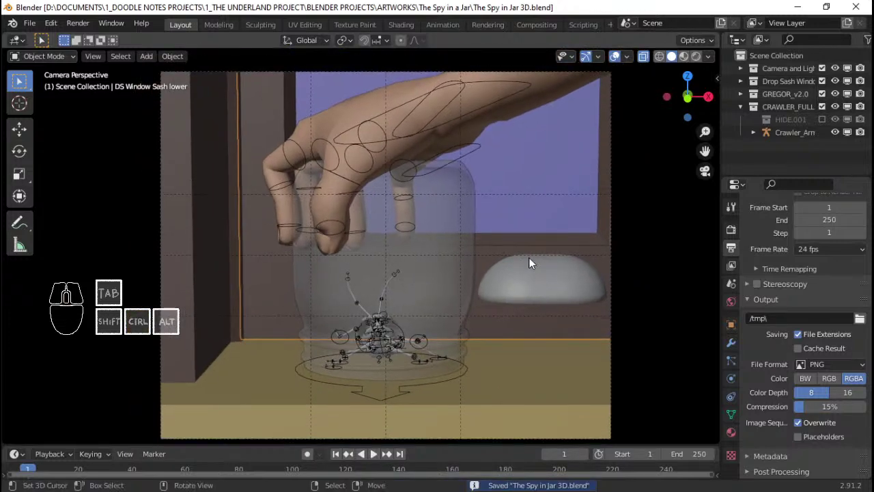
- Reframe the camera view, save again and make the glass jar active
drag(528, 247, 530, 259)
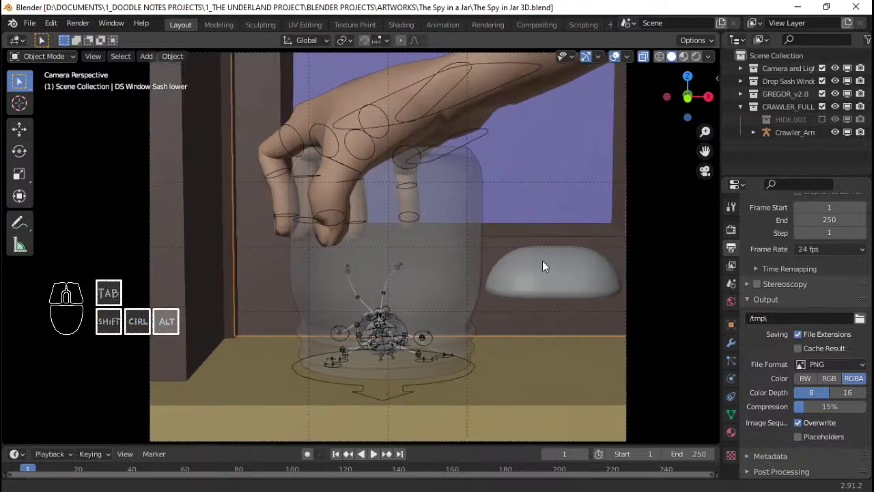
key(ctrl+s)
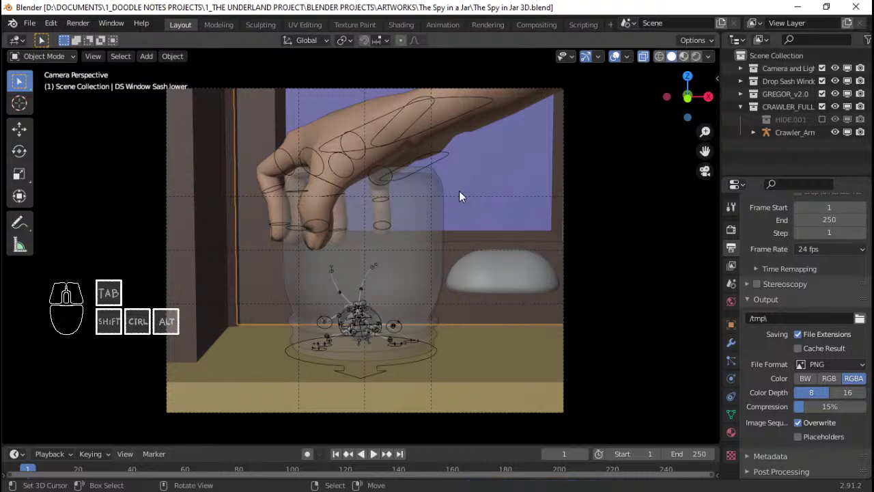
key(ctrl+s)
right_click(436, 208)
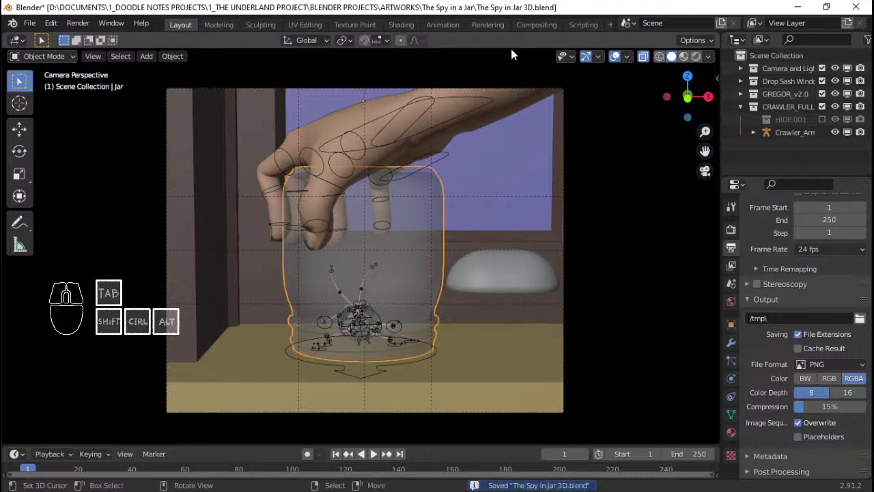
- Check the camera shot in the Shading workspace, then return to the Layout workspace
click(415, 27)
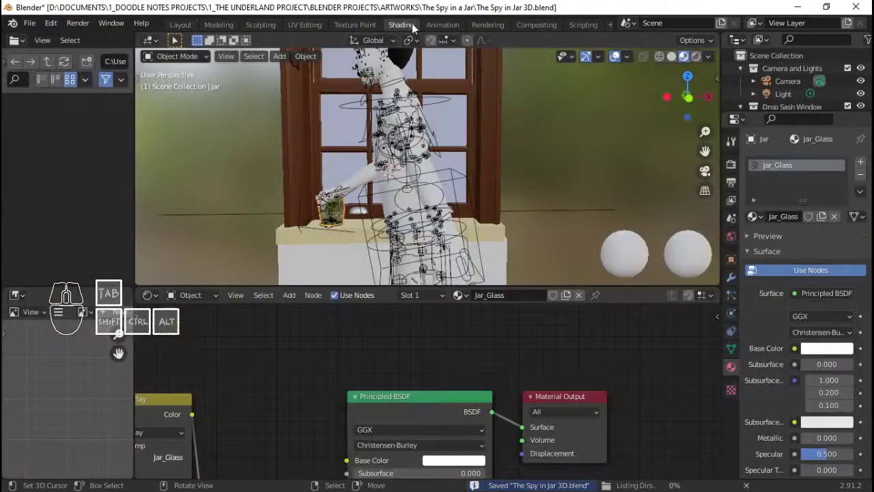
key(Home)
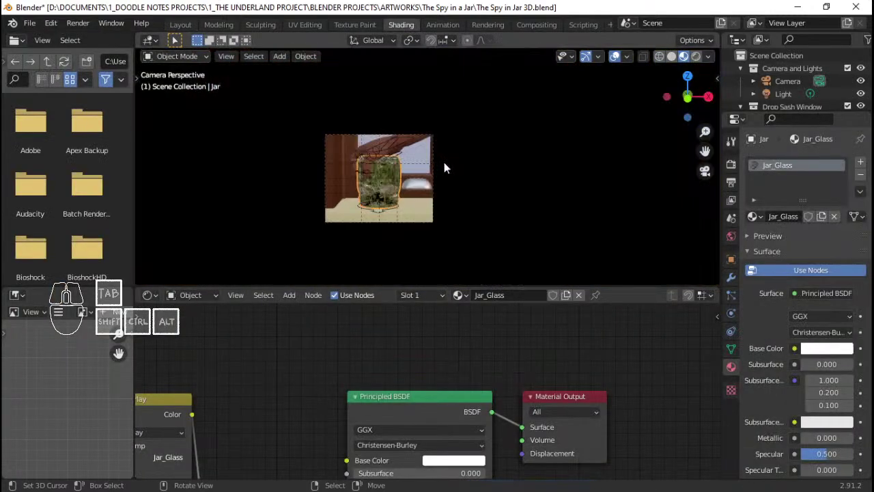
middle_click(451, 193)
middle_click(441, 203)
drag(443, 197, 438, 119)
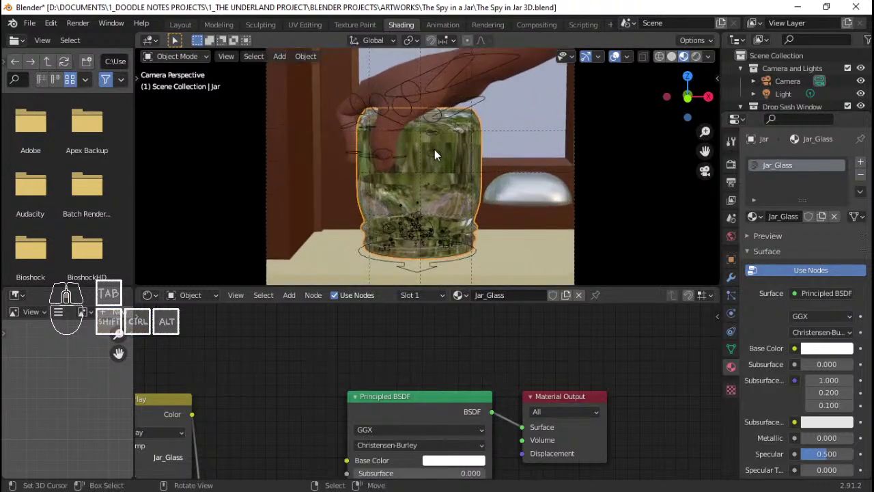
drag(420, 158, 192, 28)
click(191, 27)
- Hide the sketched outlines and rig overlays and save the scene
key(ctrl+s)
key(q)
key(ctrl+s)
key(ctrl+s)
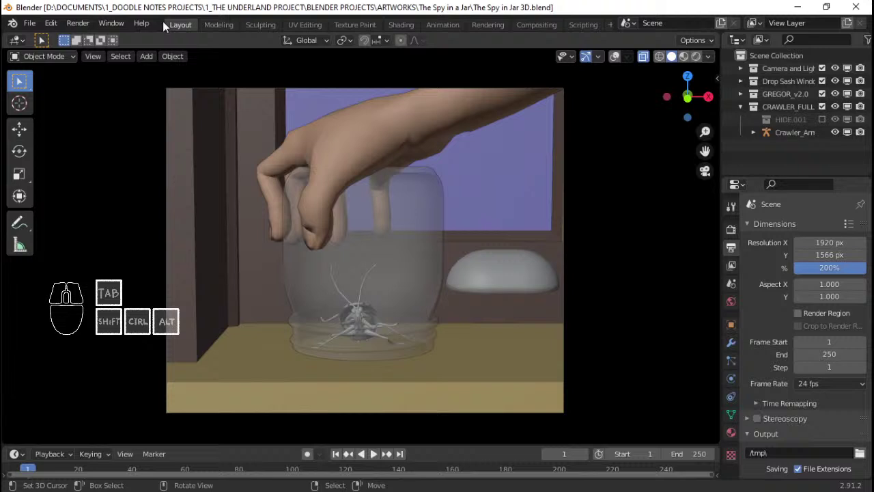
- Render the camera view with Viewport Render Image and open The SPy in a Jar pictures folder for saving
click(111, 62)
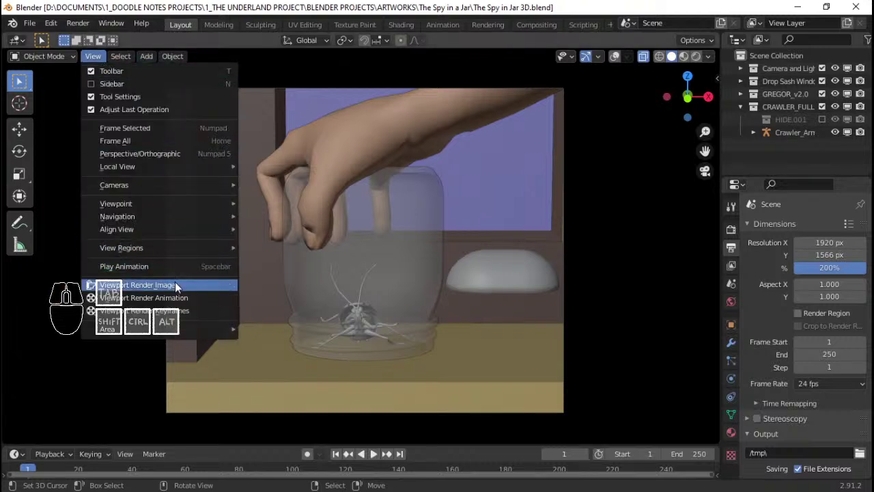
click(181, 286)
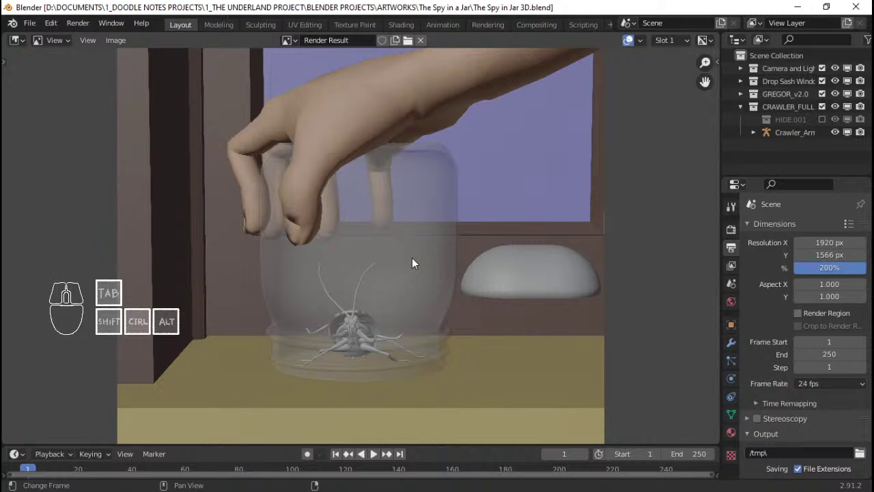
key(alt+s)
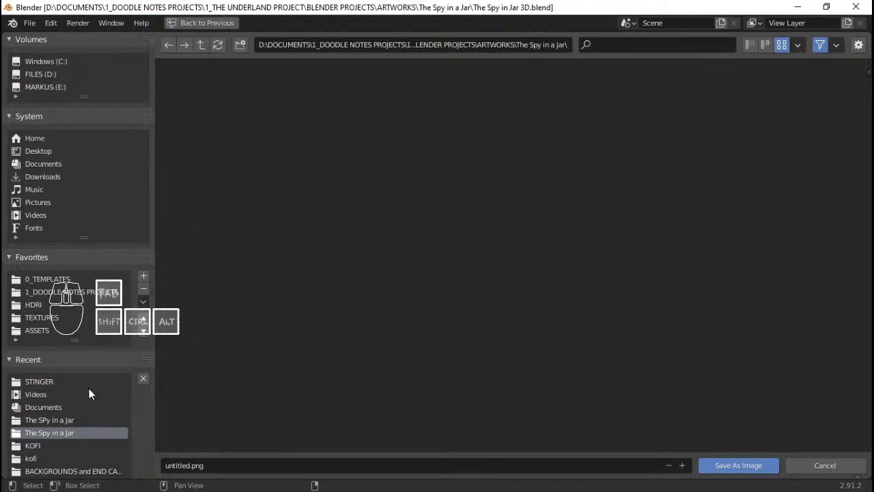
click(85, 422)
click(215, 143)
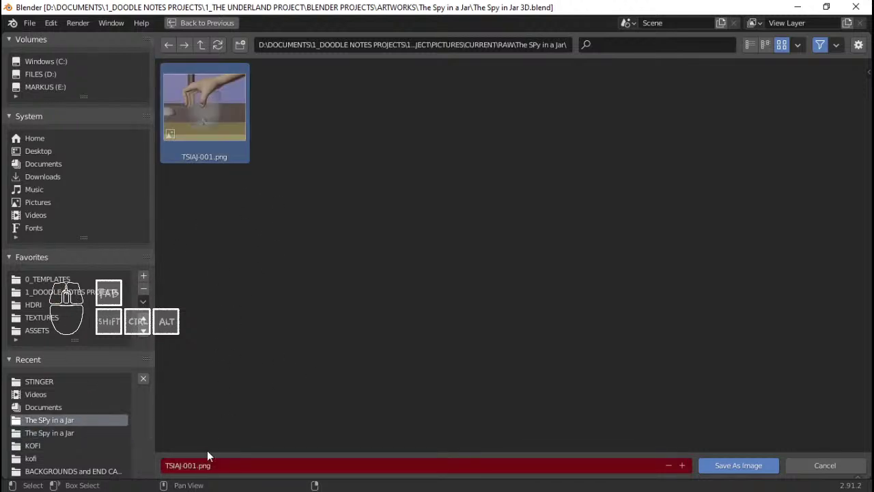
- Name the rendered image TSIAJ-ref.png and save it
double_click(198, 467)
key(BackSpace)
key(BackSpace)
key(BackSpace)
key(r)
key(f)
key(Return)
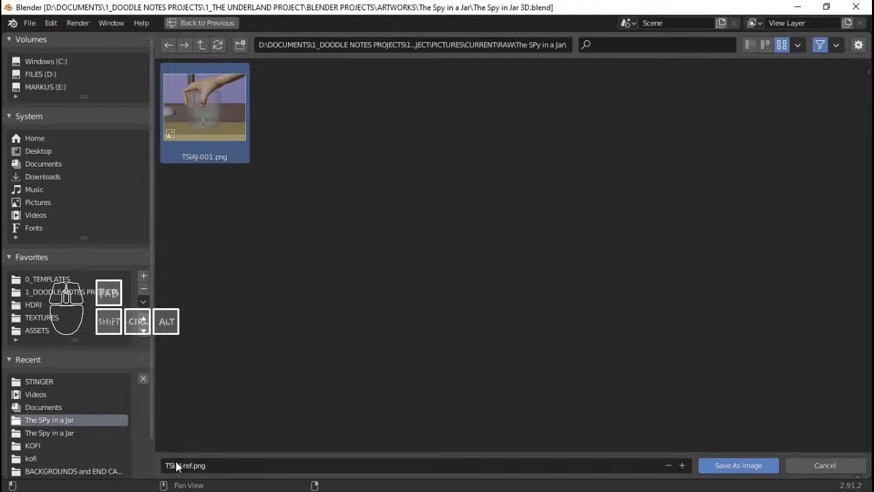
click(234, 473)
key(Return)
key(Return)
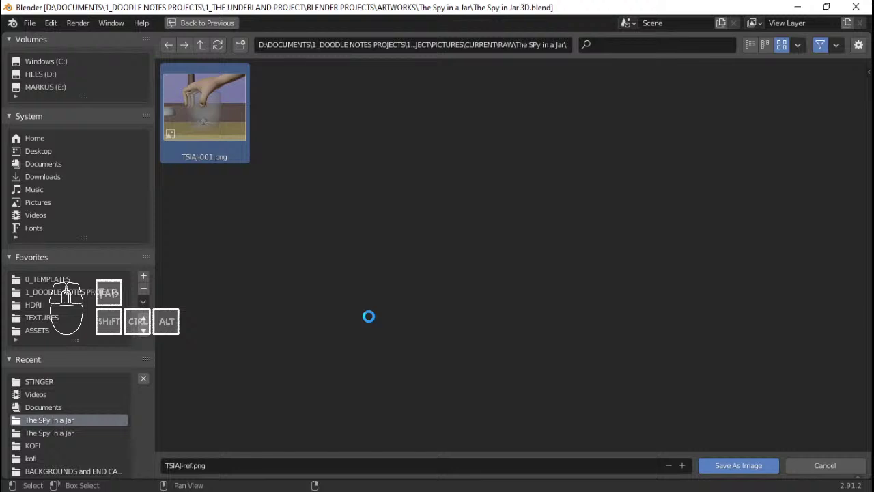
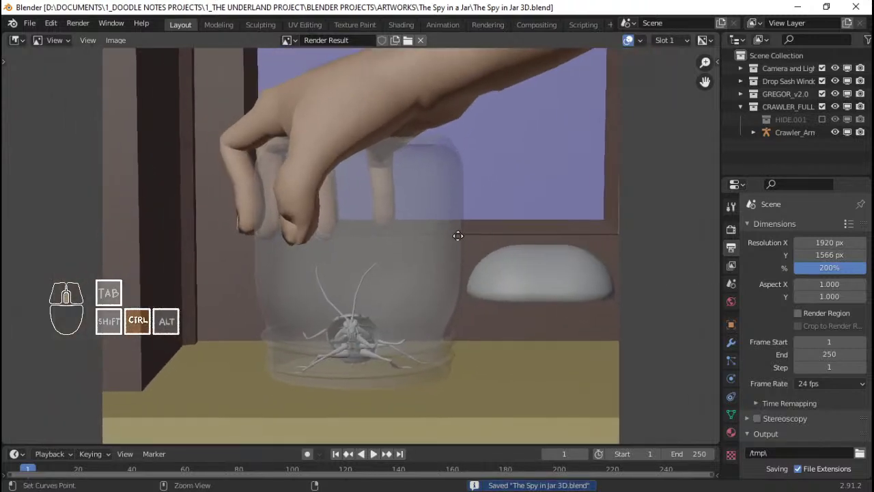
- Close the render window, orbit the scene and show the outlines and rig overlays again
key(ctrl+s)
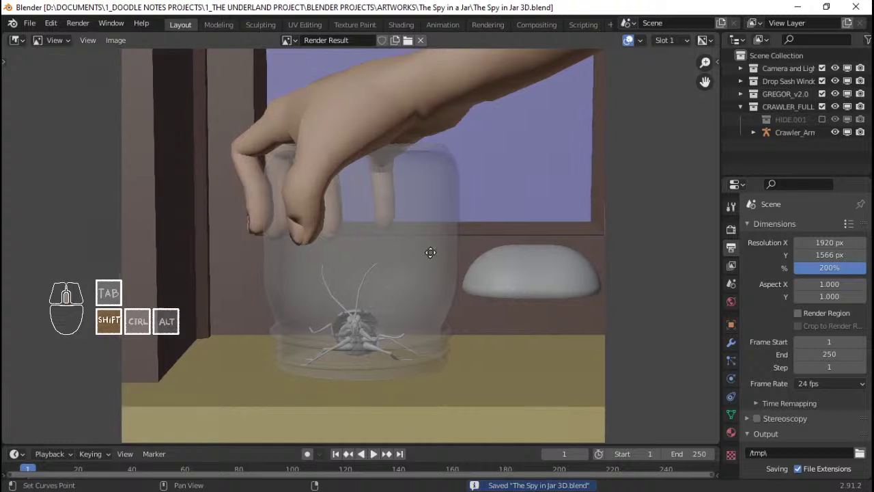
key(Escape)
key(ctrl+s)
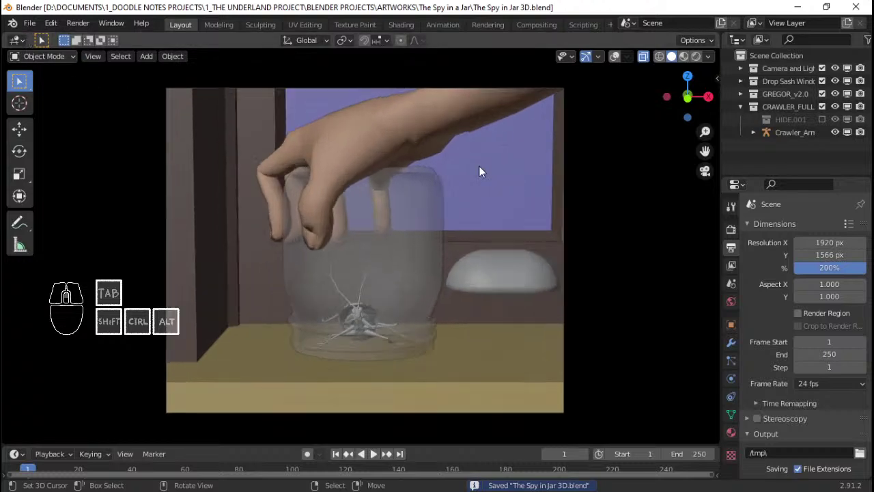
drag(466, 183, 363, 208)
drag(403, 211, 278, 224)
drag(301, 218, 364, 218)
key(q)
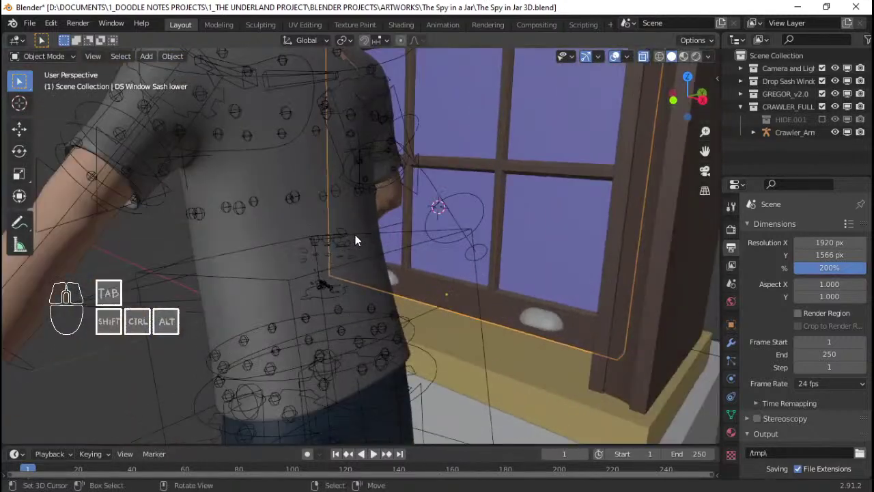
- Look through the scene camera again and save the scene file
key(Home)
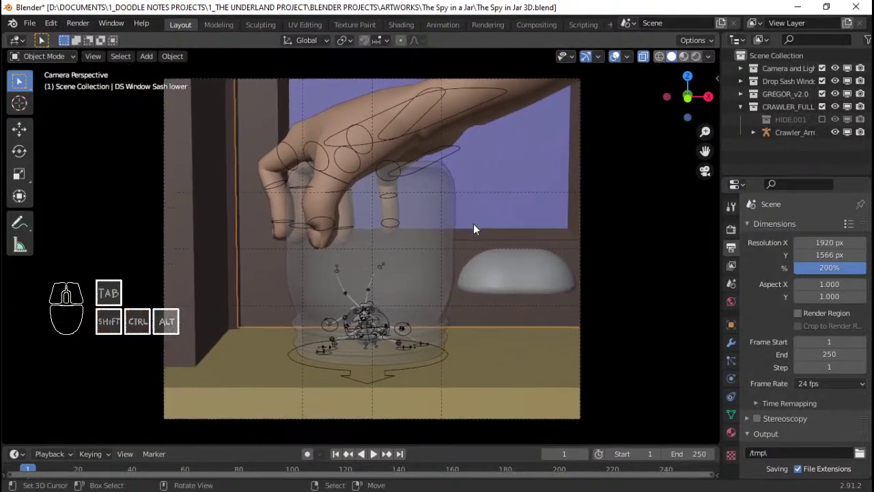
key(ctrl+s)
key(ctrl+s)
key(ctrl+s)
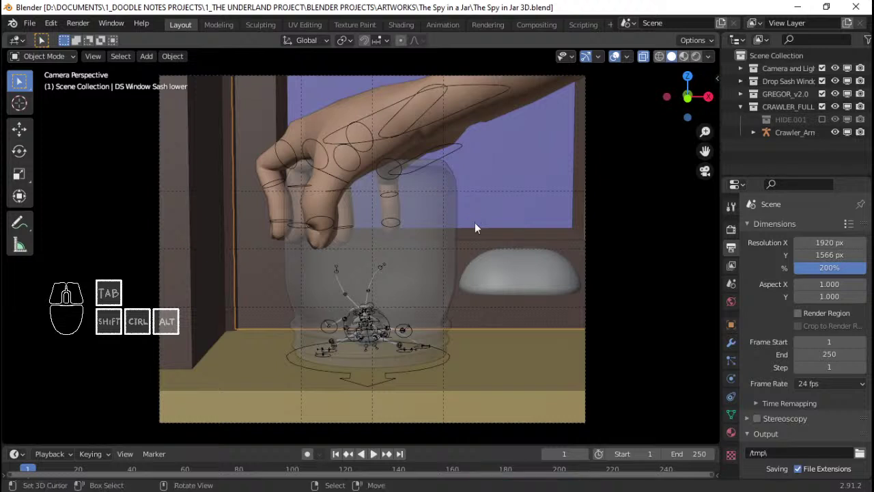
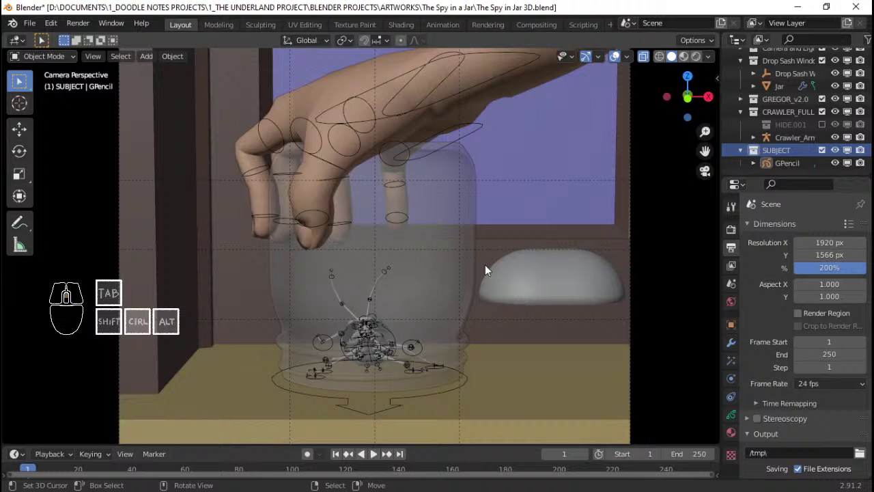
- Inspect the jar and Gregor's hand rig in the camera view and save the scene
middle_click(499, 284)
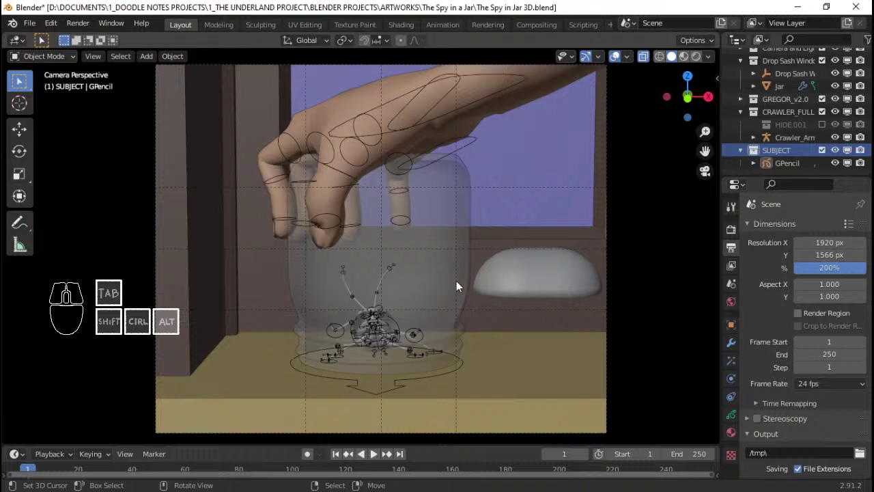
right_click(464, 216)
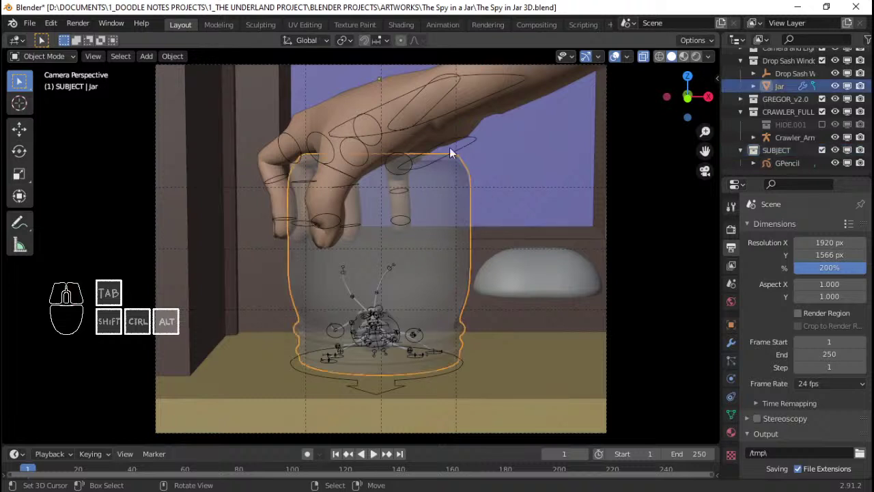
right_click(455, 153)
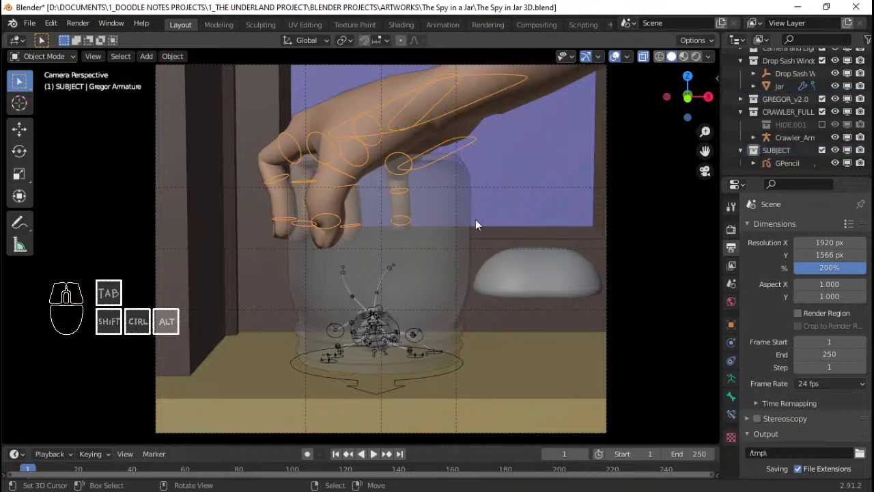
drag(490, 253, 500, 260)
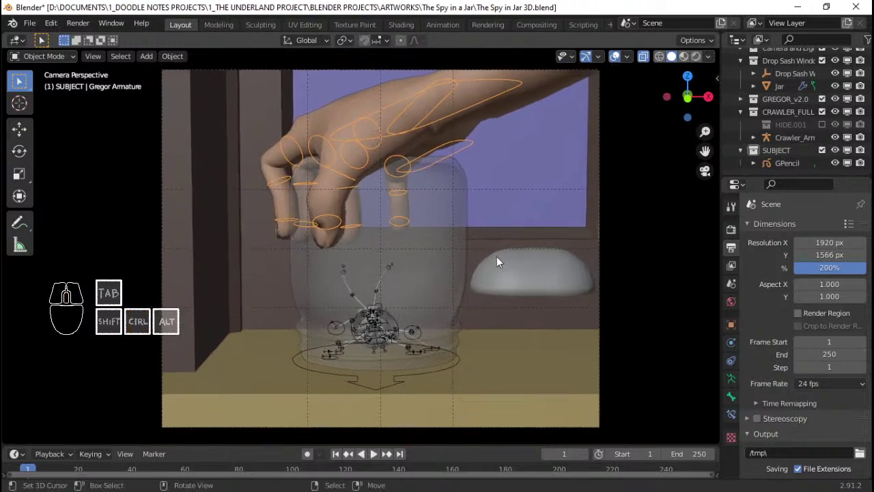
key(ctrl+s)
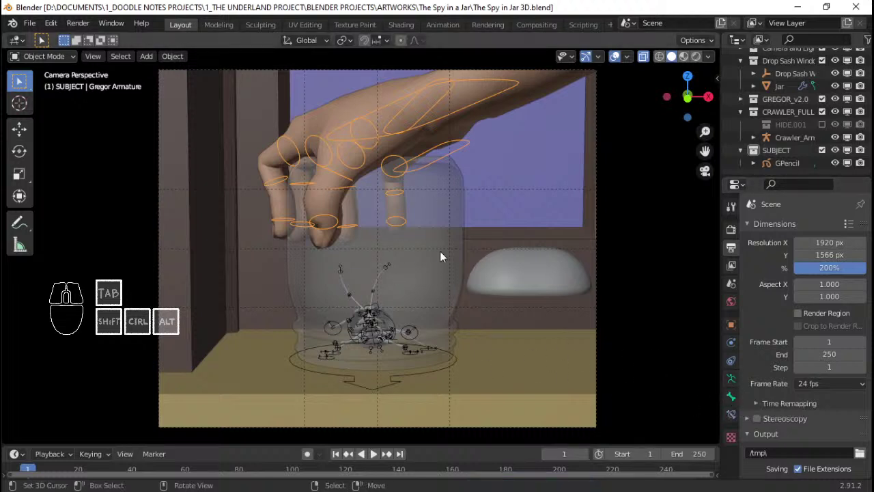
key(ctrl+s)
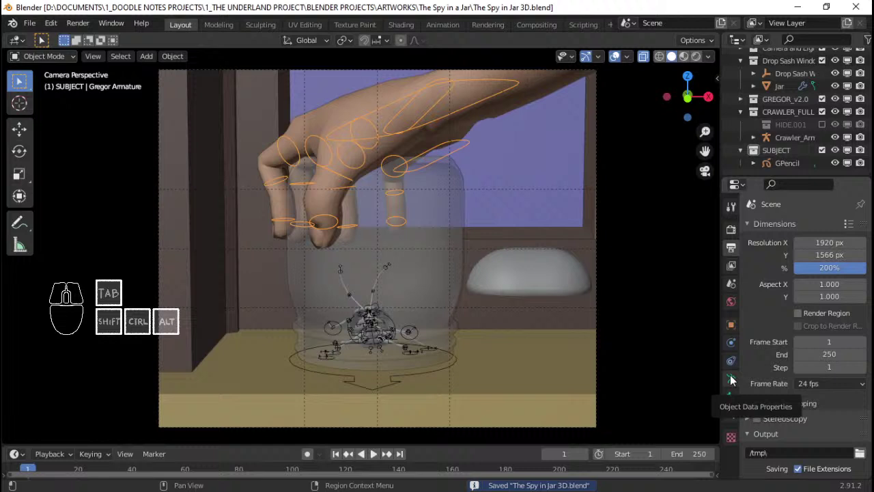
key(ctrl+s)
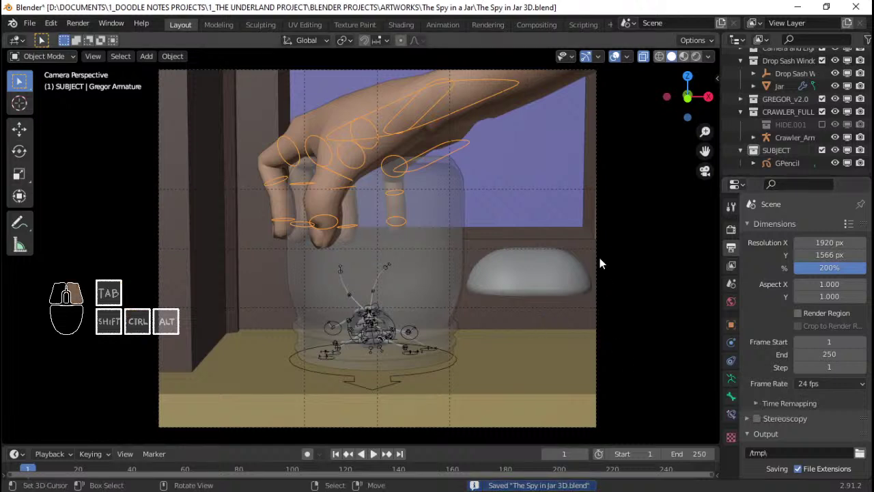
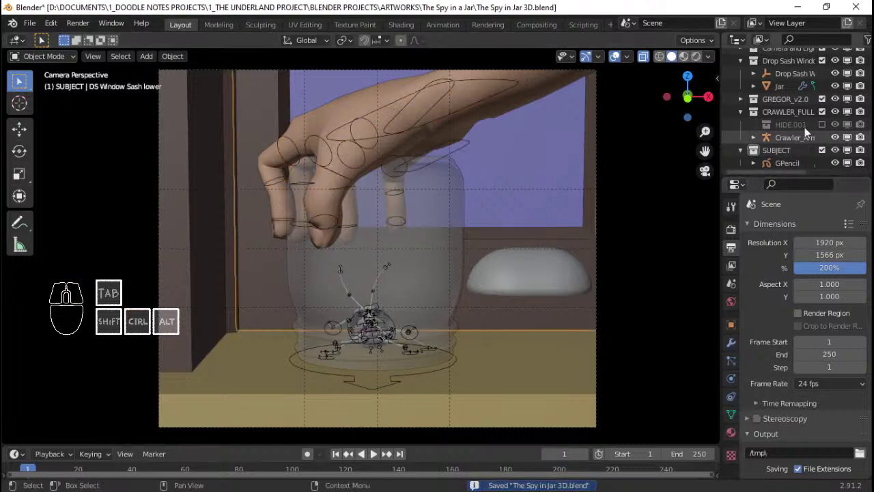
- Rename the GPencil object in the SUBJECT collection to 'Subject'
click(791, 150)
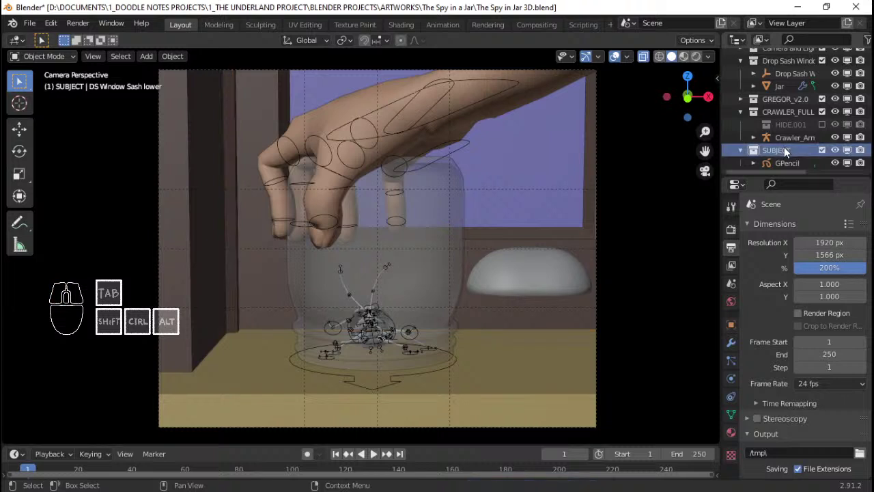
click(804, 161)
double_click(784, 166)
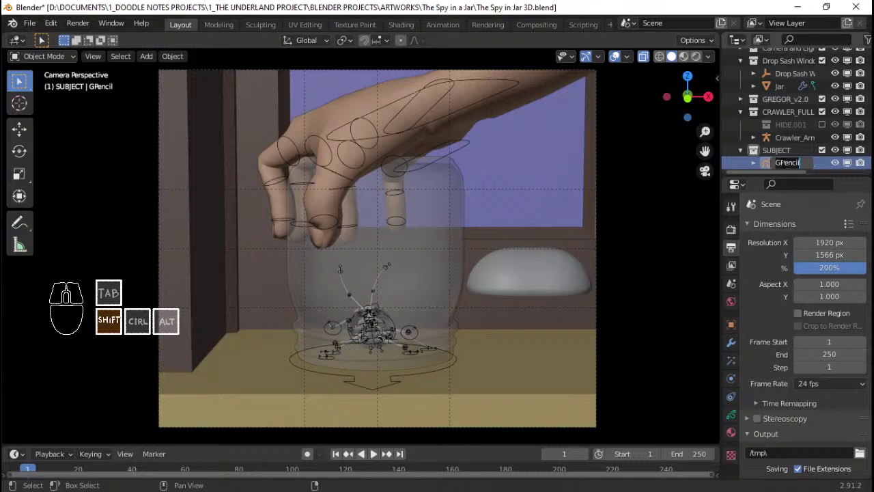
key(shift+s)
key(u)
key(b)
key(j)
key(c)
key(Return)
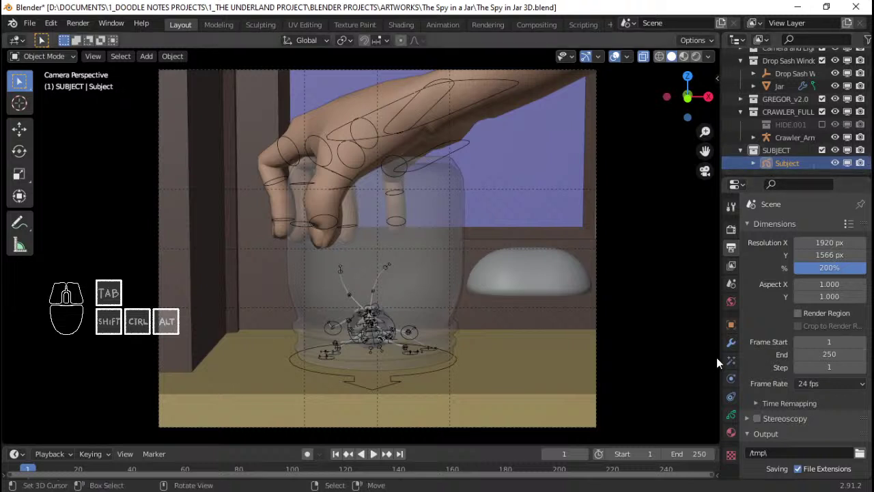
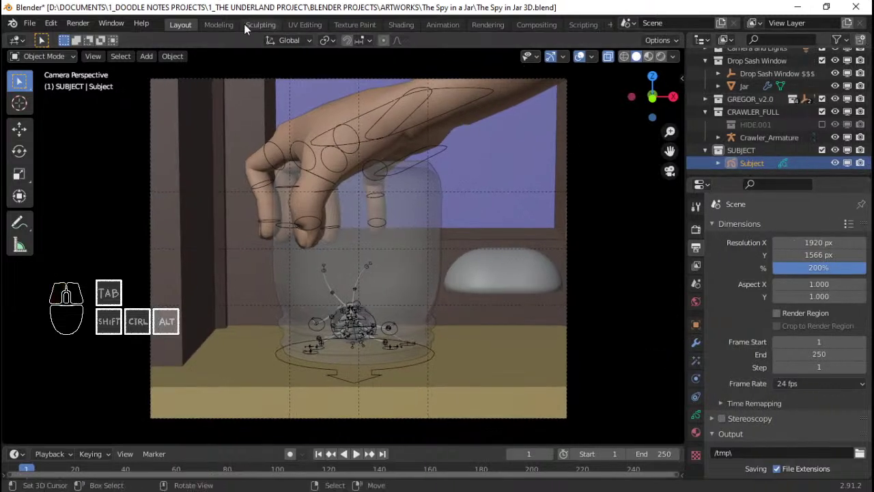
- Delete the first batch of unneeded workspace tabs from the header
right_click(233, 25)
click(216, 62)
right_click(224, 29)
click(217, 62)
right_click(224, 34)
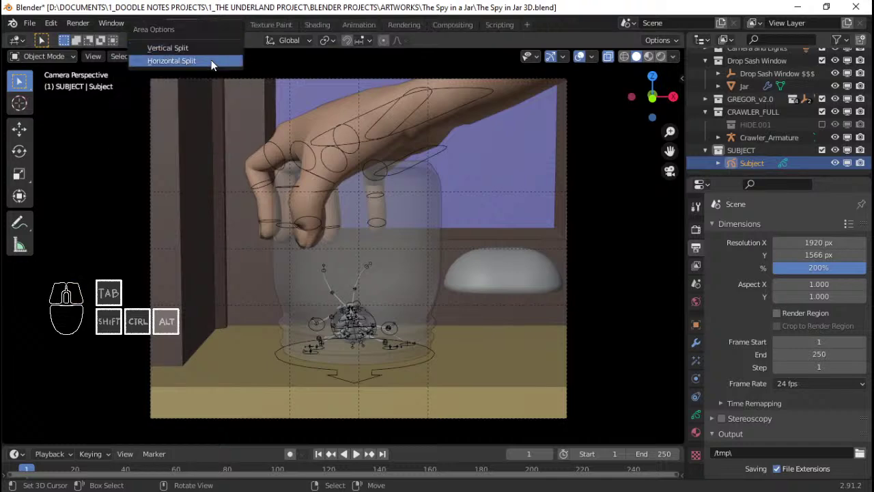
click(234, 30)
right_click(228, 30)
click(222, 62)
right_click(228, 23)
click(225, 64)
- Delete the remaining unused workspaces and add a 2D Animation workspace
right_click(234, 22)
right_click(275, 29)
click(262, 71)
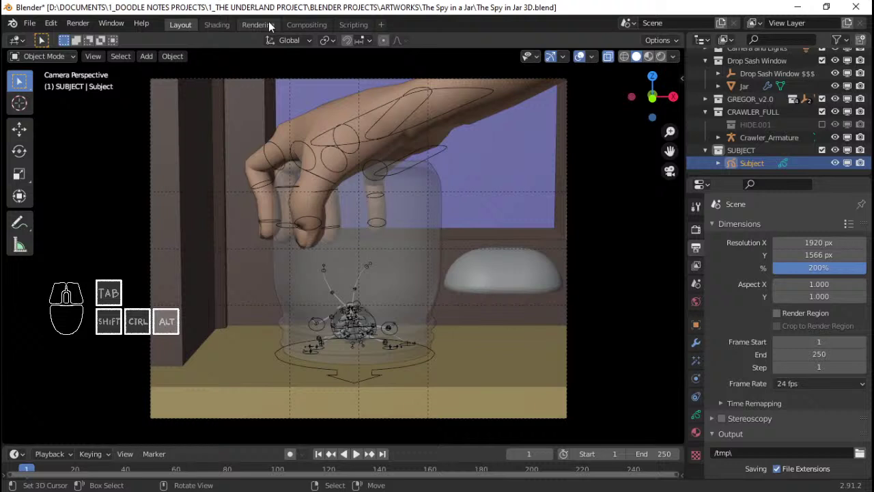
right_click(359, 34)
click(347, 63)
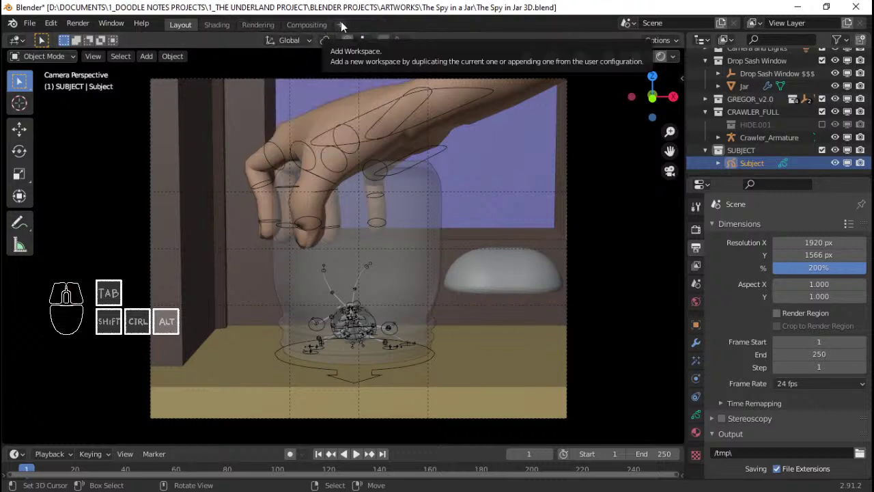
click(343, 27)
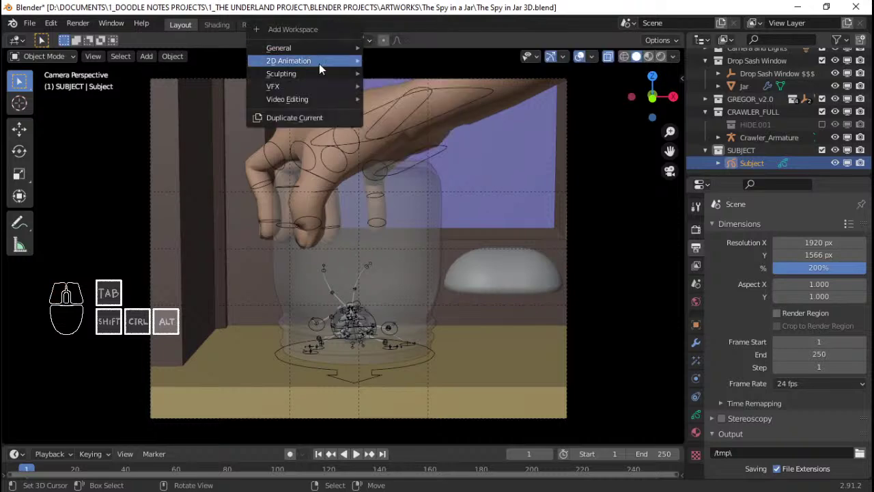
click(407, 66)
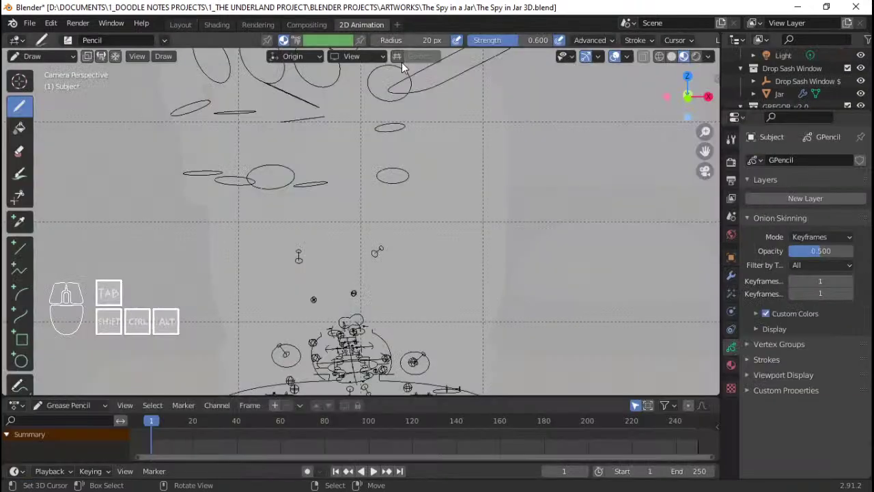
- Look through the scene camera, zoomed out, with Material Preview shading
key(Home)
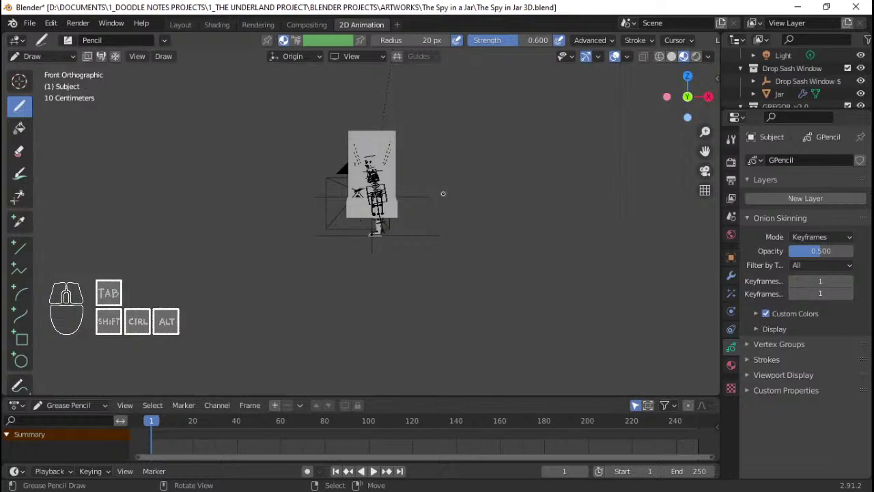
key(Home)
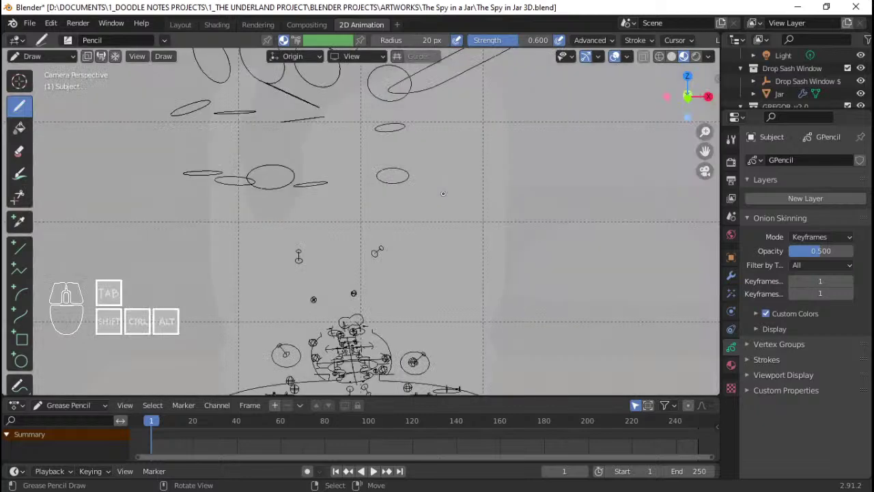
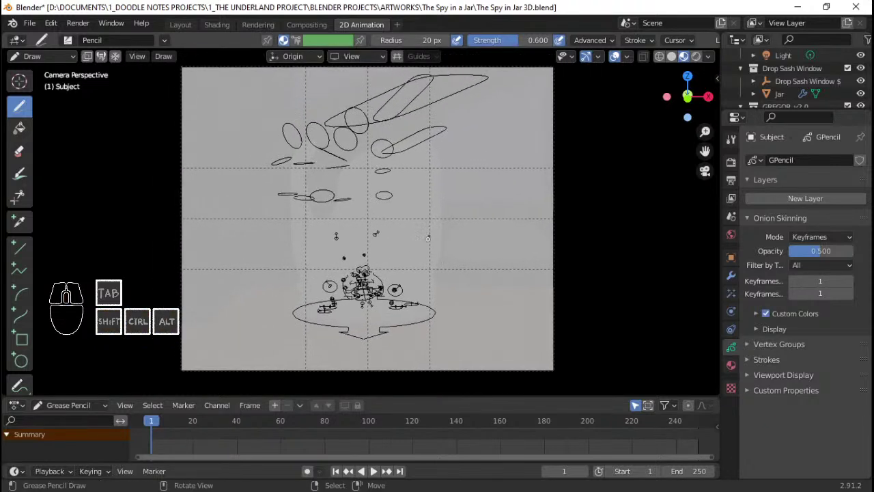
scroll(down, 3)
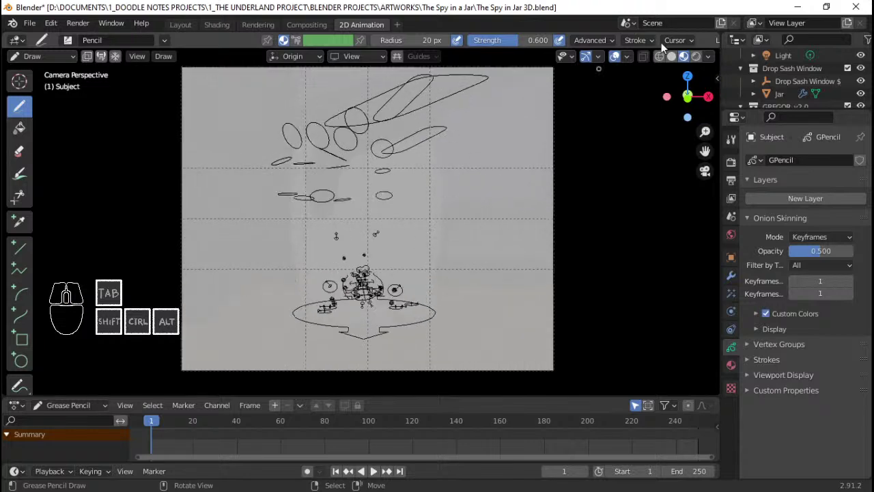
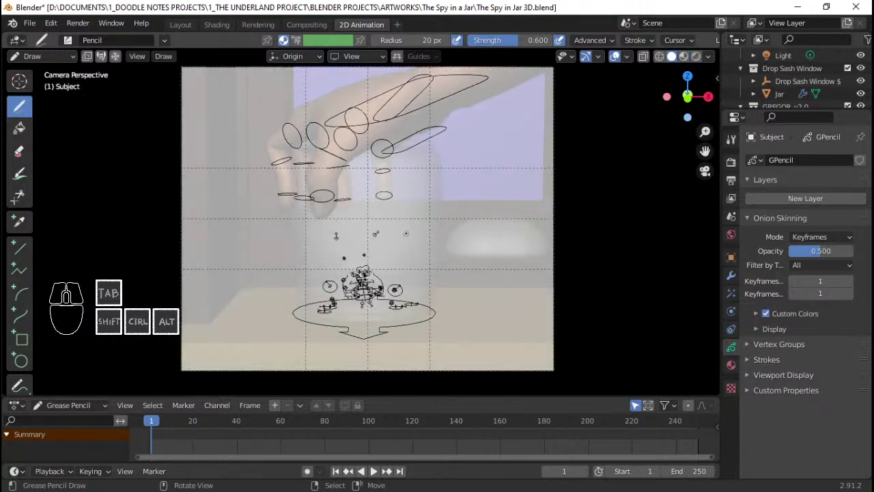
key(ctrl+Tab)
click(370, 264)
- Return to Object Mode, save the file and recentre the camera frame
key(ctrl+s)
key(ctrl+s)
middle_click(449, 244)
drag(462, 219, 481, 221)
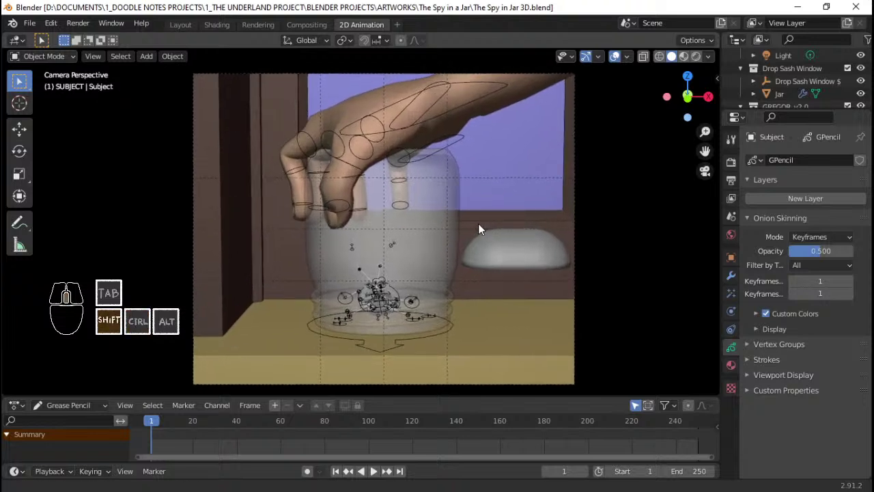
- Save The Spy in Jar 3D.blend and reposition the camera frame in the viewport
key(ctrl+s)
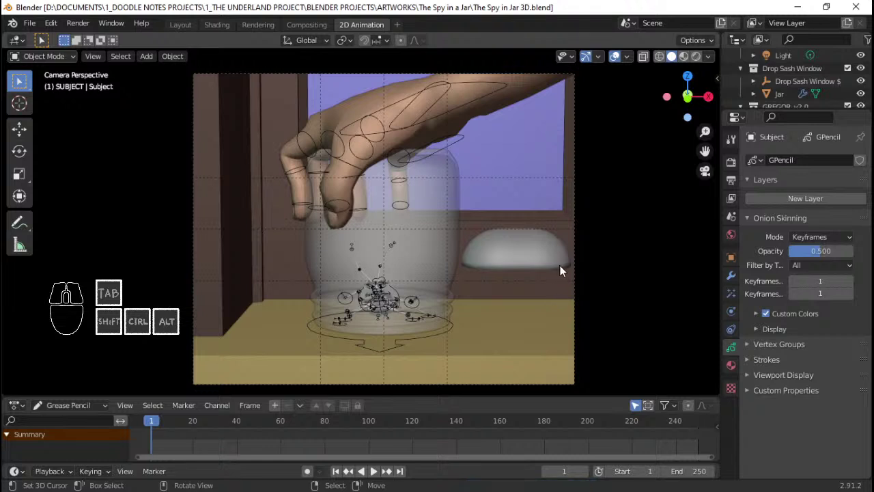
middle_click(523, 249)
middle_click(531, 240)
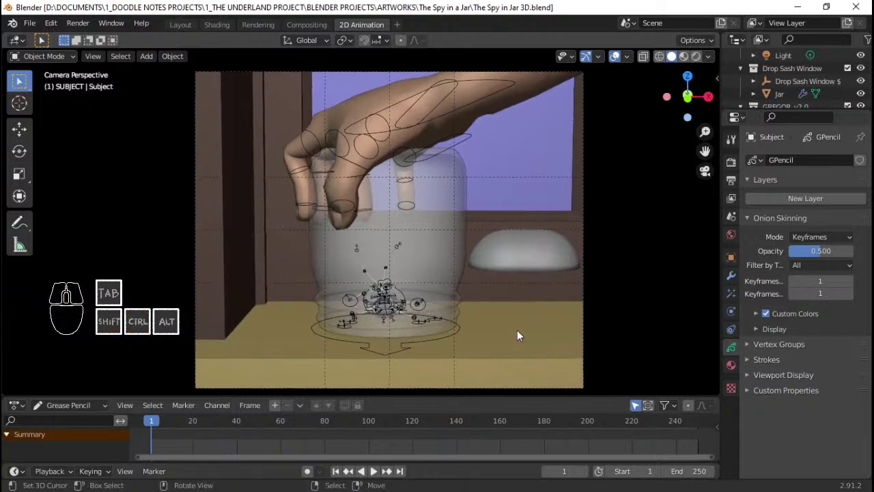
key(ctrl+s)
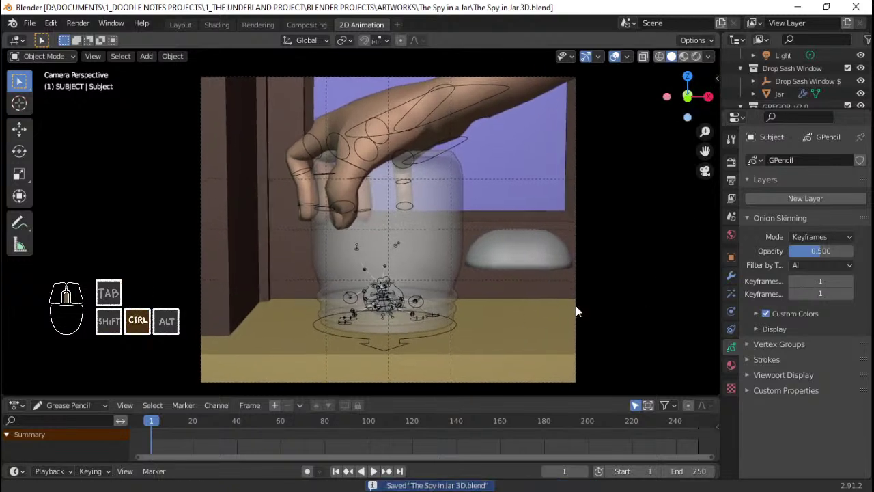
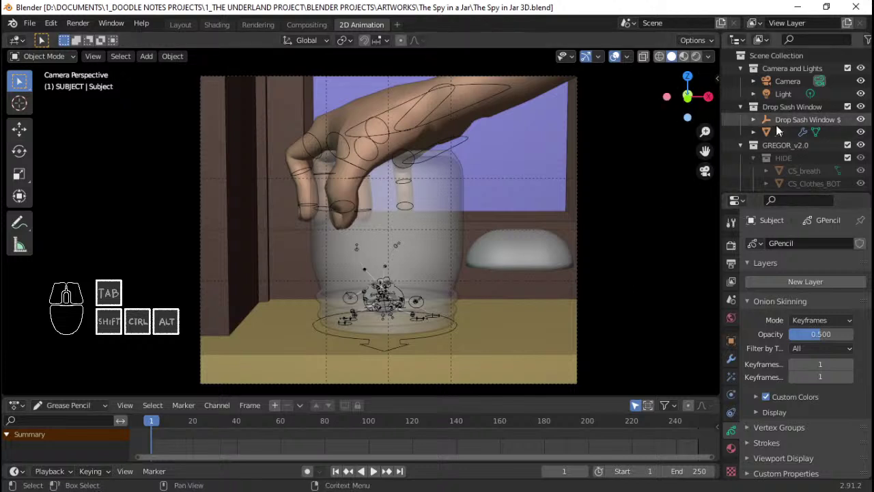
- Select the Jar object and browse its hierarchy in the Outliner
click(781, 141)
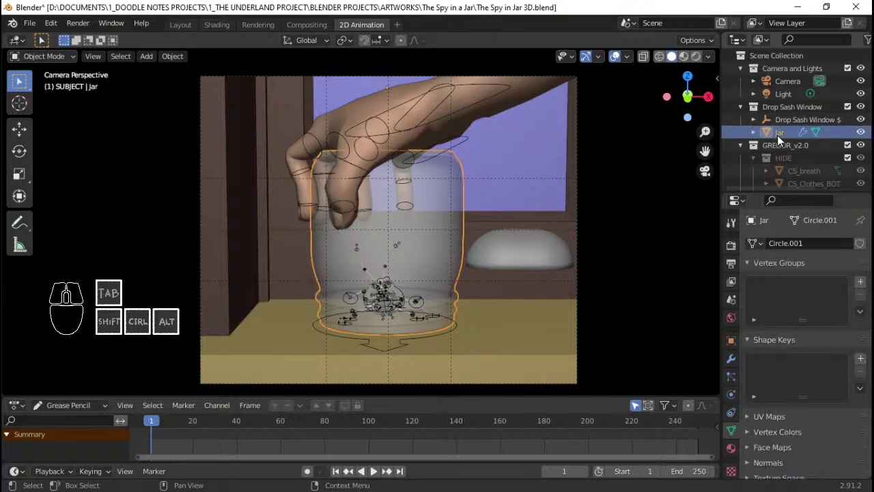
click(762, 139)
click(759, 148)
click(760, 163)
middle_click(799, 156)
middle_click(813, 147)
click(795, 170)
click(795, 186)
- Select the Subject grease pencil and add its first layer, named Layer
middle_click(346, 248)
drag(419, 239, 422, 250)
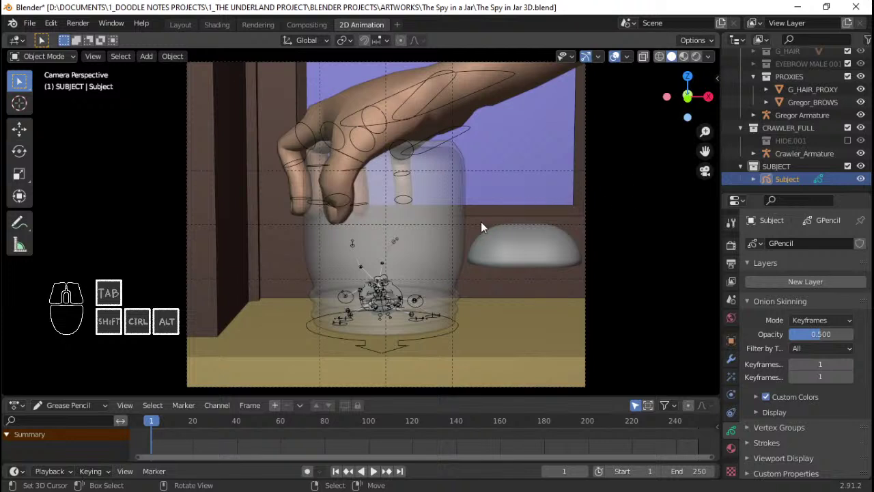
right_click(455, 220)
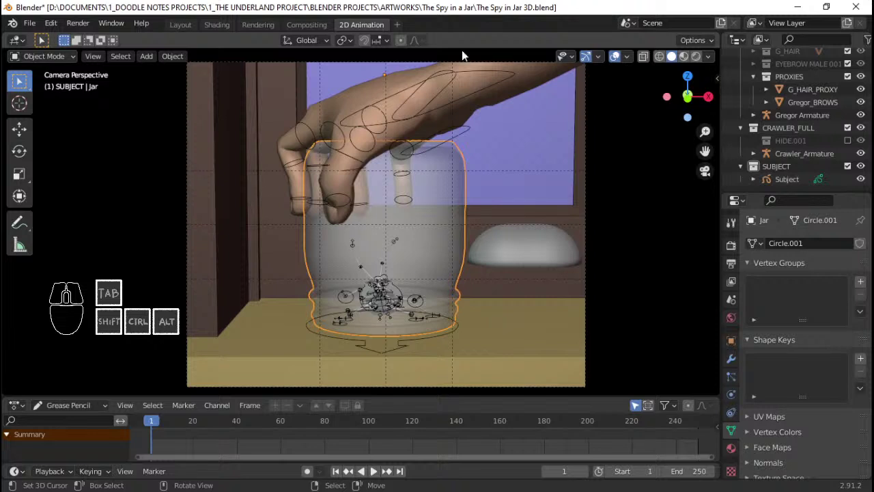
click(778, 183)
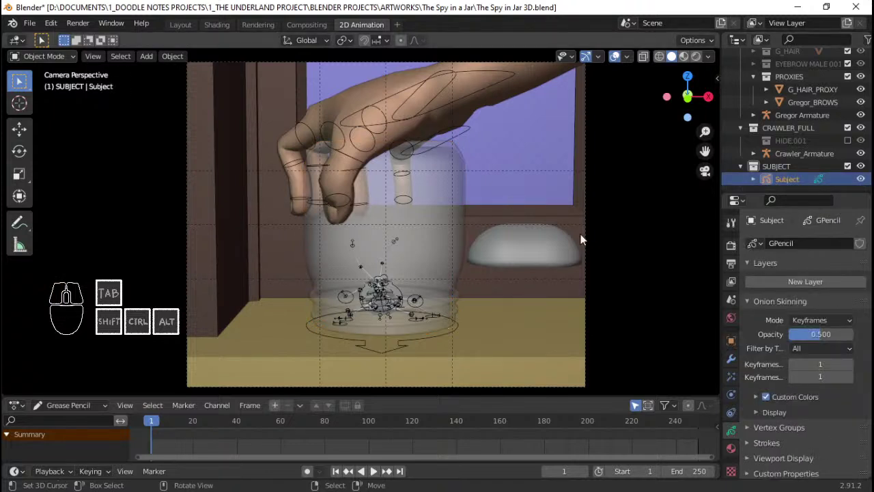
click(778, 289)
- Rename the Subject's new layer to Jar FG Layer, fixing the capital-letter typo
double_click(791, 289)
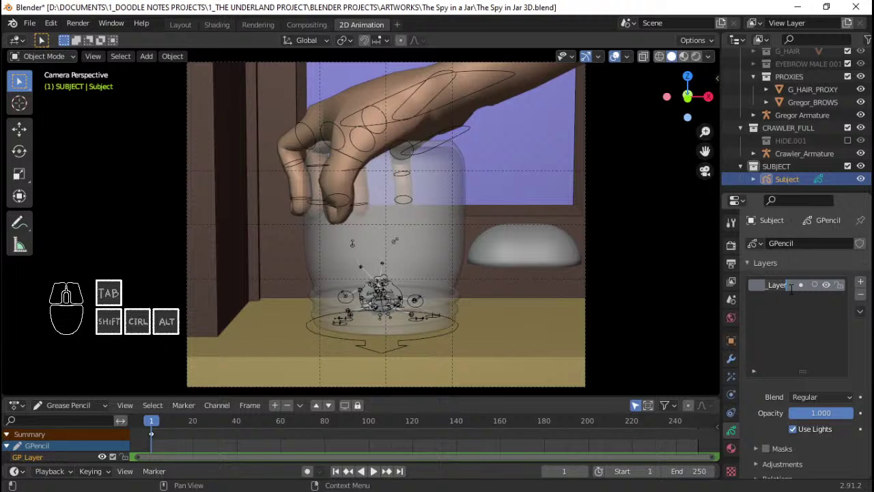
click(798, 310)
double_click(783, 296)
double_click(781, 290)
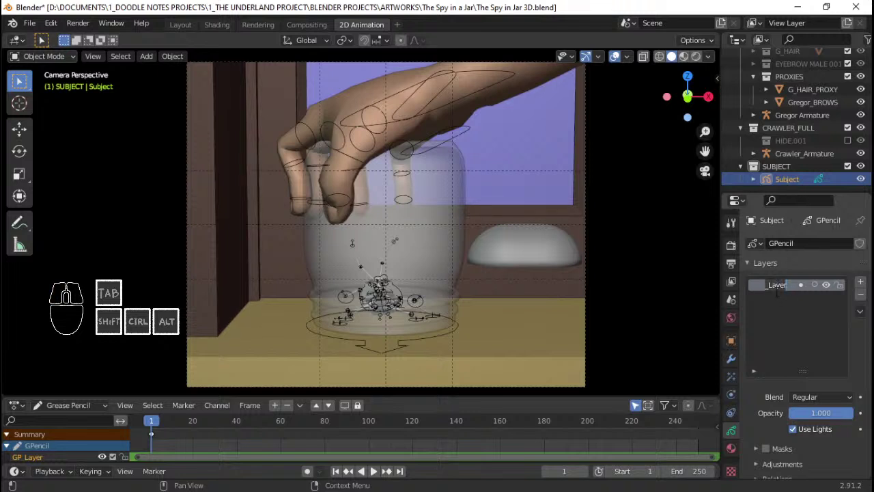
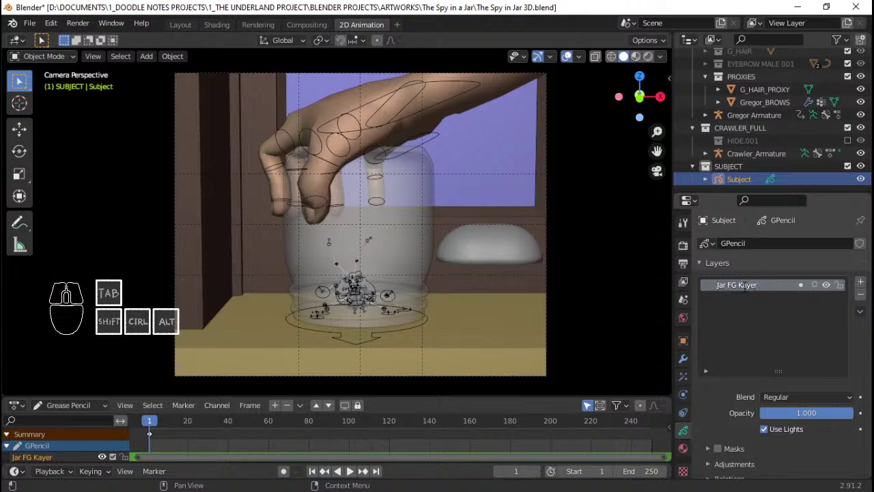
key(Left)
key(shift+l)
key(Return)
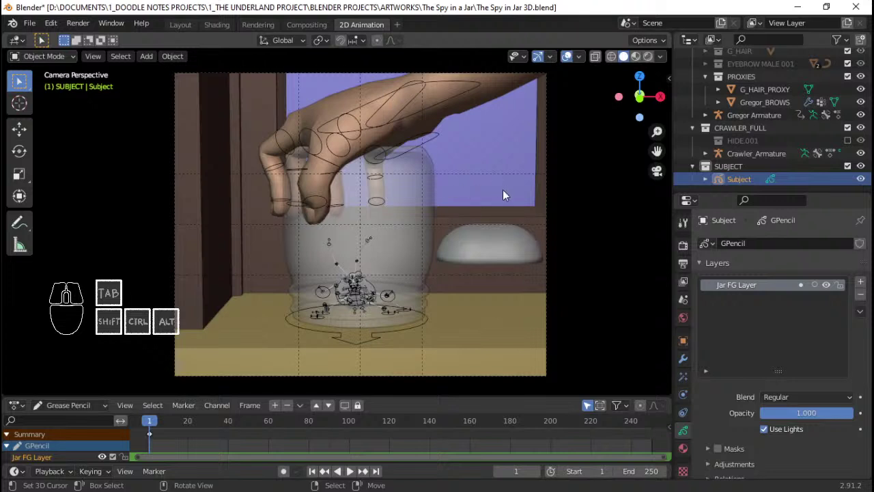
key(shift+a)
key(Escape)
click(585, 60)
click(587, 148)
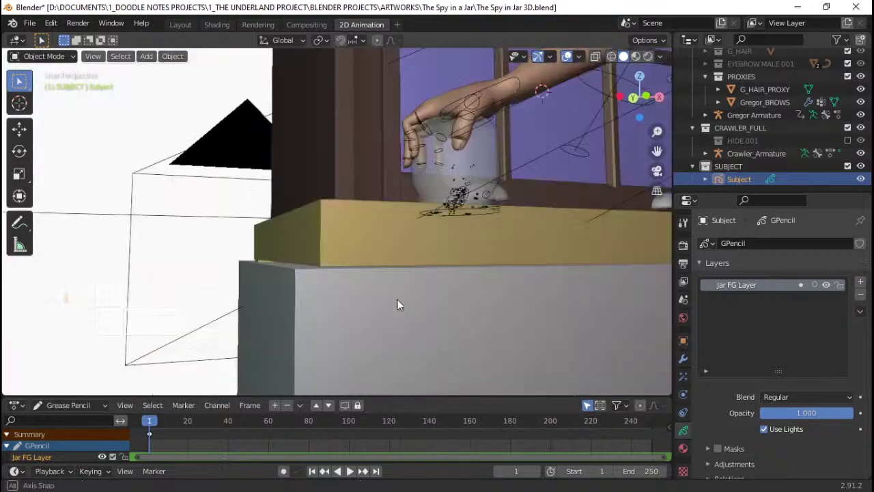
- Orbit and zoom the view onto the jar sitting on the windowsill
drag(491, 300, 482, 325)
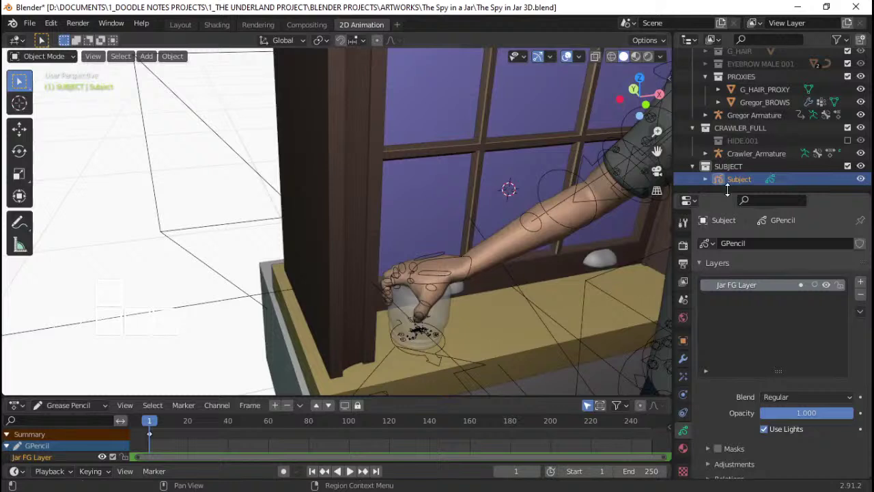
click(756, 176)
click(750, 182)
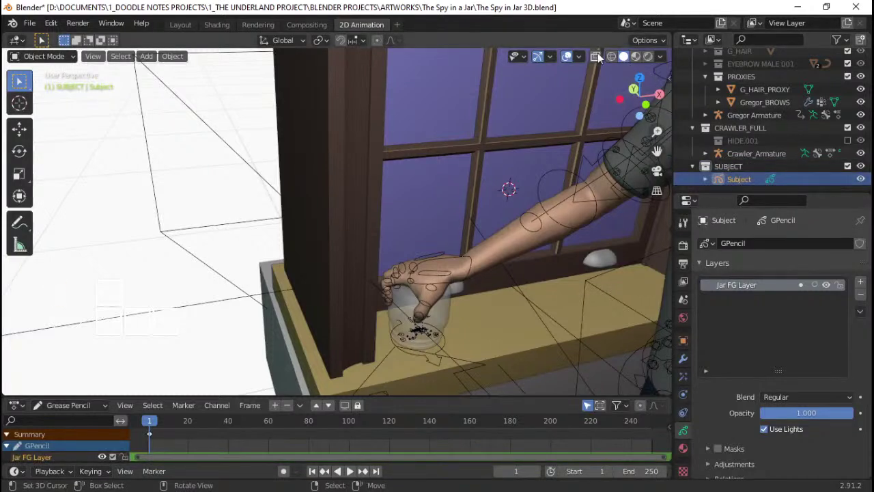
click(586, 59)
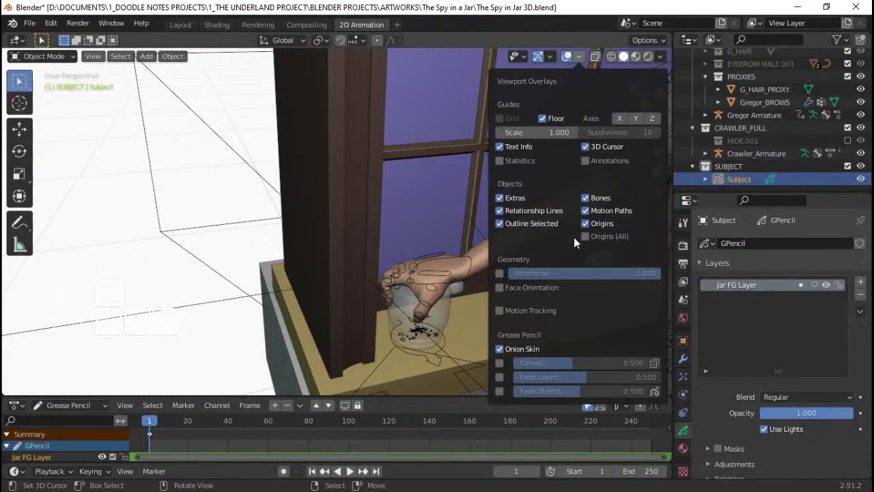
drag(422, 291, 407, 244)
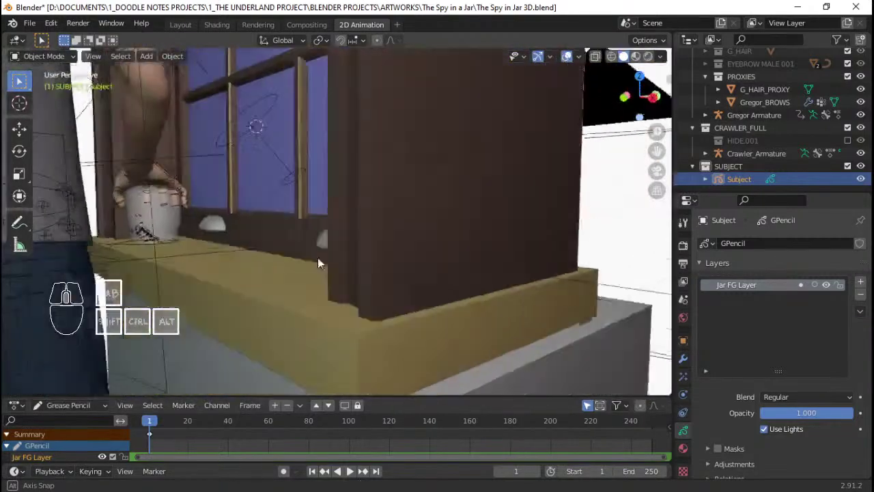
drag(377, 233, 379, 274)
click(398, 221)
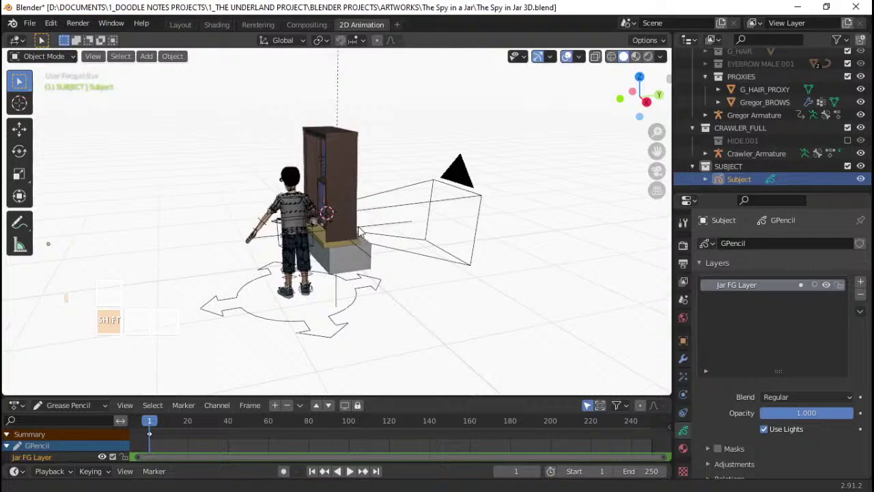
drag(353, 238, 370, 206)
drag(369, 219, 421, 232)
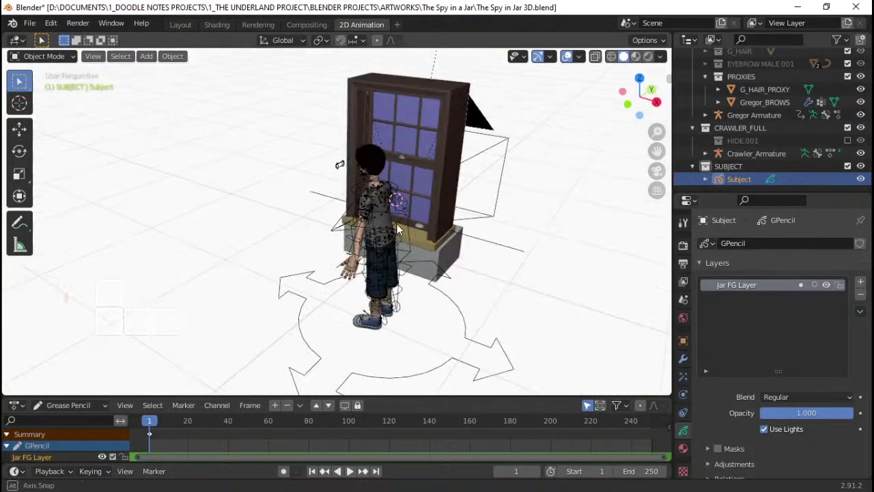
drag(403, 221, 373, 239)
- Select Crawler_Armature and snap the 3D cursor to it at the jar's base
key(ctrl+Tab)
click(369, 206)
right_click(437, 219)
key(shift+s)
click(429, 293)
click(399, 240)
- Zoom closer to the jar base to check the cursor placement
drag(363, 253, 328, 257)
middle_click(479, 282)
drag(503, 191, 490, 226)
drag(516, 222, 465, 227)
click(565, 244)
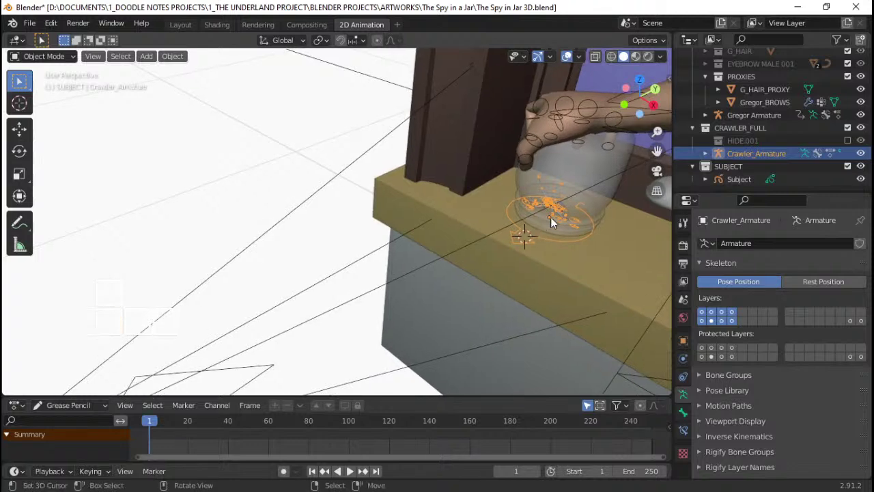
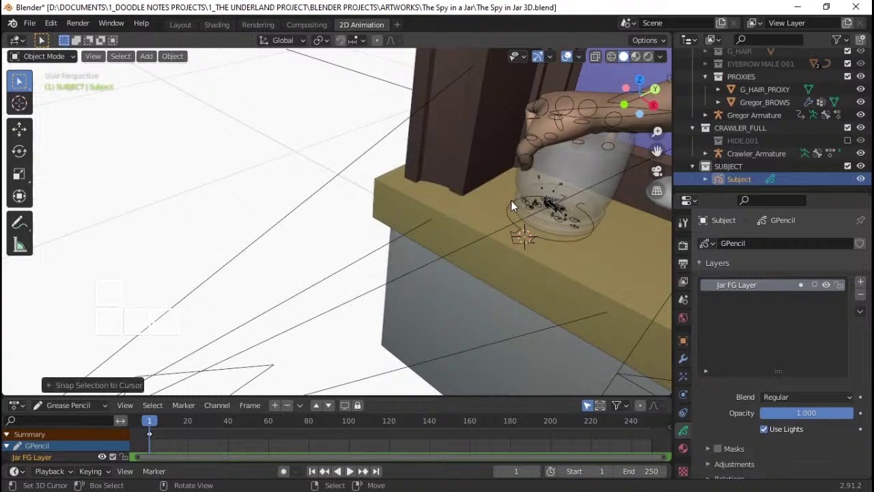
- From the camera view, select Subject and snap it to the 3D cursor
key(Home)
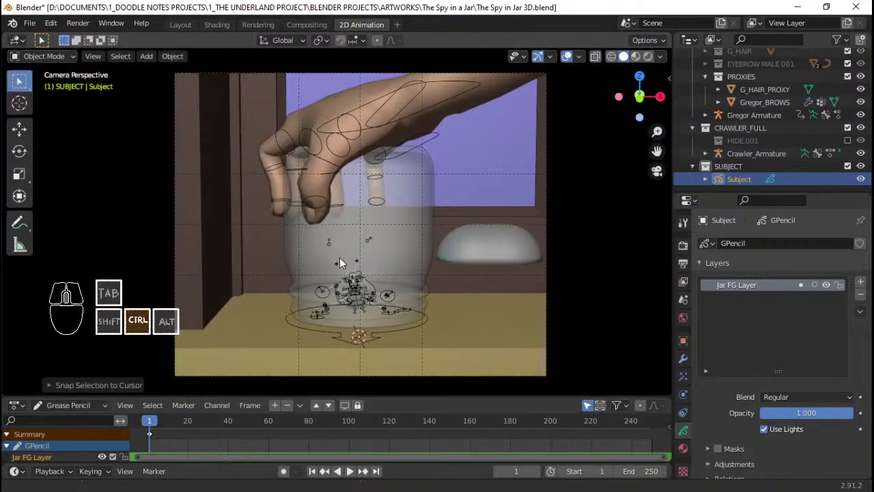
click(728, 185)
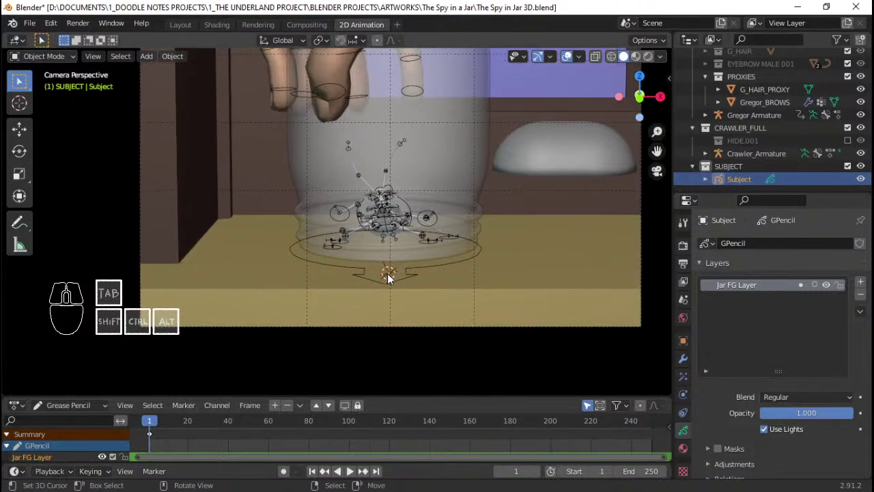
key(shift+s)
key(Escape)
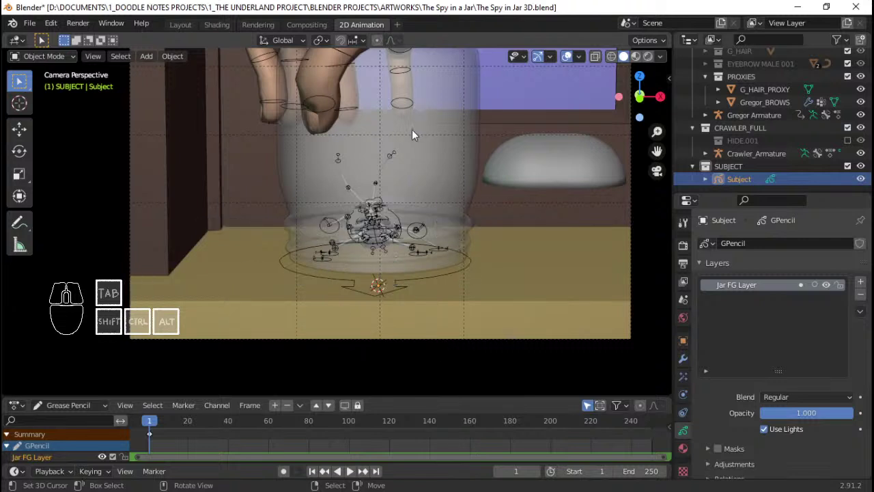
- Nudge the Subject grease pencil along the global Y axis
key(ctrl+Tab)
key(ctrl+Tab)
key(Escape)
key(g)
key(y)
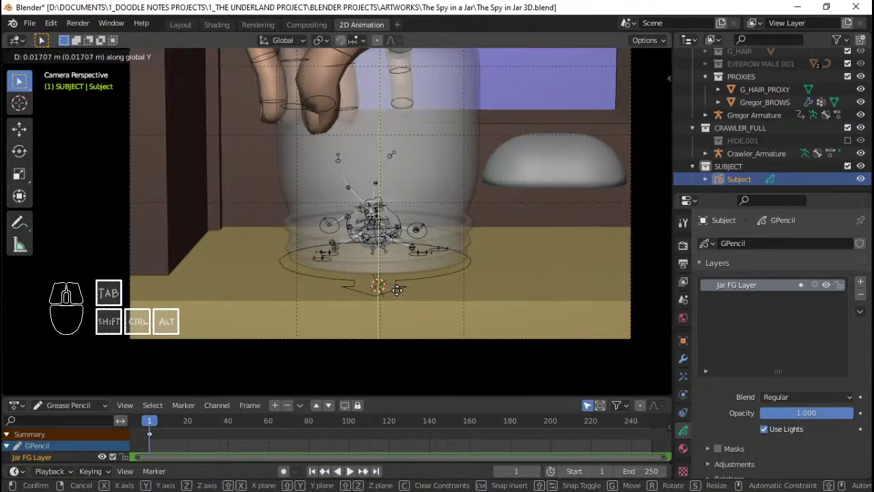
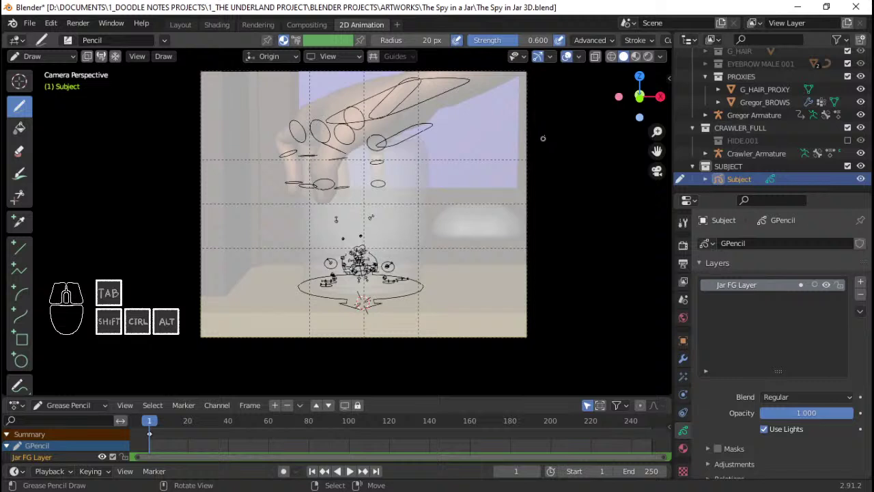
- Disable the washed-out canvas fade in the viewport shading options
click(686, 327)
click(819, 333)
drag(846, 236, 849, 233)
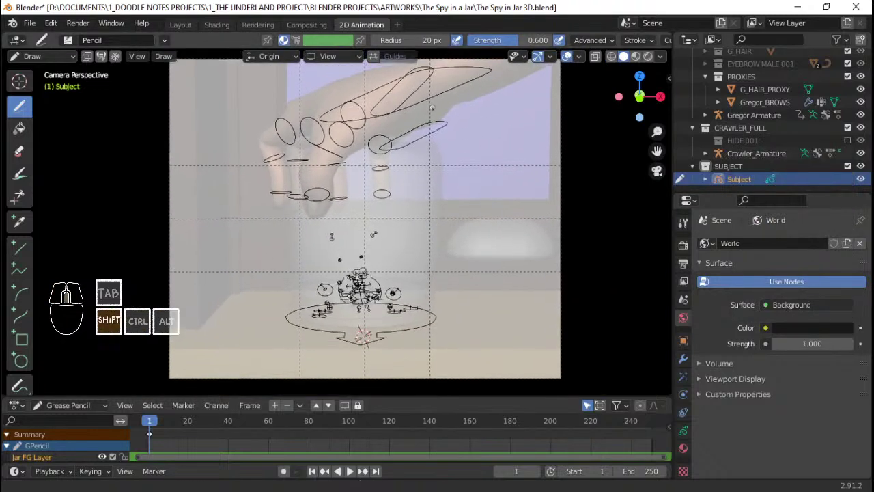
click(667, 62)
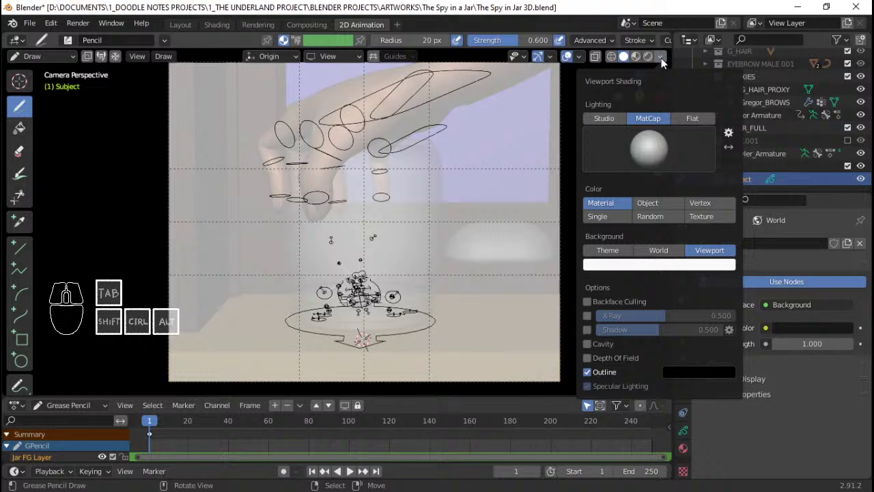
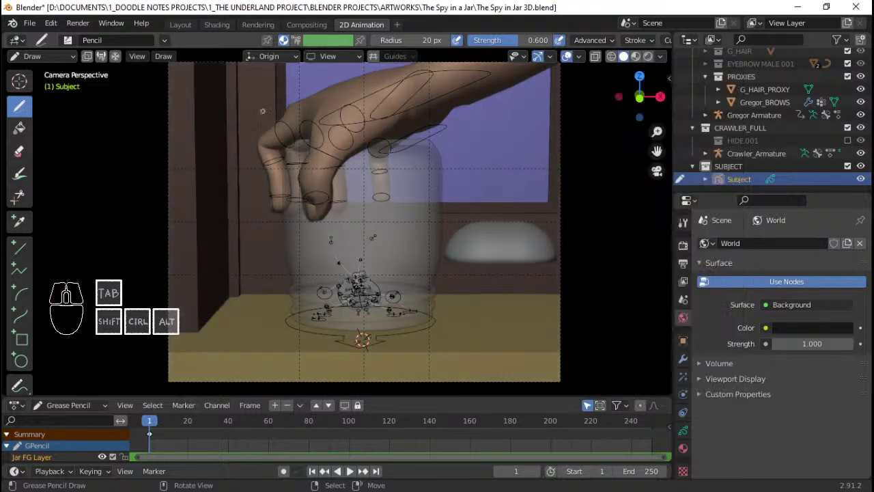
- Save the blend file and bring up the Jar FG Layer settings for drawing
key(ctrl+s)
key(ctrl+s)
key(ctrl+s)
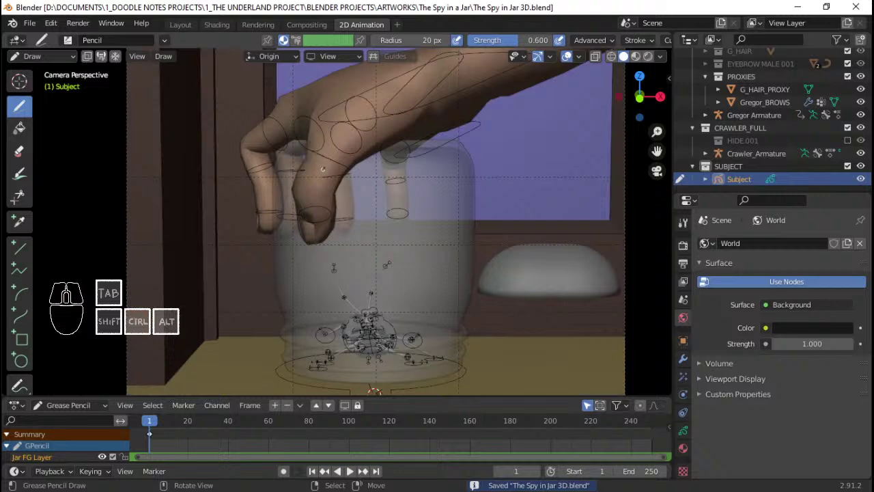
click(686, 428)
click(748, 292)
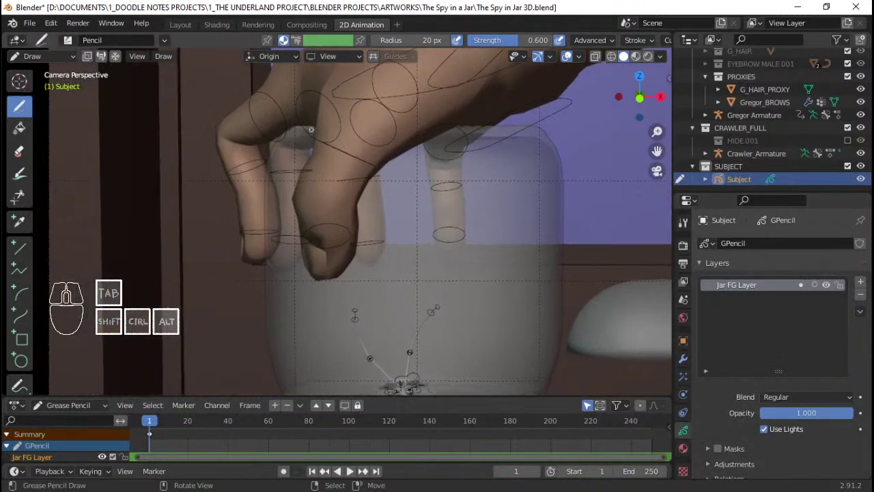
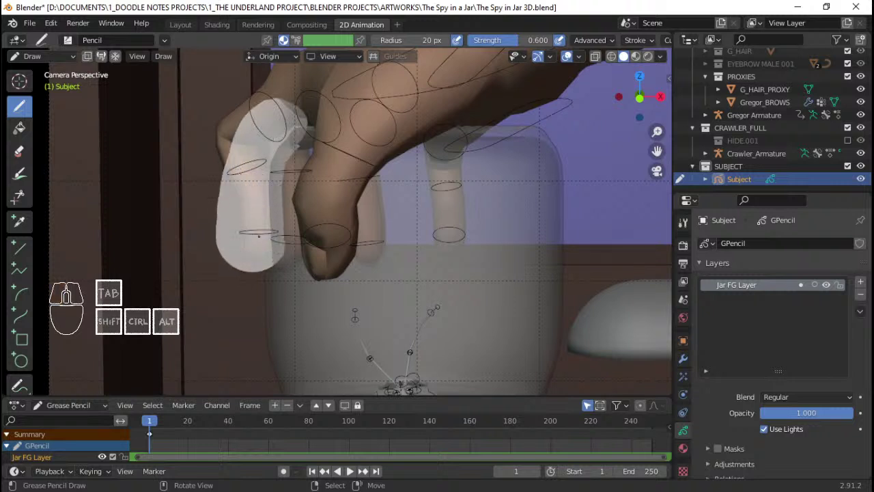
key(ctrl+z)
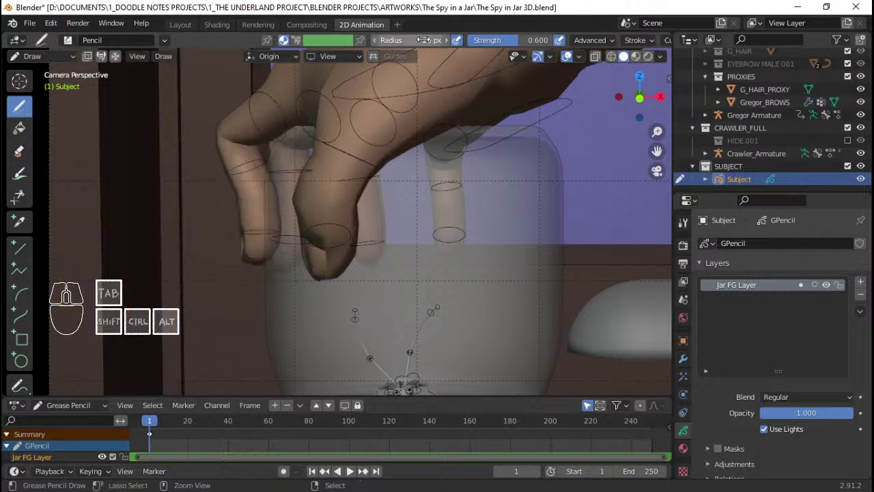
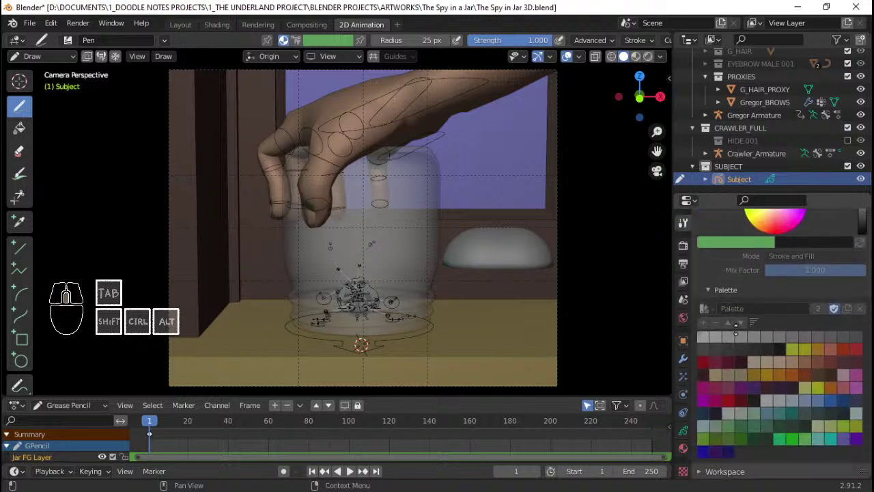
- Set the Pen radius to 2 px, add a black stroke material and choose the Curve tool
click(690, 345)
middle_click(723, 429)
click(730, 466)
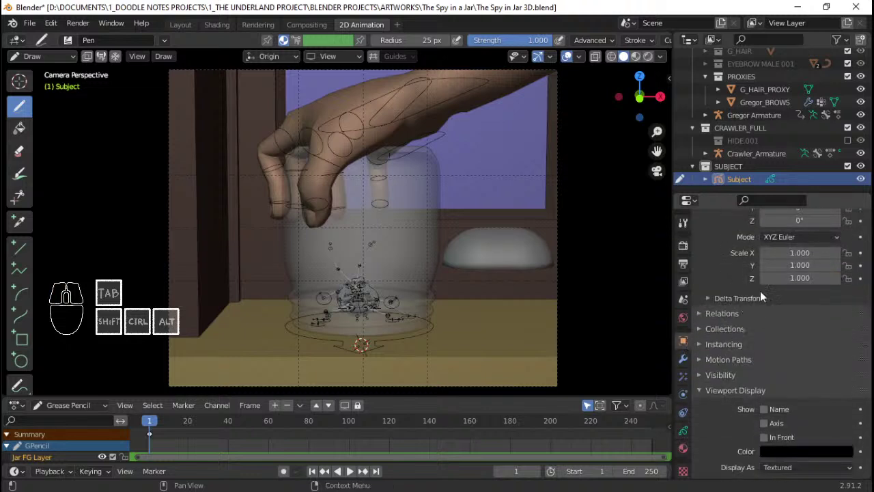
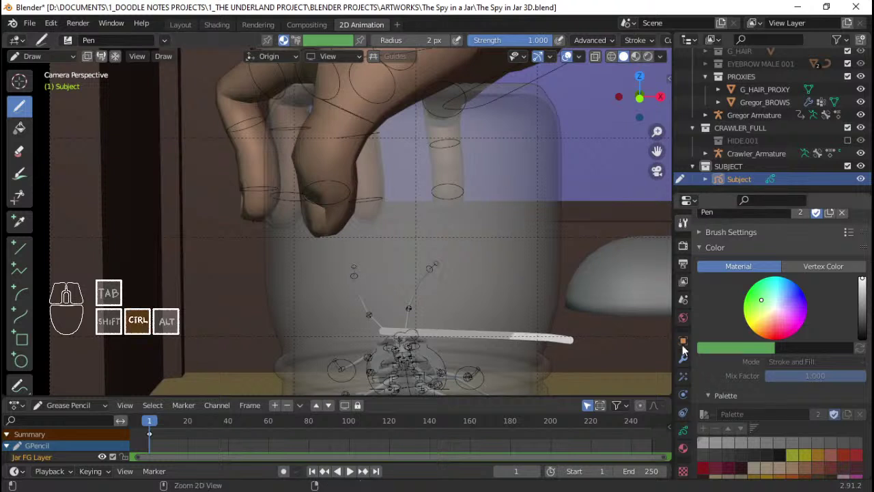
key(ctrl+z)
click(22, 301)
click(23, 314)
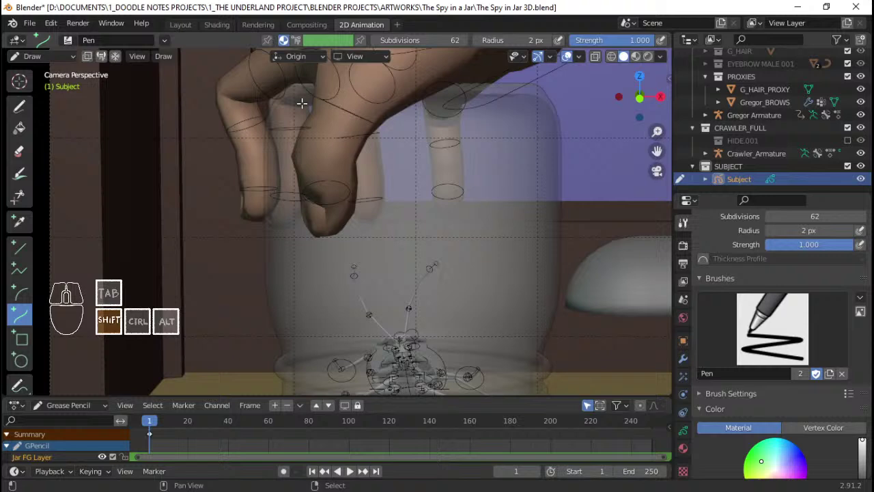
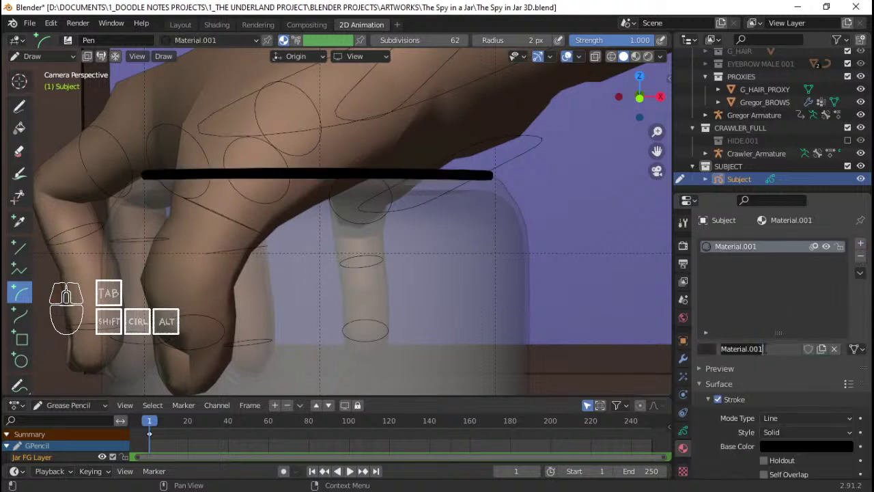
- Rename the new stroke material Material.001 to OUTLINE
key(shift+i)
key(BackSpace)
key(shift+o)
key(shift+u)
key(shift+t)
key(shift+l)
key(shift+i)
key(shift+n)
key(shift+e)
key(Return)
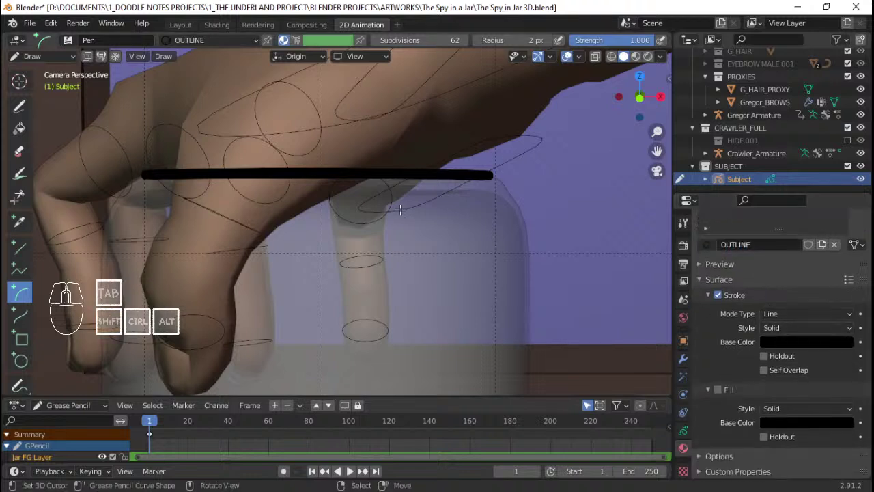
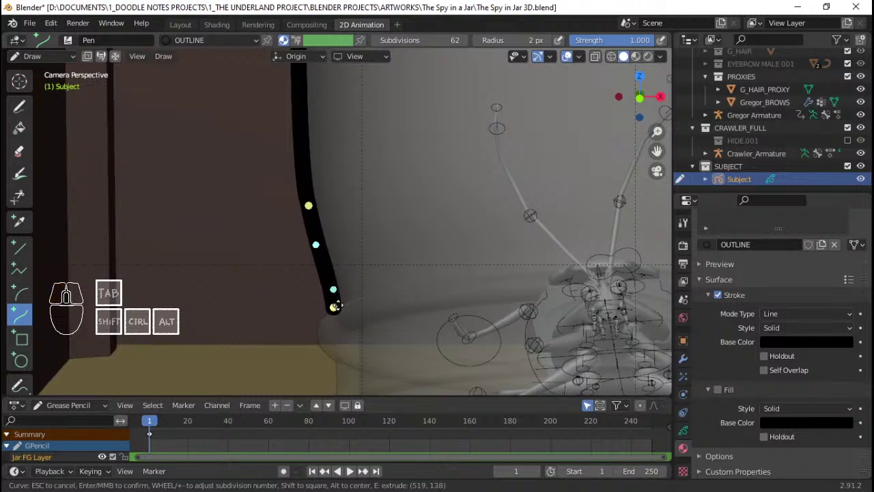
- Confirm curve strokes down the jar's left side, top-right corner and right side
key(Return)
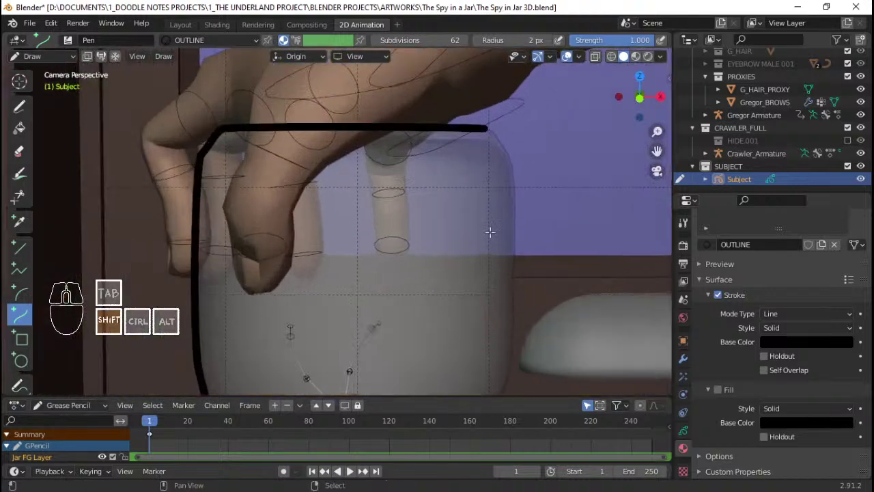
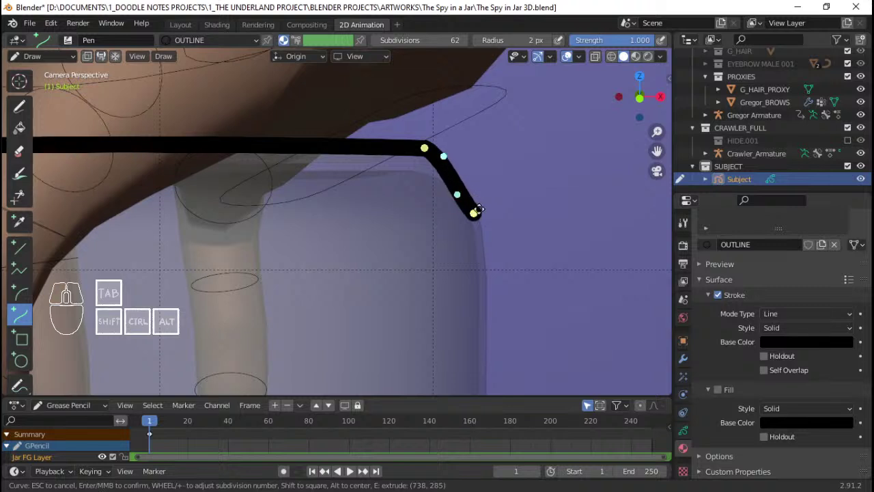
key(Return)
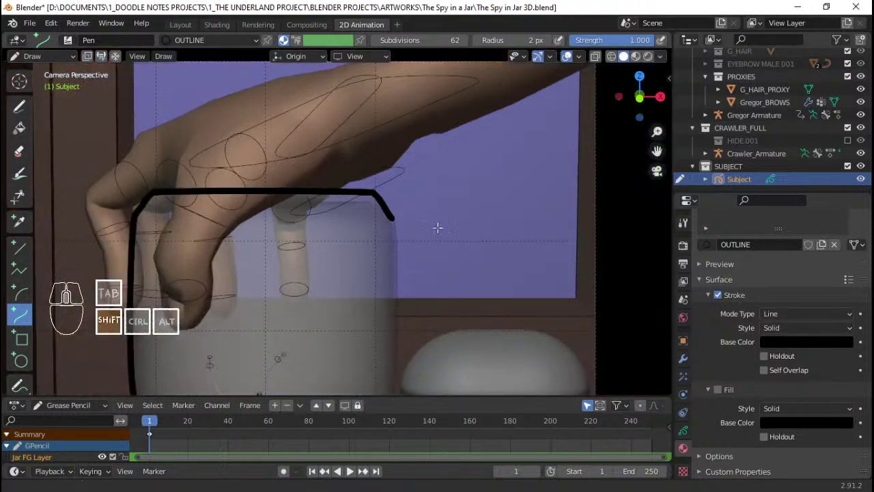
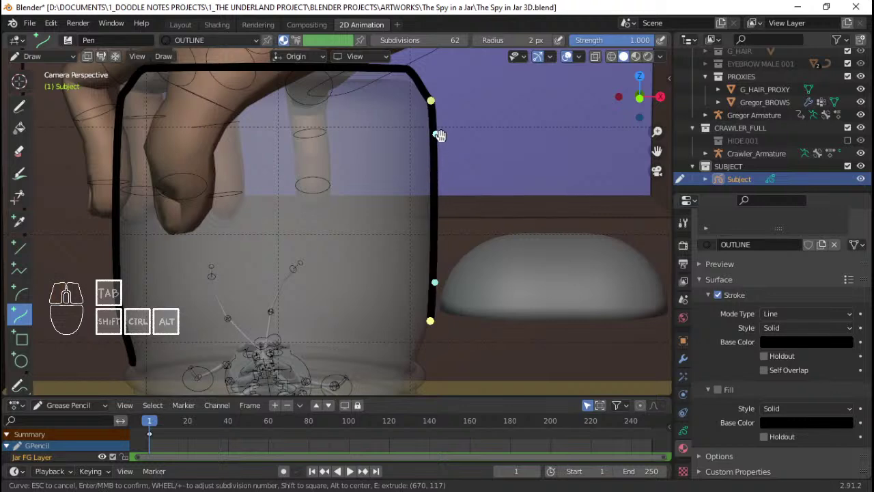
key(Return)
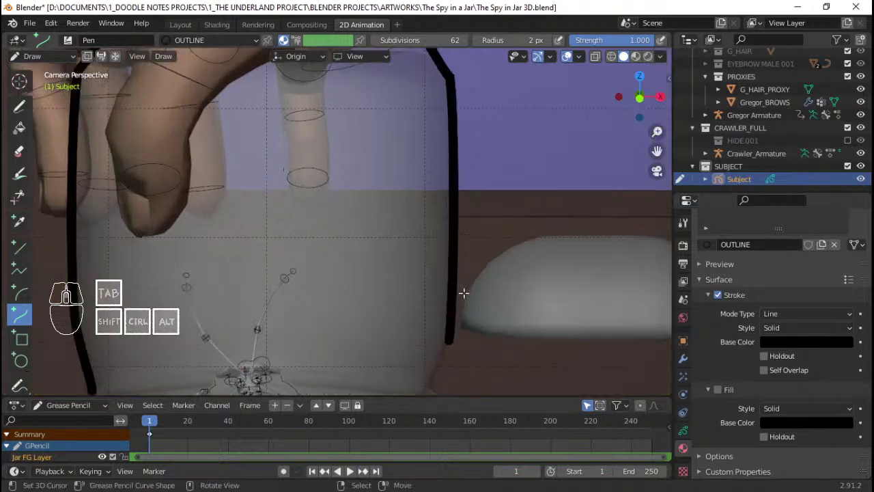
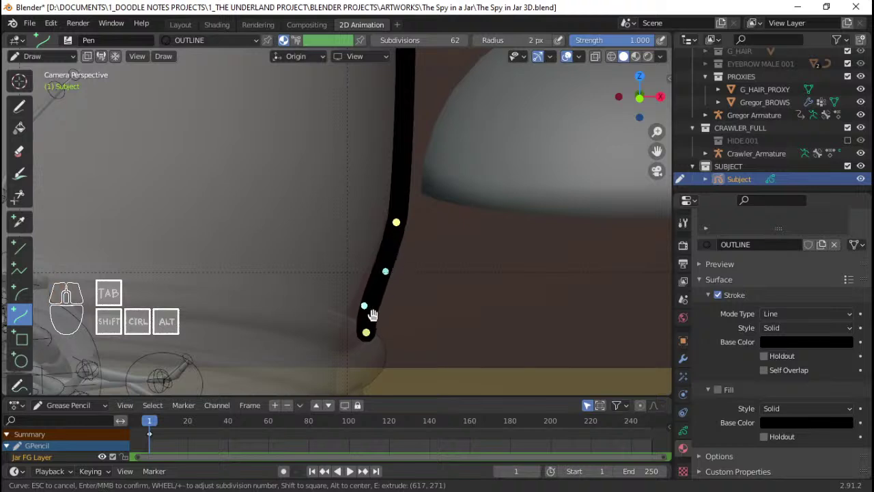
key(Return)
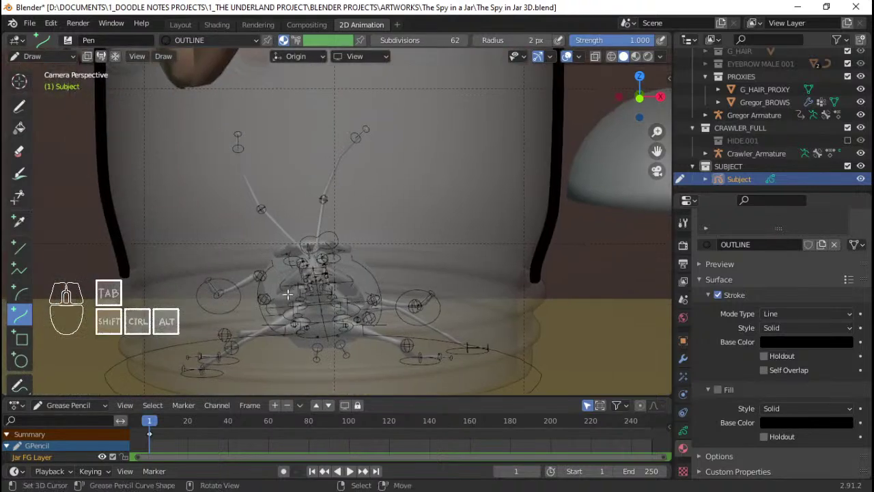
- Draw curved Arc strokes along both sides of the jar down near its base
click(28, 301)
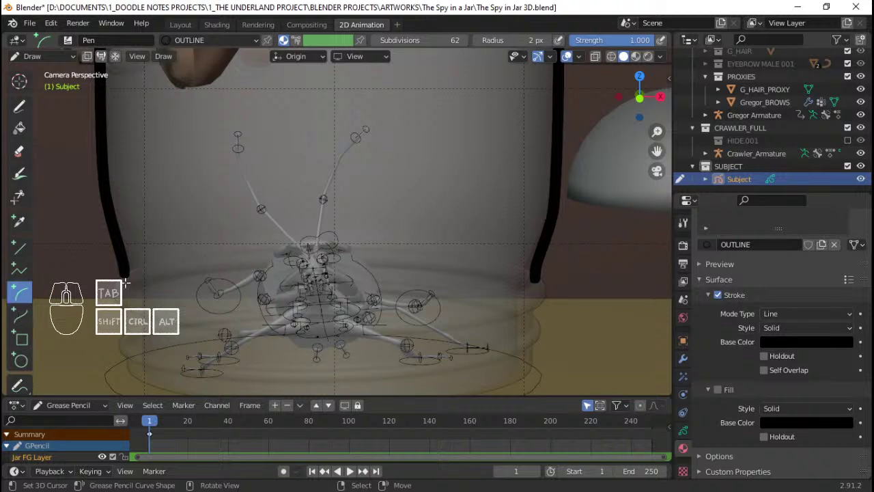
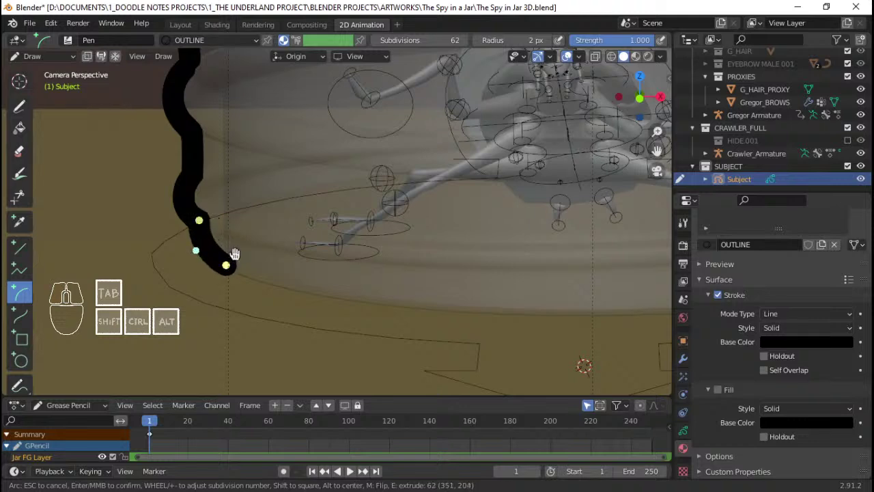
key(Return)
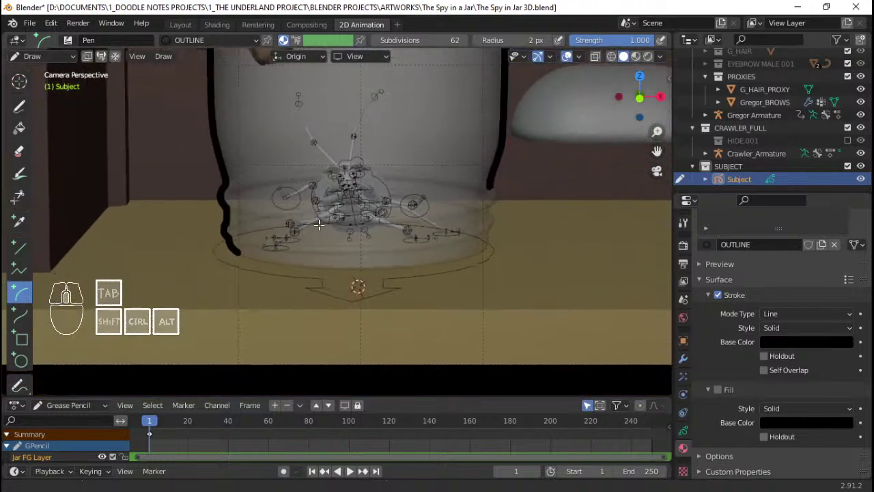
- In Edit Mode select all jar side strokes and shrink their thickness with Alt+S
key(Tab)
key(a)
key(alt+s)
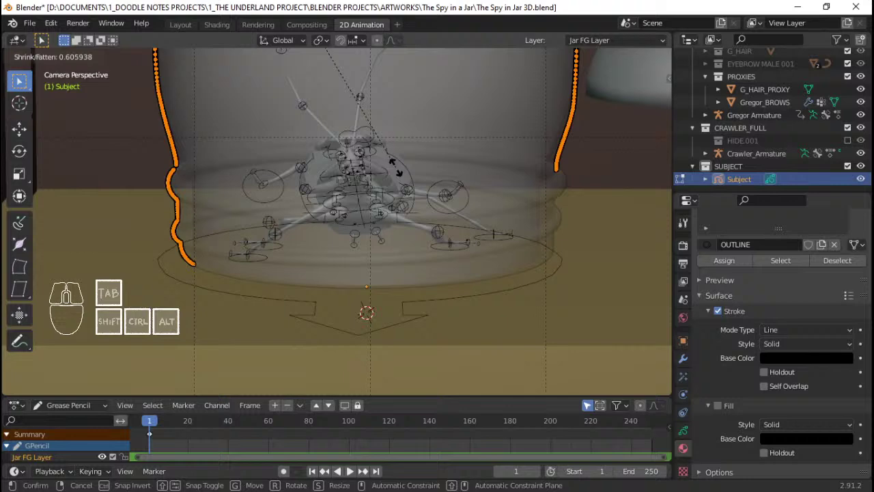
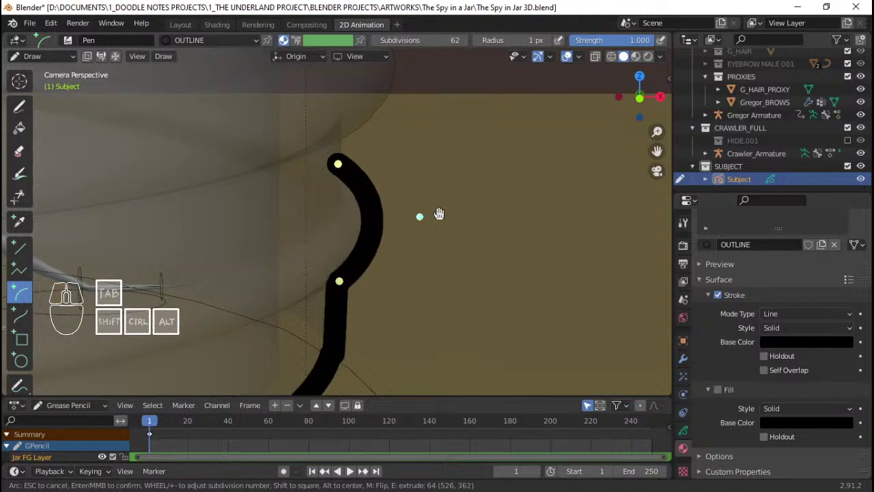
- Finish the curved outline stroke rising from the jar's base across the thread rings
key(Return)
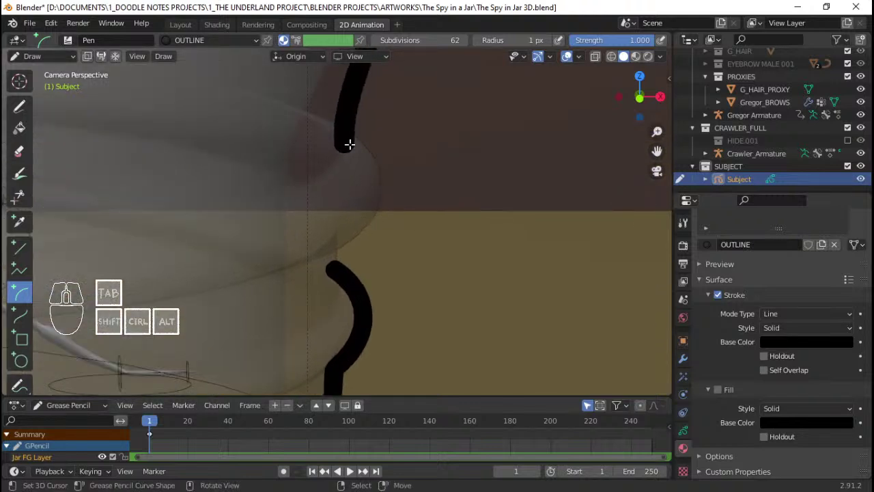
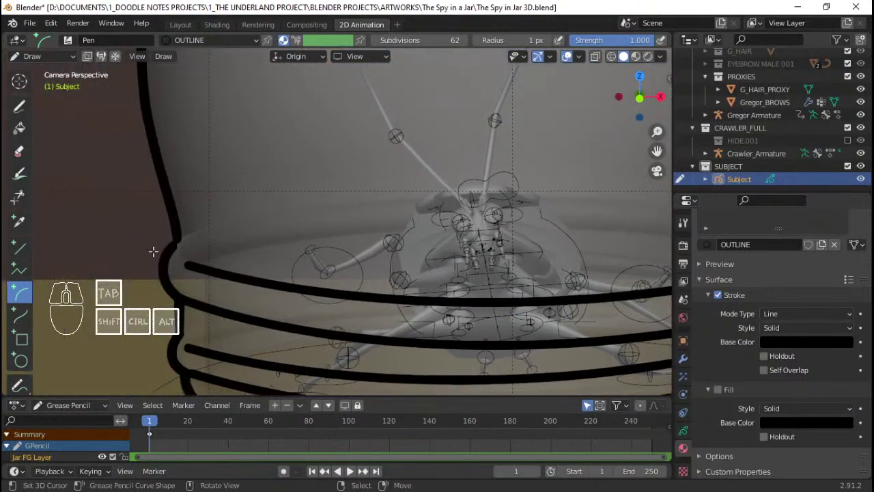
- In Edit Mode nudge several points of the jar's side outline stroke into place
key(Tab)
right_click(262, 257)
key(g)
right_click(279, 252)
right_click(271, 260)
key(g)
right_click(278, 253)
right_click(270, 261)
key(g)
right_click(280, 256)
- Enable proportional editing for stroke points and review its falloff shape choices
click(381, 33)
click(386, 43)
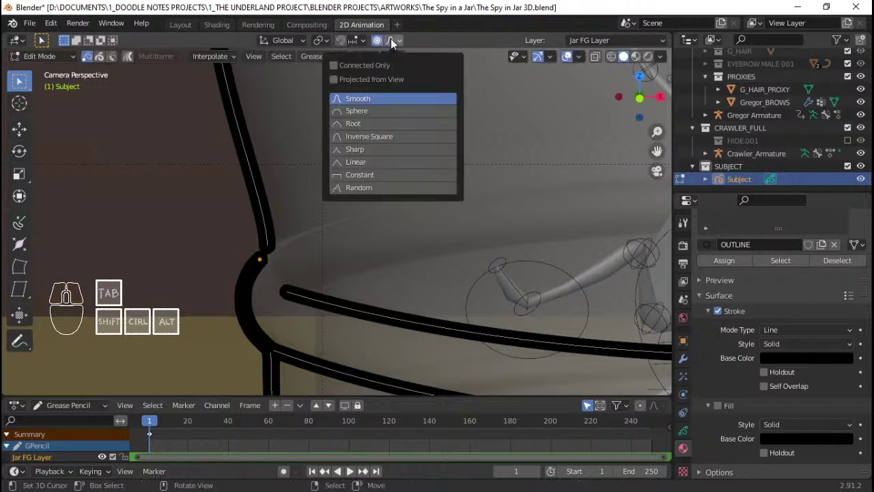
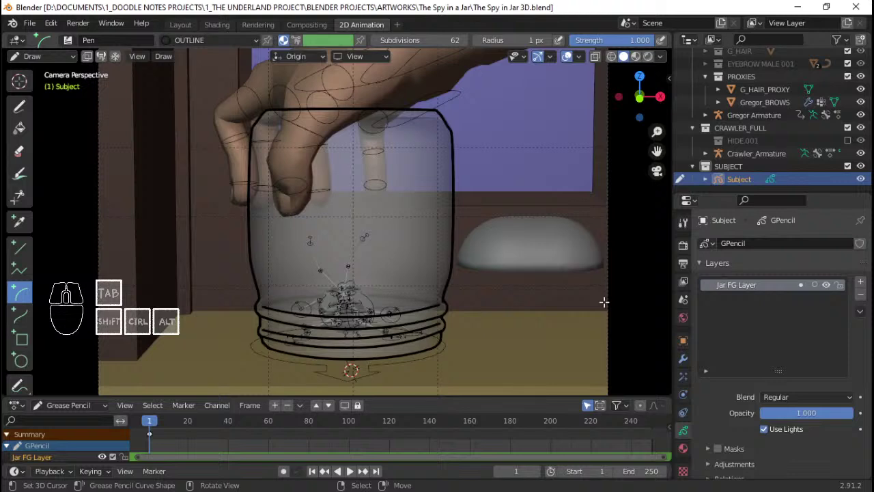
- Add a new grease pencil layer and move it below Jar FG Layer for renaming
click(865, 286)
click(864, 349)
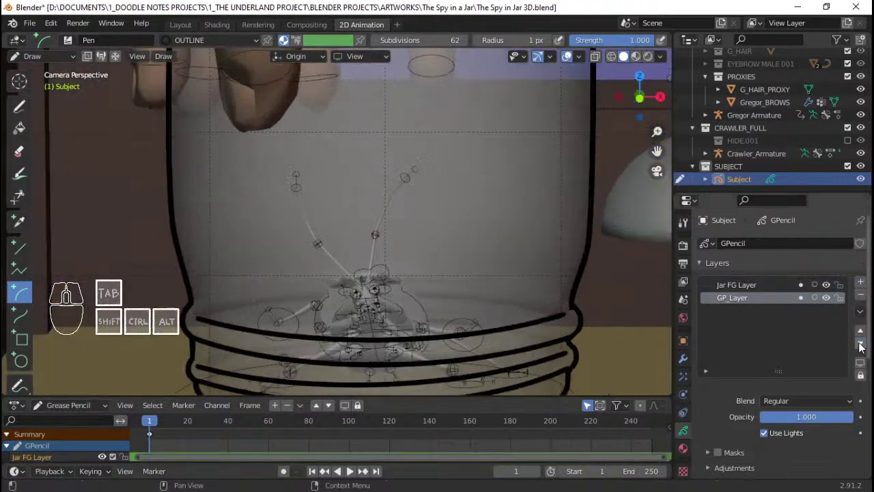
double_click(725, 301)
- Replace the default layer name, starting to type 'Jar' for the new layer
key(shift+j)
key(shift+a)
key(shift+r)
key(Left)
key(Left)
key(a)
key(r)
key(space)
- Name the lower layer 'Jar BG Layer' and confirm it
key(shift+f)
key(Left)
key(shift+b)
key(shift+g)
key(shift+space)
key(shift+l)
key(a)
key(y)
key(e)
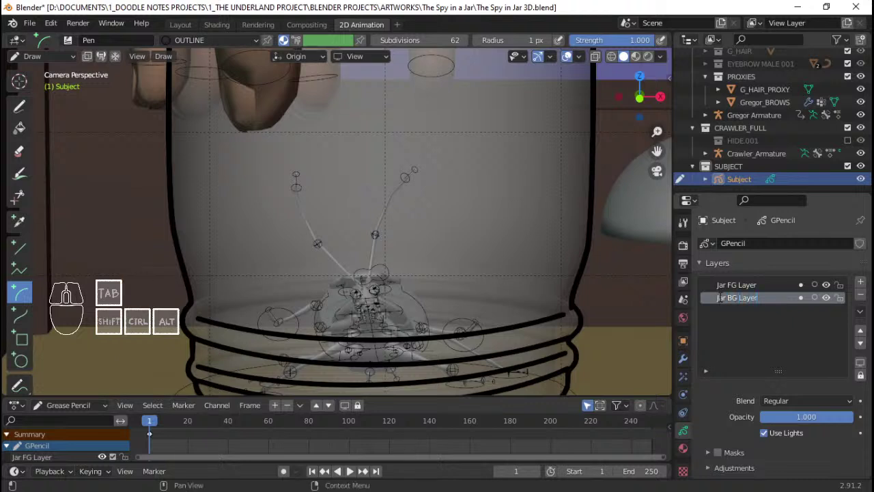
key(Return)
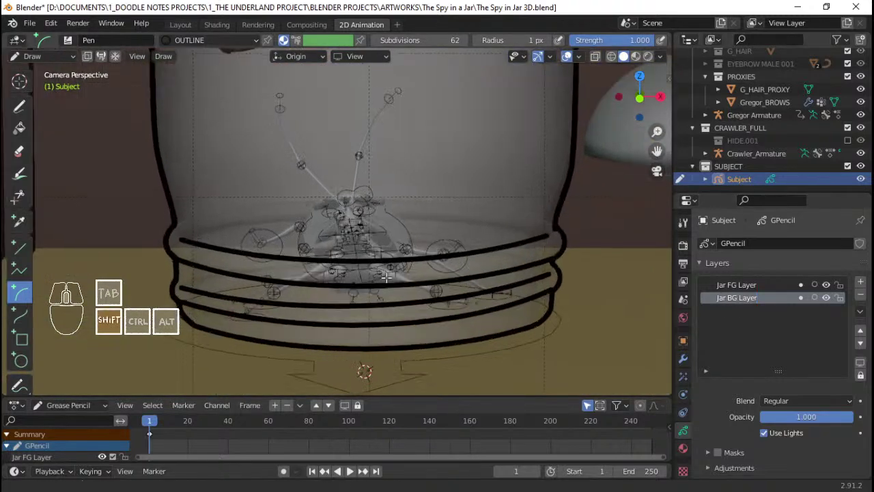
- Save The Spy in Jar 3D blend file
key(ctrl+s)
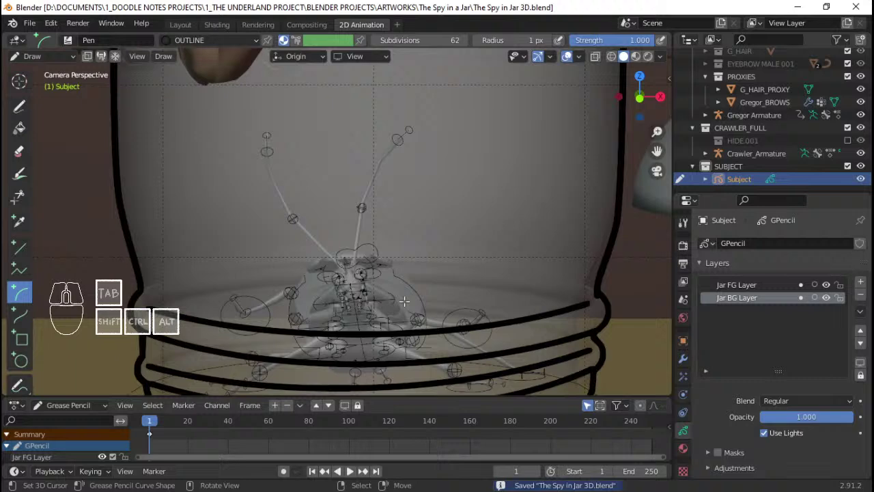
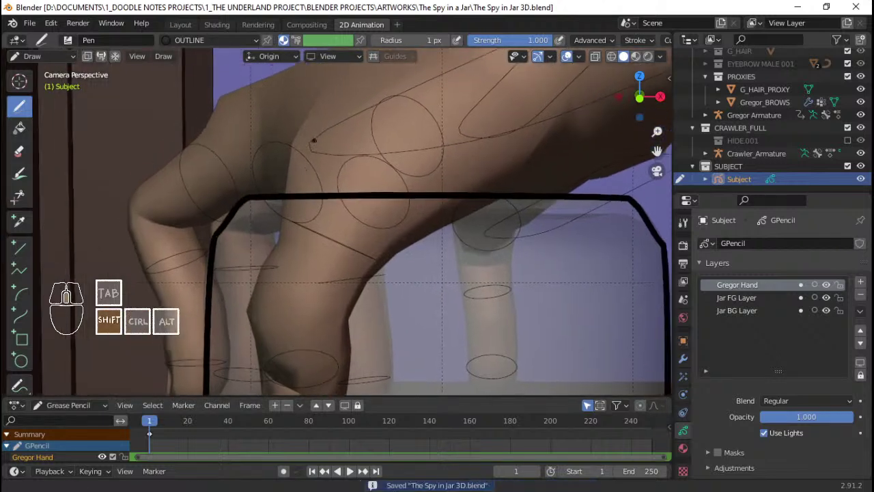
- Maximize the 3D viewport to fill the window and undo a test stroke on the hand
key(ctrl+space)
key(q)
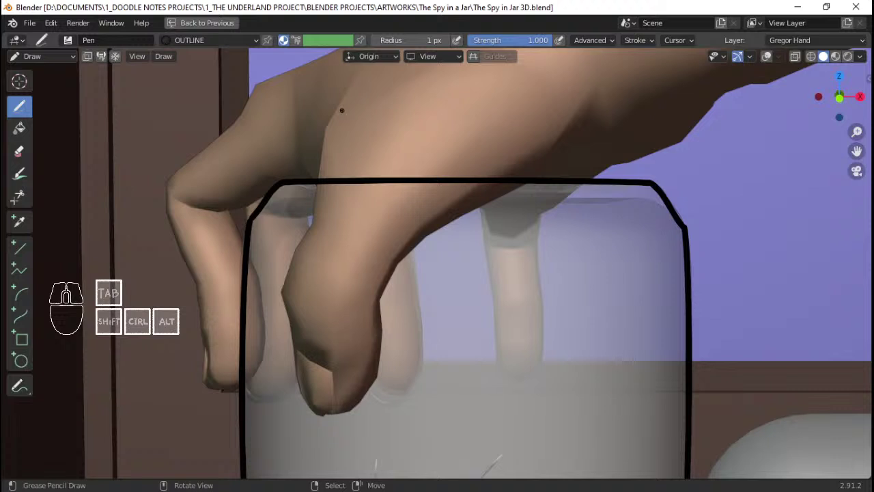
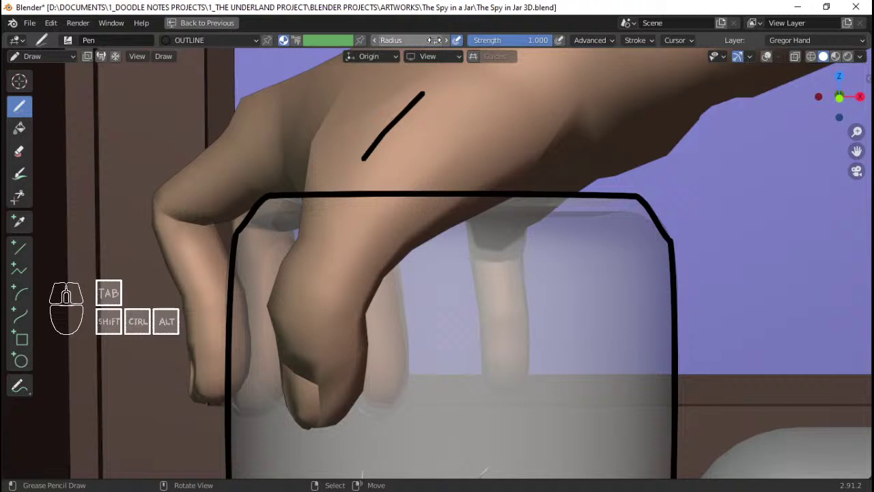
key(ctrl+z)
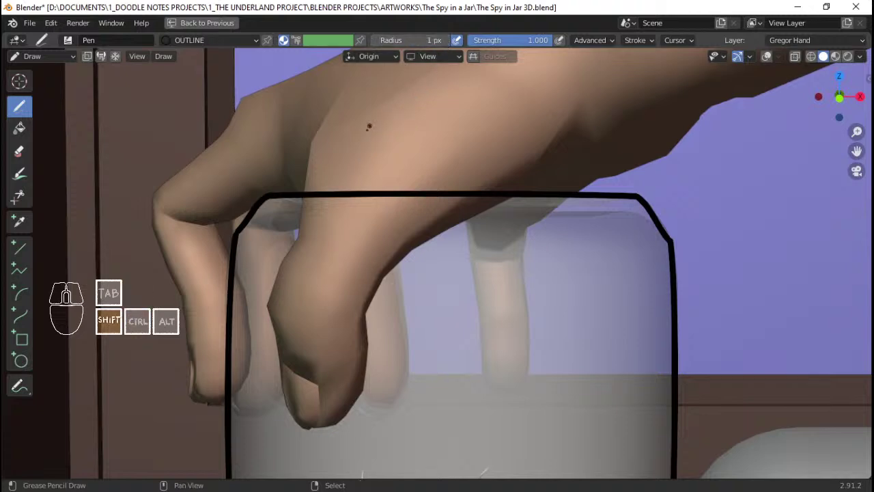
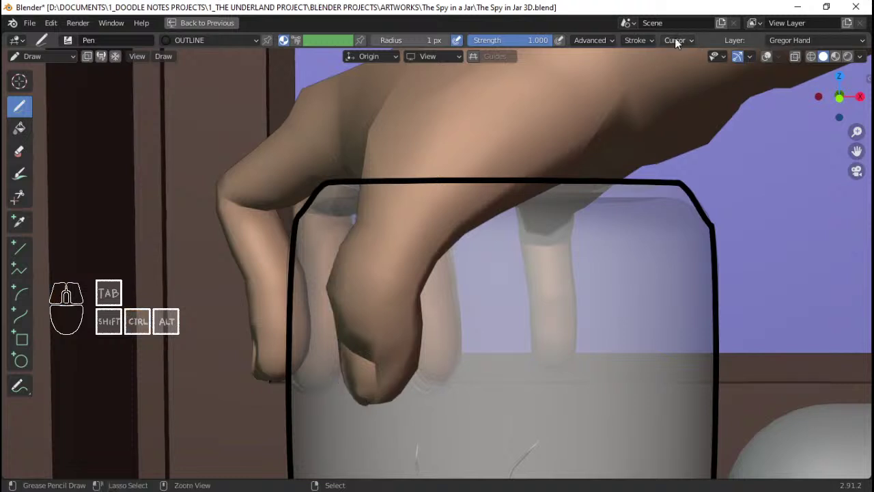
- Set the pen's Active Smooth value to 0.5 in the advanced stroke settings
click(601, 48)
click(612, 92)
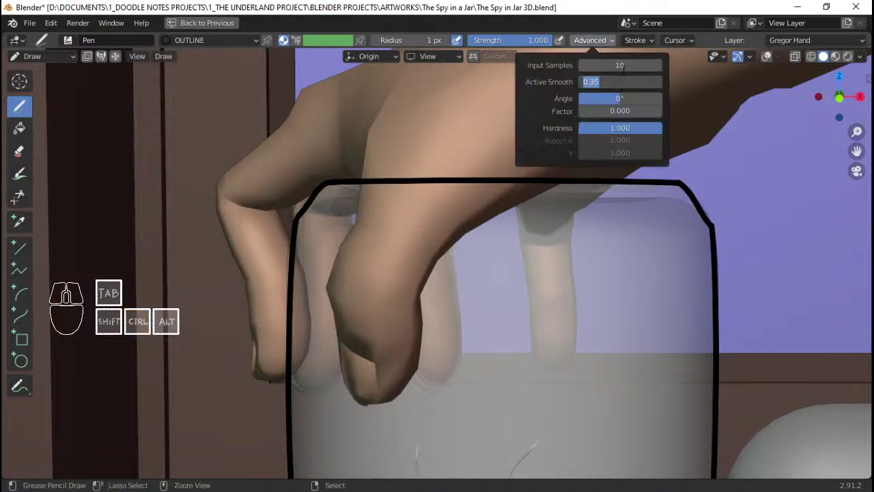
key(.)
key(5)
key(Return)
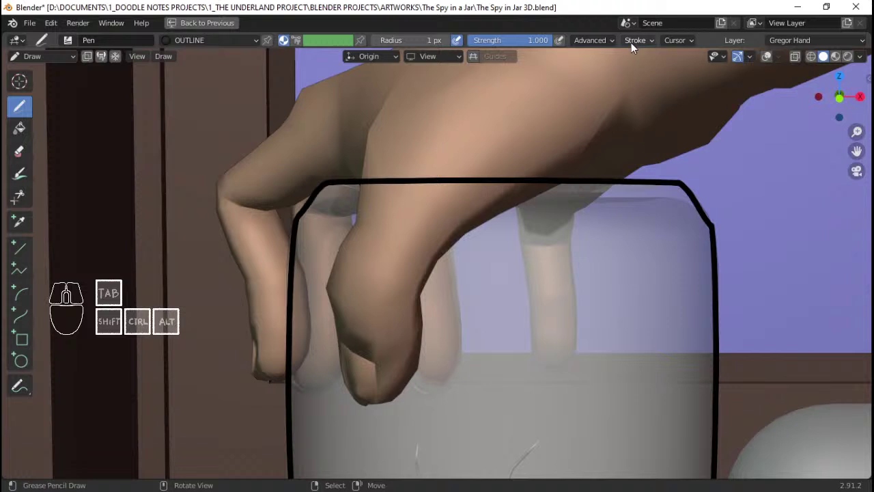
- Adjust the stroke post-processing smoothing amount and iterations
click(605, 49)
click(608, 42)
click(636, 50)
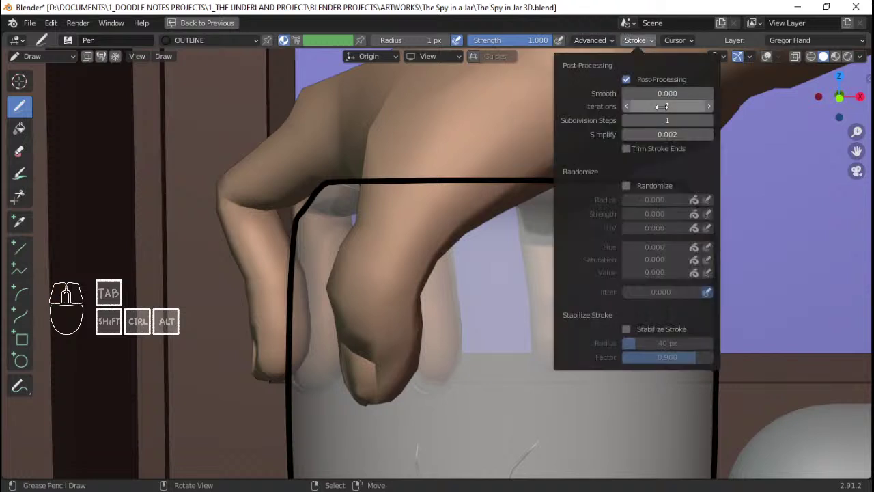
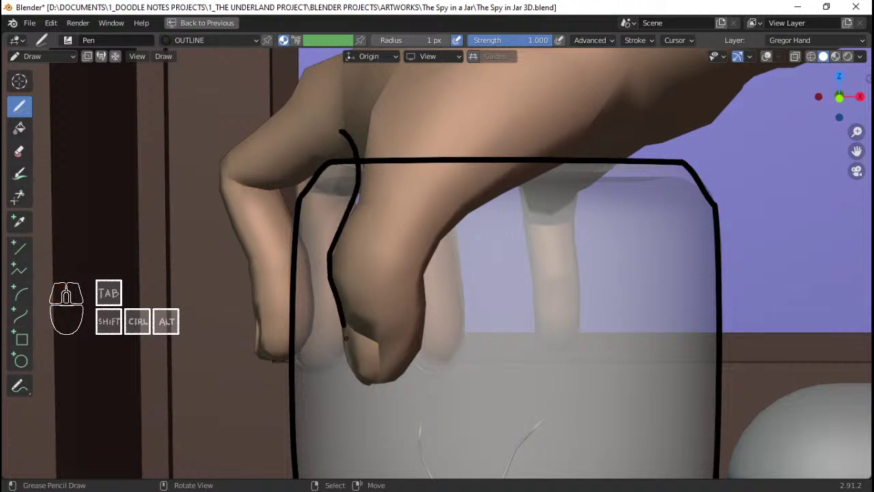
- Undo the stray finger stroke, check strokes in Edit Mode, then view front and camera
key(ctrl+z)
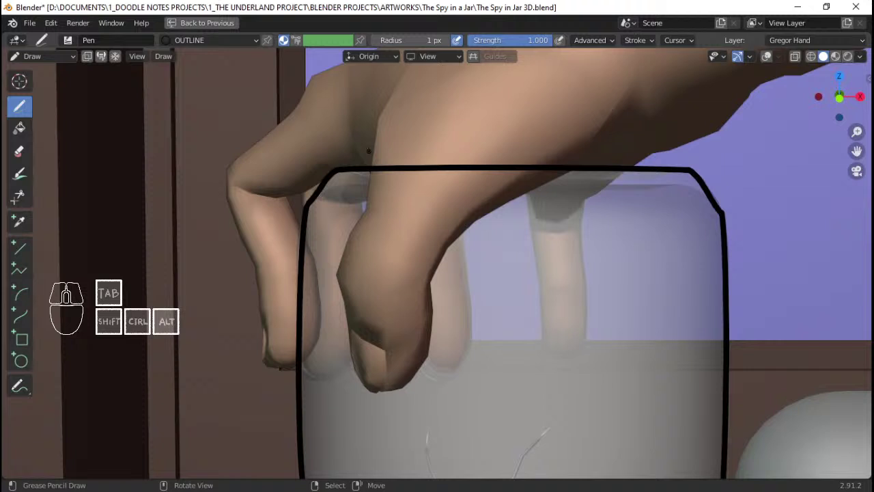
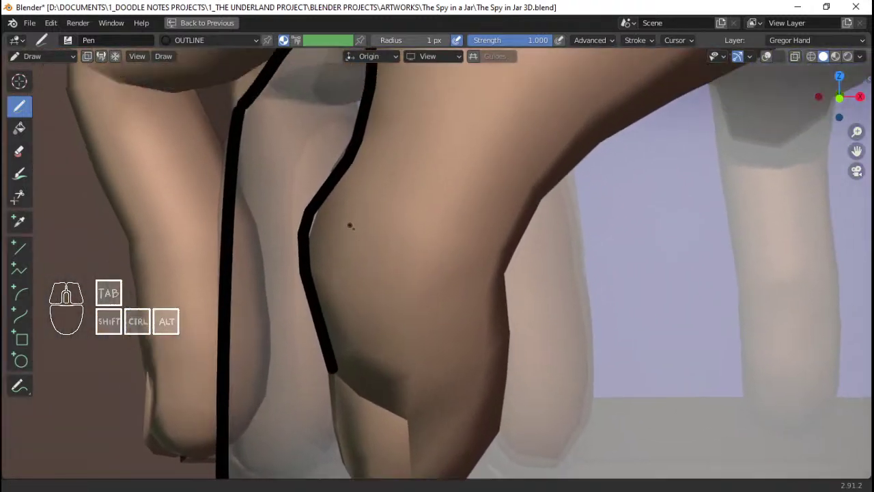
key(Tab)
key(q)
key(a)
key(a)
key(Tab)
key(ctrl+Tab)
click(428, 184)
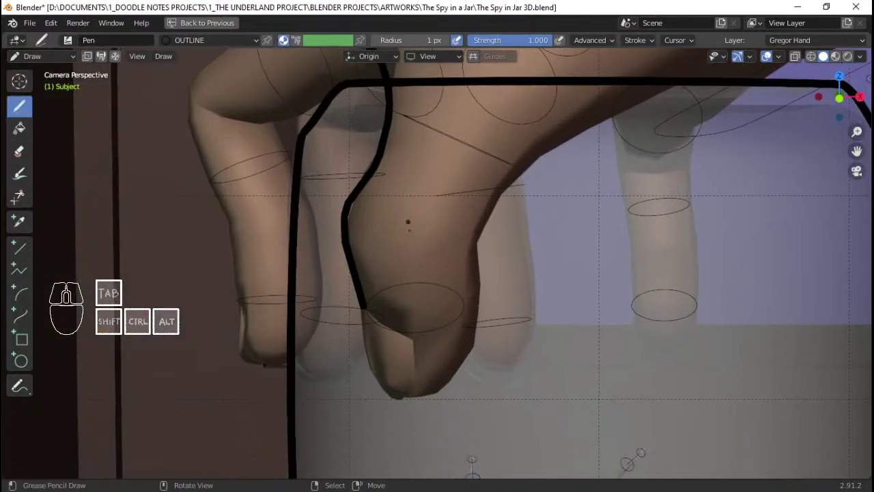
key(End)
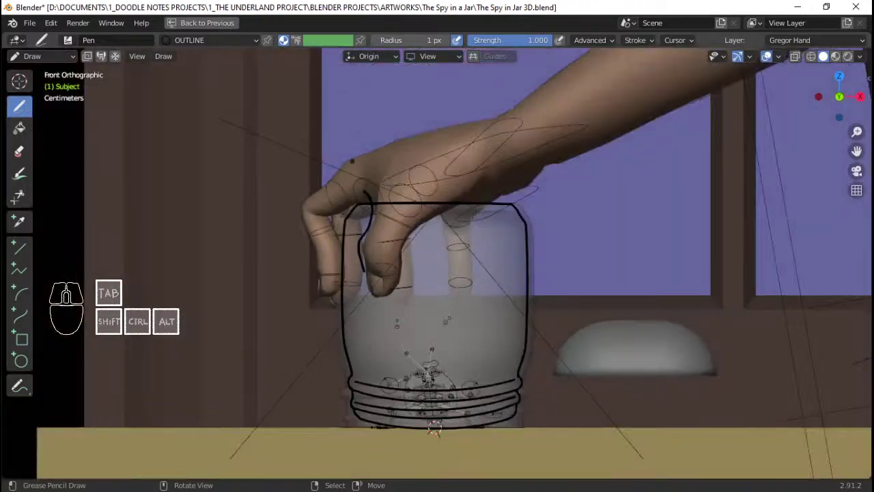
key(Home)
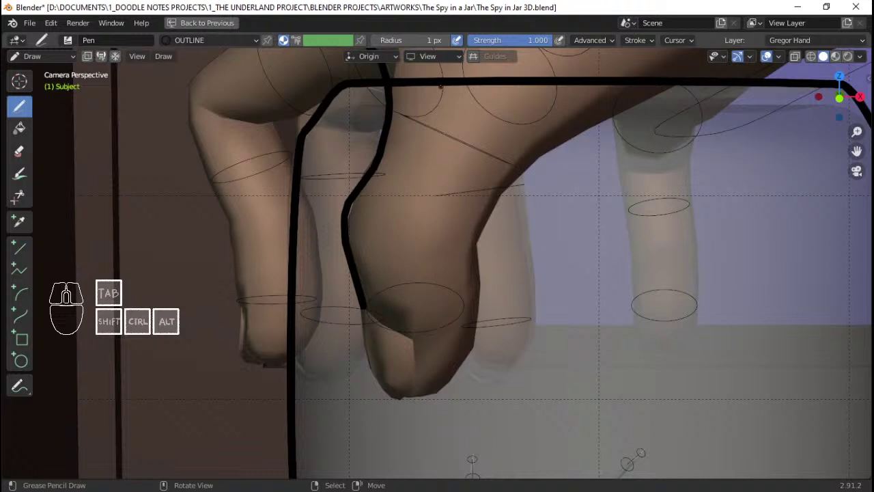
- Keep stroke placement at the object origin in the header and return to the camera close-up of the fingers
click(438, 60)
click(444, 57)
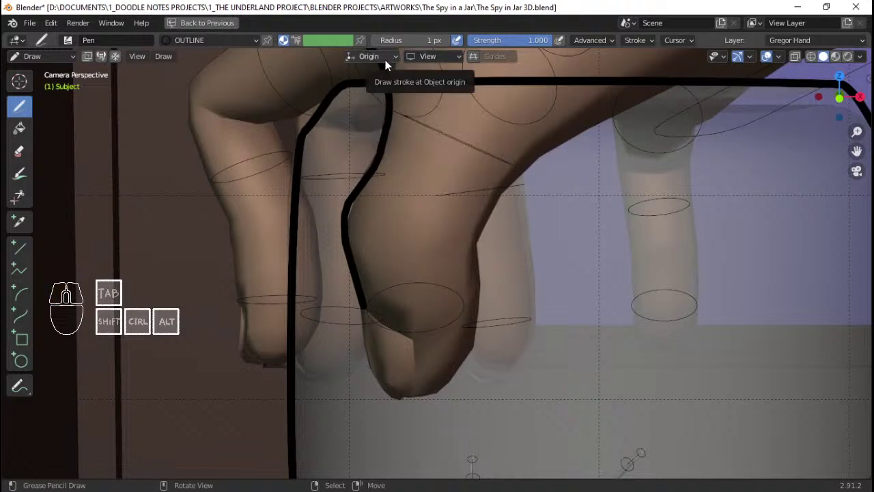
click(393, 62)
click(389, 59)
click(391, 56)
click(385, 60)
click(387, 61)
key(ctrl+Tab)
key(ctrl+z)
key(ctrl+Tab)
click(411, 128)
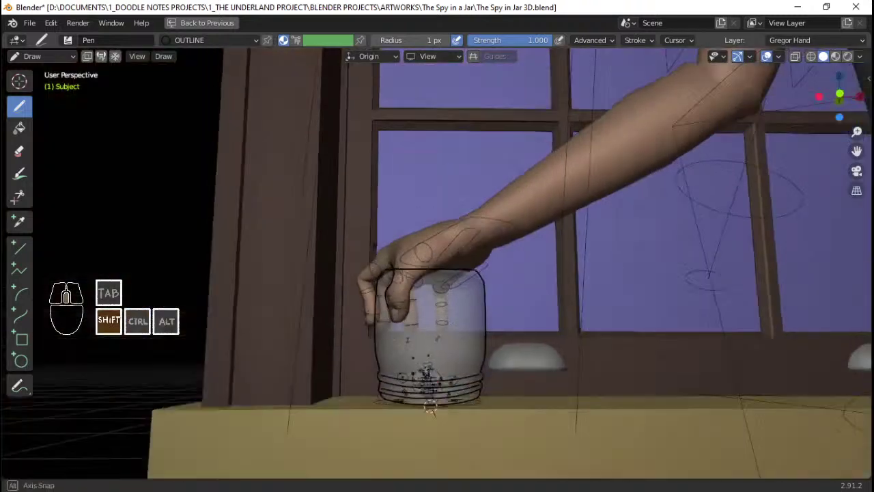
key(Home)
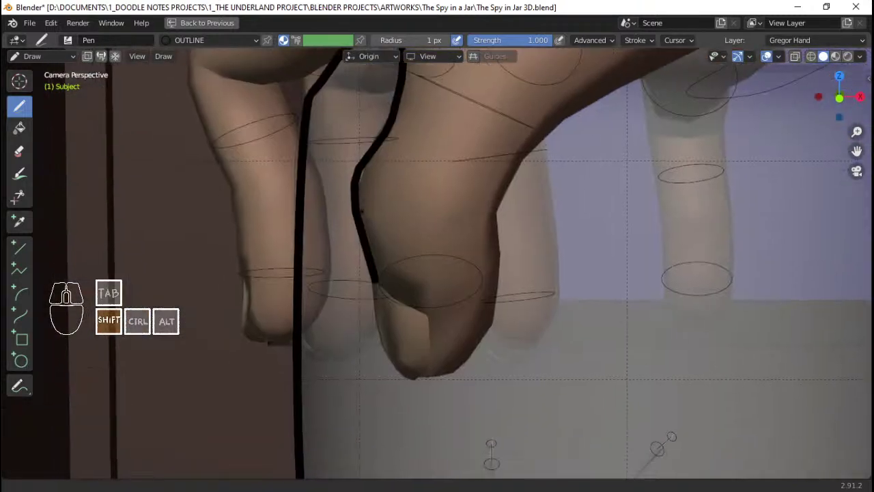
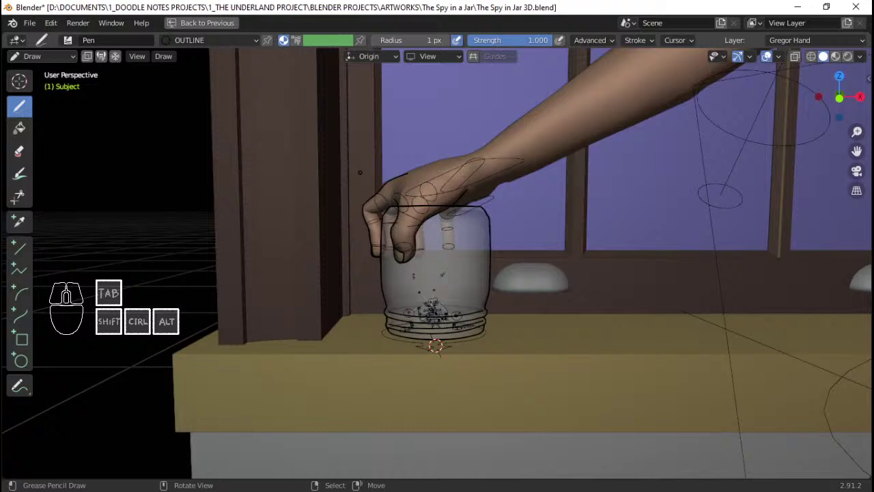
- View through the camera to trace the top edge of Gregor's arm
key(Home)
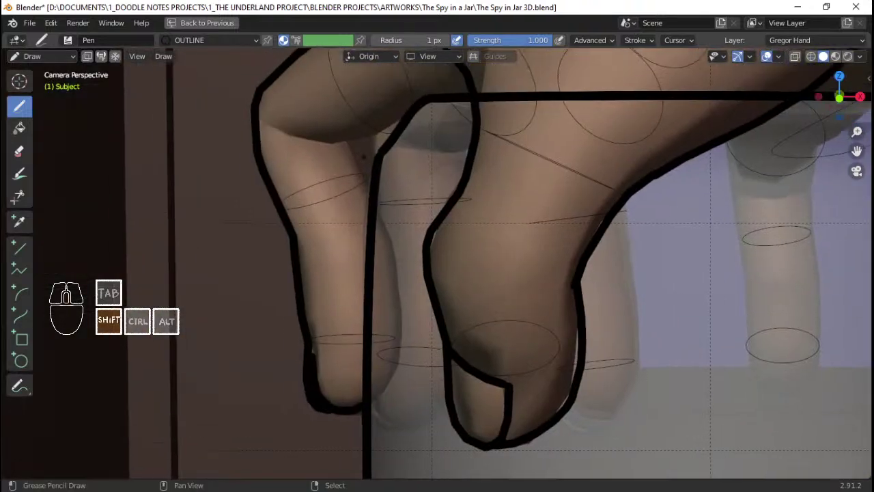
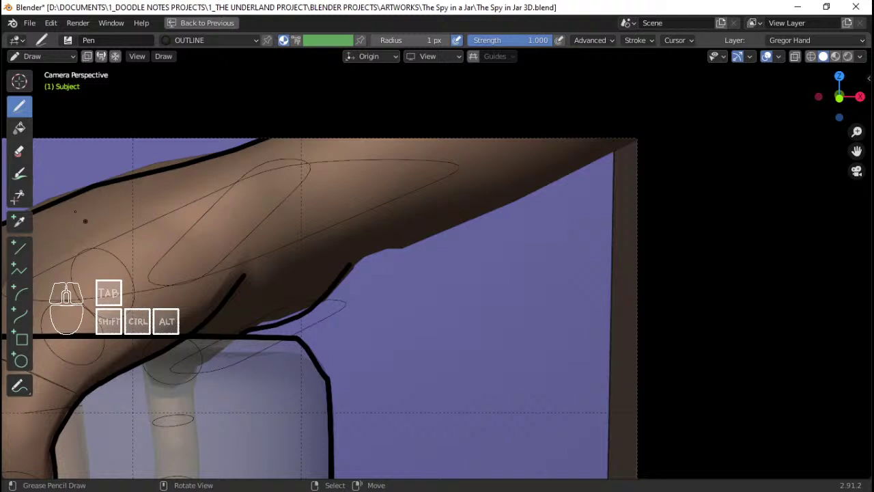
- Draw a Curve-tool outline along the underside of Gregor's forearm and save the file
click(26, 288)
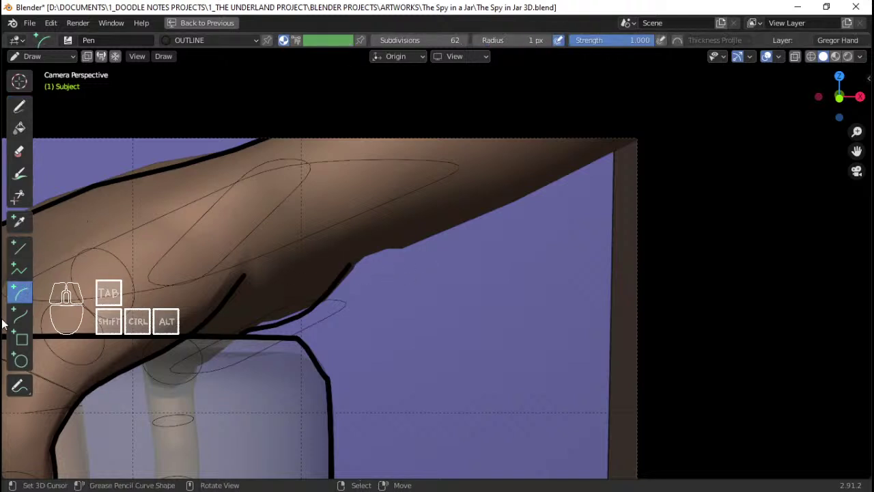
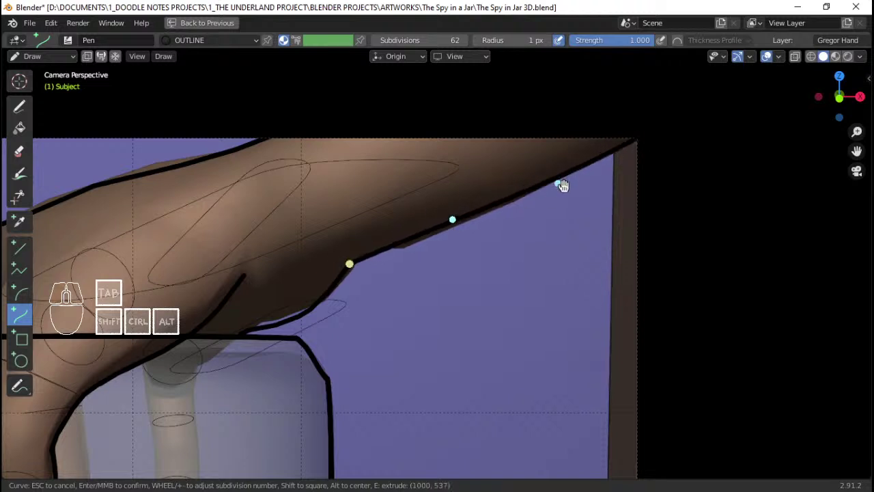
key(Return)
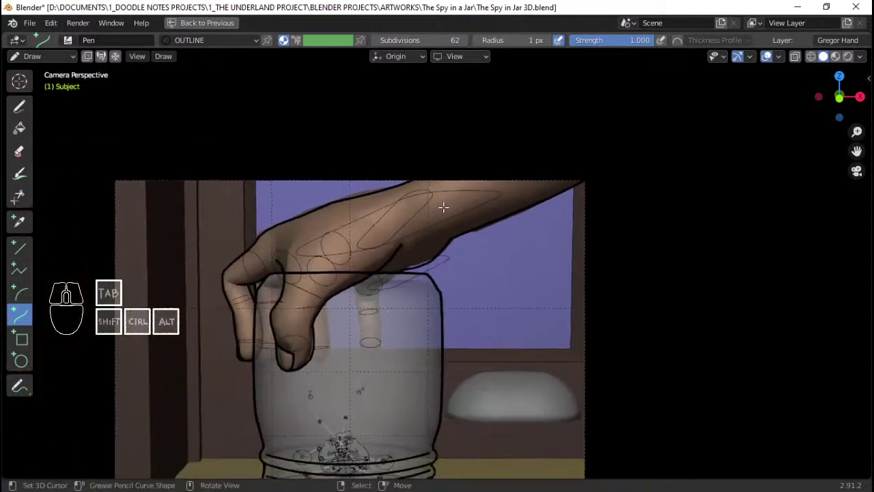
key(ctrl+s)
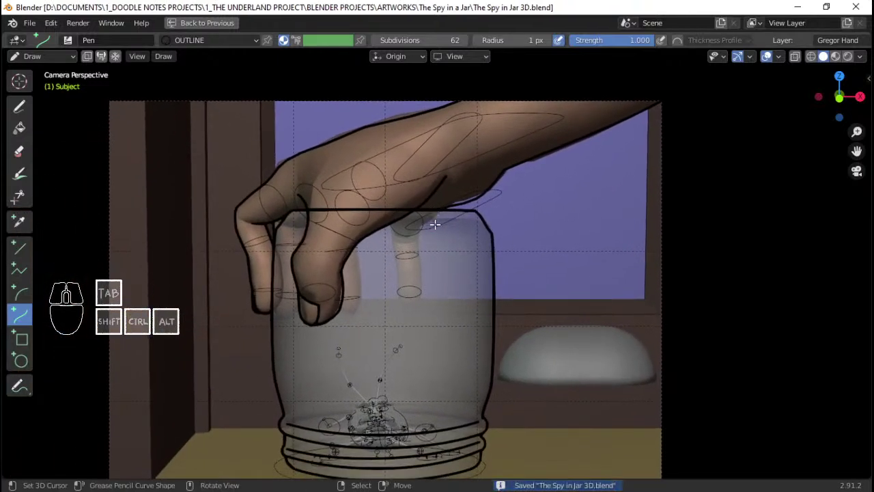
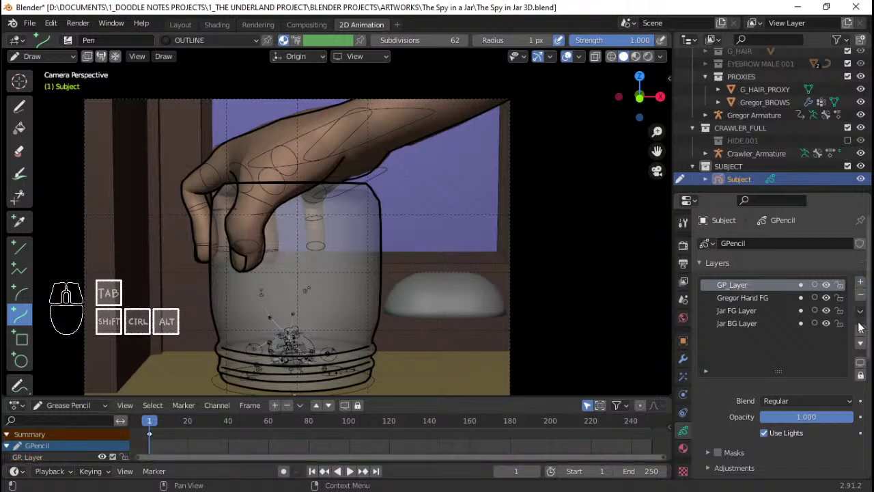
- Move the new layer to the bottom, rename it 'Gregor Hand BG' and return to freehand drawing
click(863, 349)
click(863, 349)
double_click(864, 349)
double_click(737, 330)
key(shift+g)
key(r)
key(e)
key(o)
key(r)
key(space)
key(shift+h)
key(a)
key(n)
key(space)
key(shift+b)
key(shift+g)
key(Return)
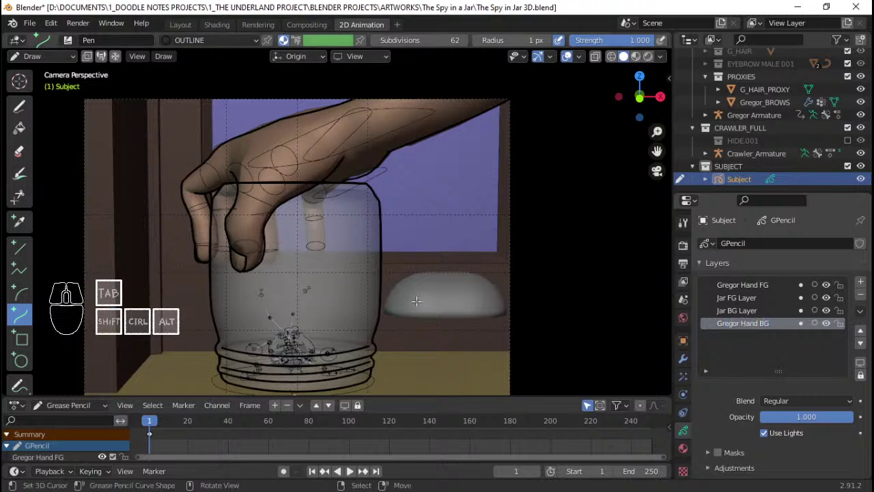
click(28, 109)
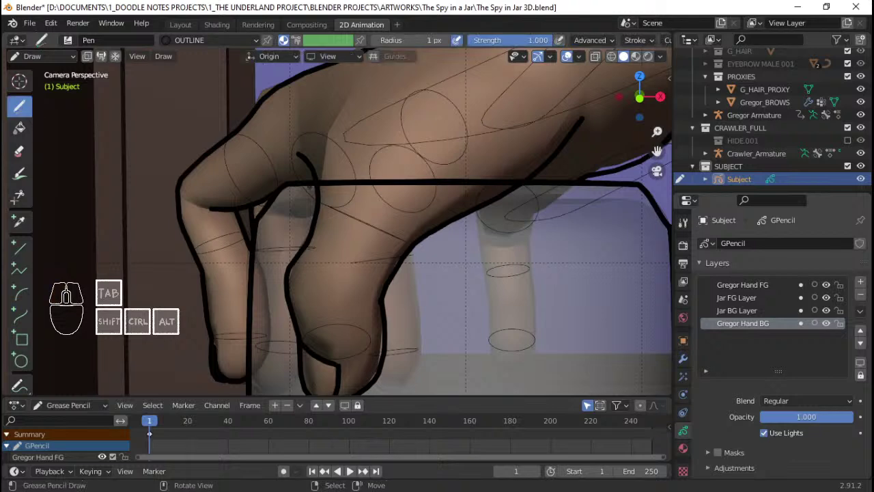
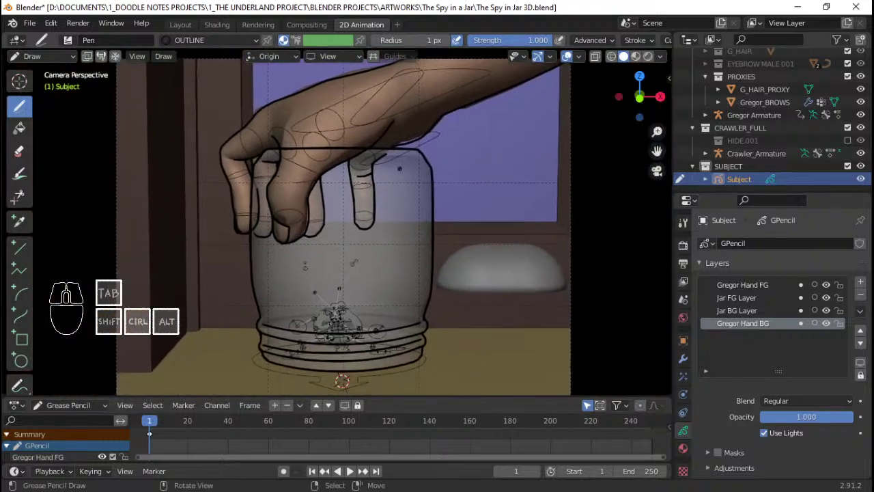
- Save the file, then add a layer named 'Spy' above Jar BG Layer
key(ctrl+s)
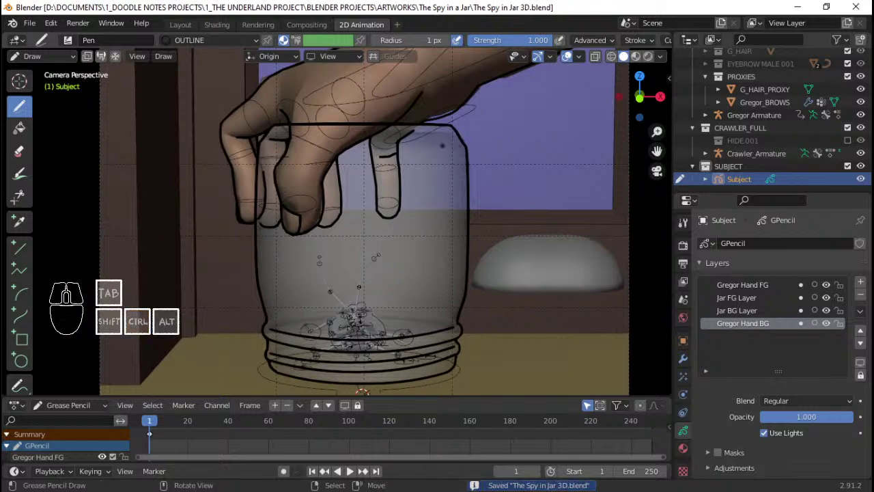
click(758, 313)
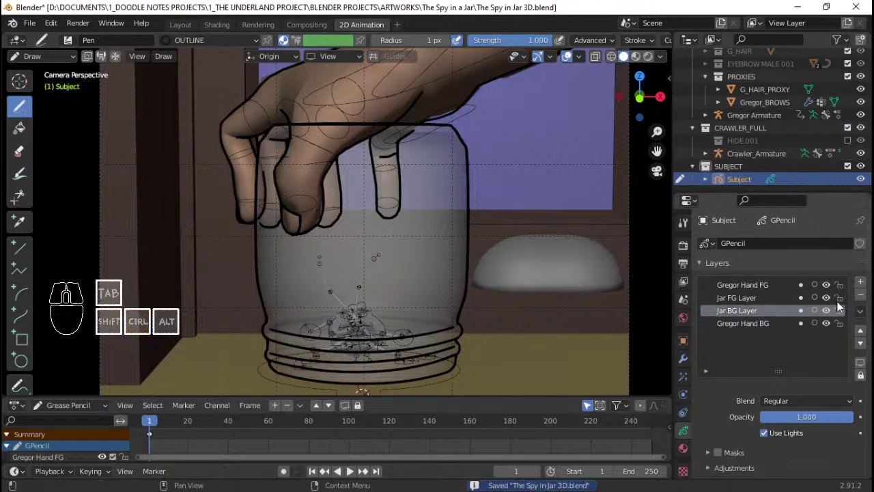
click(868, 285)
double_click(754, 312)
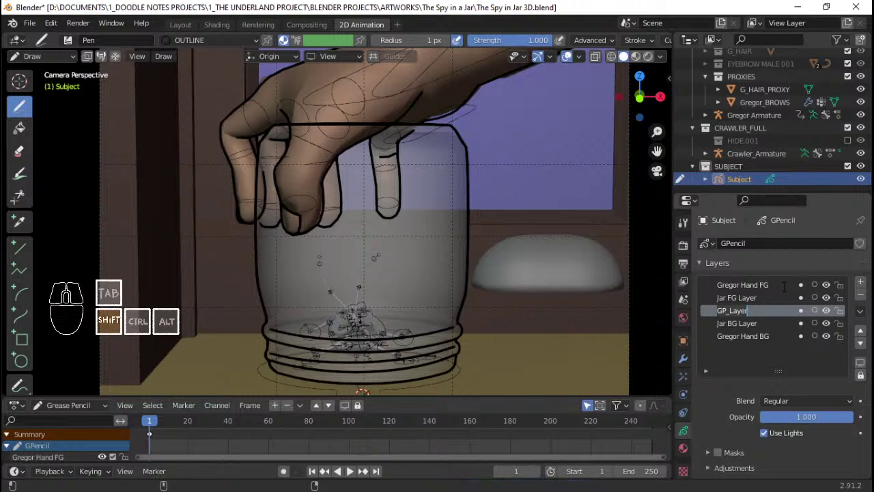
key(shift+s)
key(p)
key(y)
key(Return)
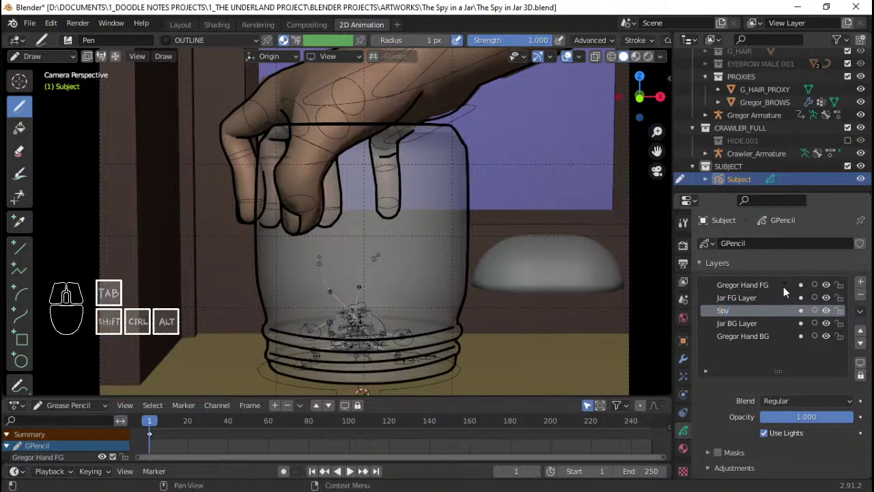
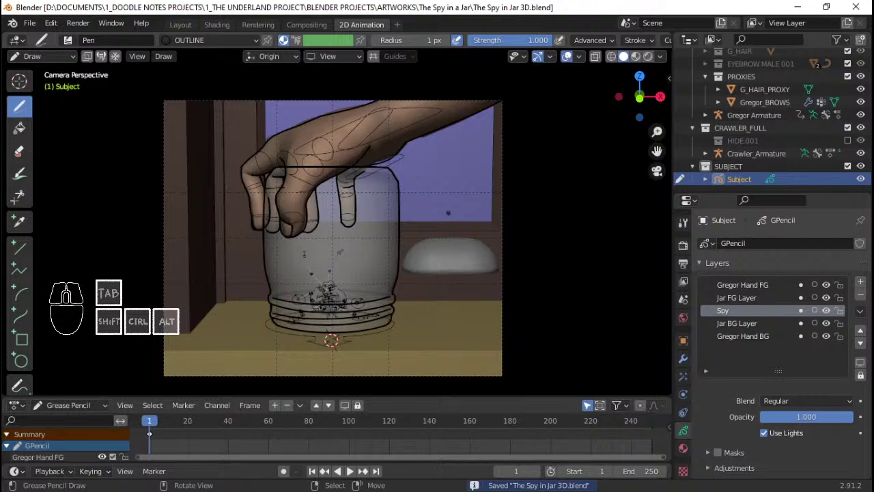
- Leave drawing mode and exit the camera view to see the whole scene
key(Tab)
key(Tab)
- Orbit around the jar and Gregor's arm, clearing the selection to prepare for parenting
click(406, 218)
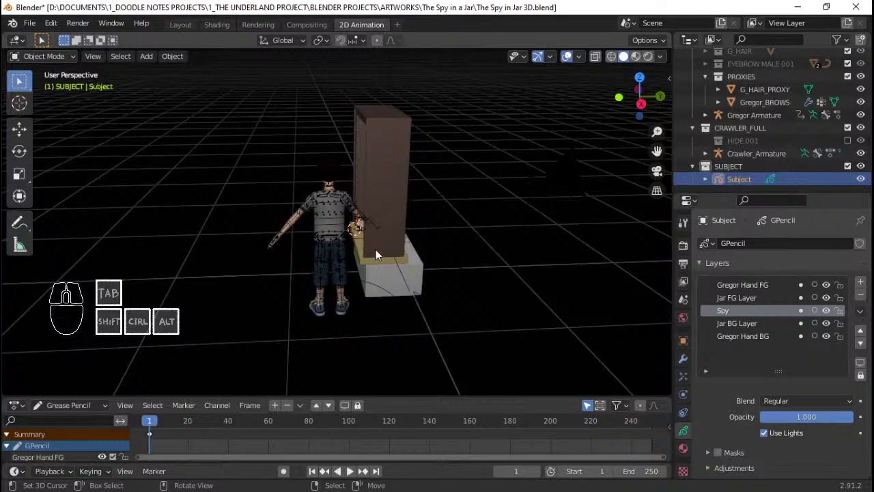
key(alt+a)
drag(421, 250, 447, 250)
right_click(459, 248)
drag(369, 274, 440, 276)
drag(406, 262, 401, 242)
drag(380, 228, 265, 253)
drag(298, 251, 330, 254)
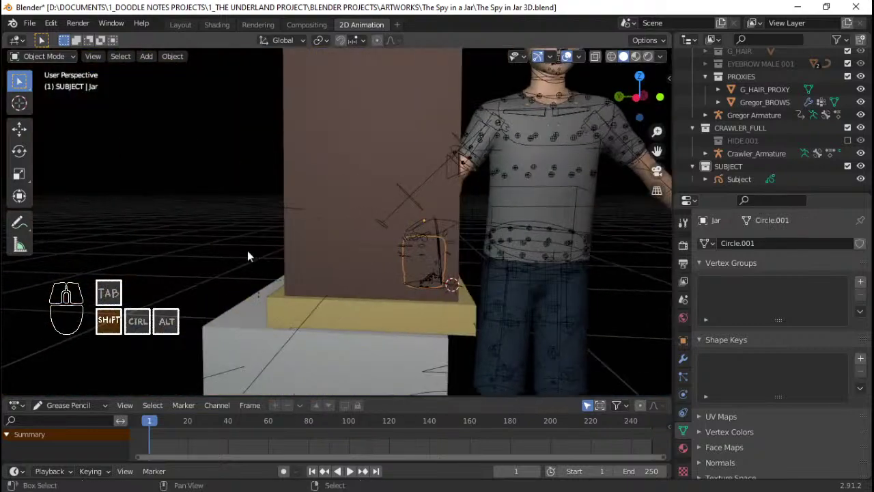
right_click(242, 209)
key(ctrl+z)
drag(329, 310, 477, 293)
key(a)
drag(524, 264, 473, 294)
- Parent Gregor's armature and a nearby object to the Drop Sash Window empty
right_click(491, 334)
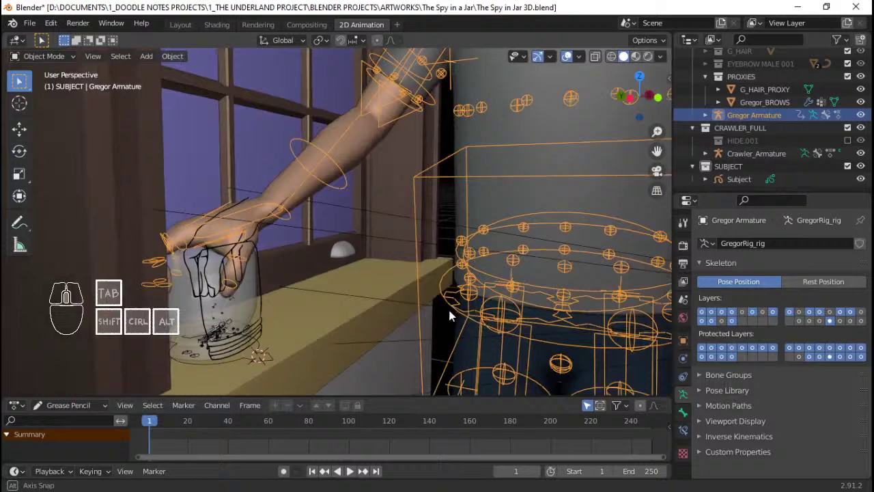
right_click(431, 308)
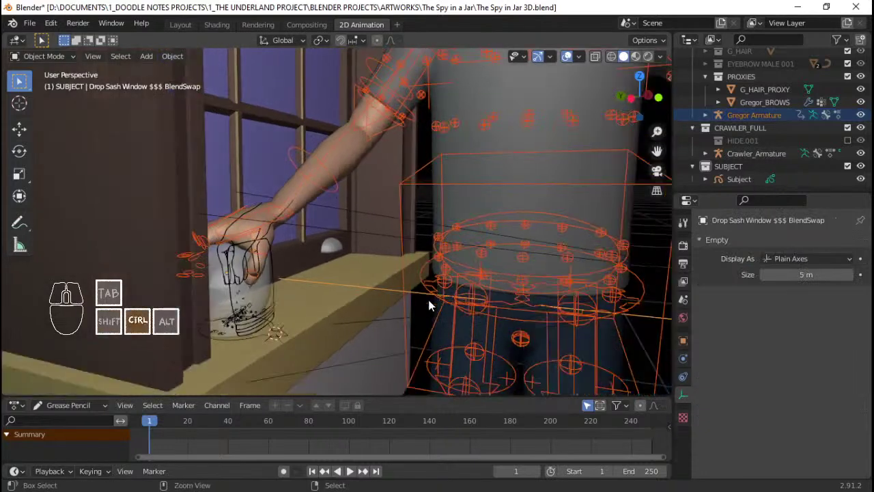
key(ctrl+p)
key(Return)
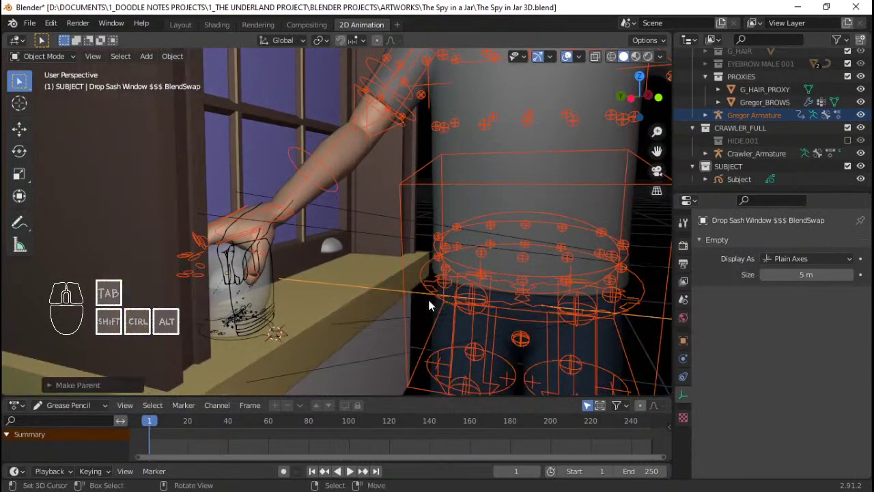
right_click(275, 294)
right_click(429, 300)
key(ctrl+p)
key(Return)
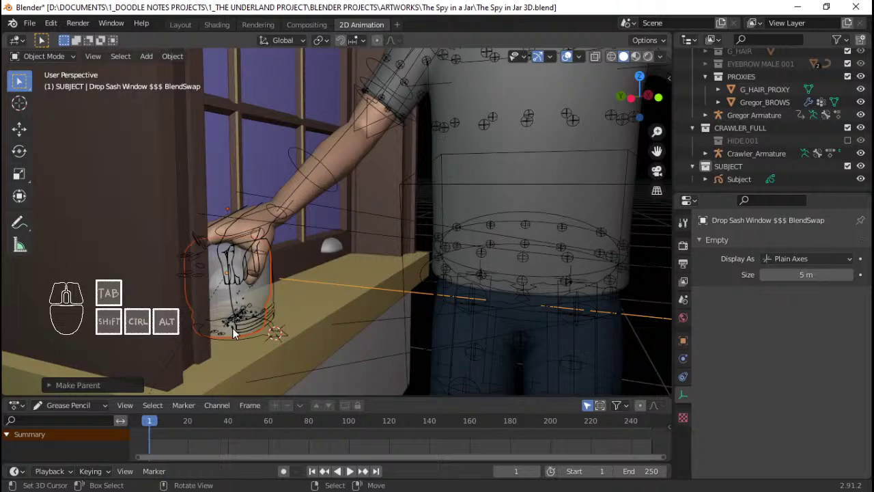
- Parent two more nearby objects to the Drop Sash Window empty
right_click(275, 329)
right_click(429, 297)
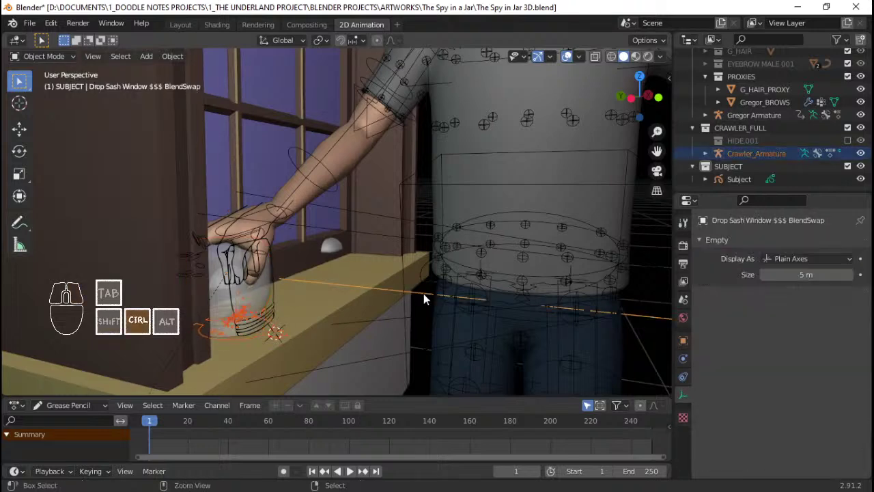
key(ctrl+p)
key(Return)
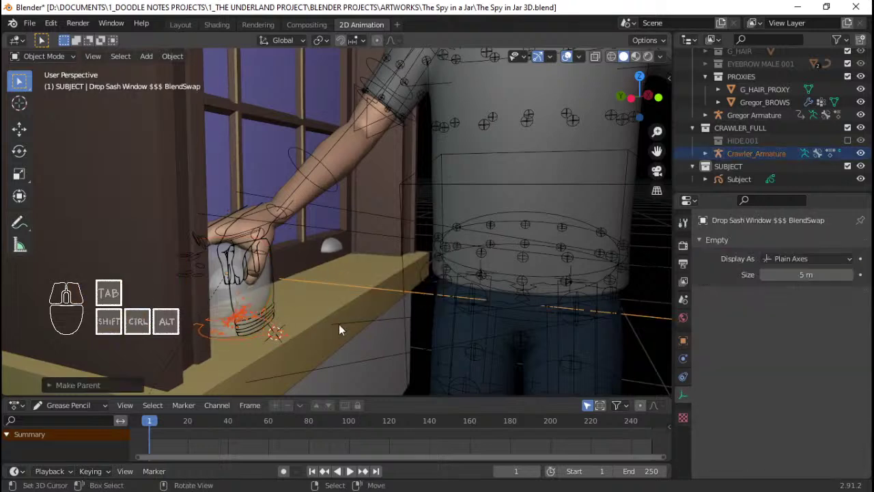
right_click(277, 316)
right_click(429, 296)
key(ctrl+p)
key(Return)
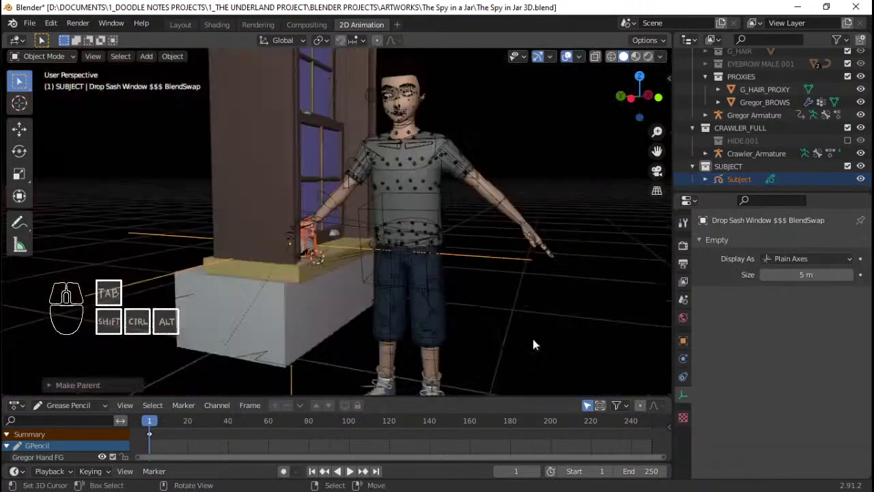
- Parent the camera to the window empty, step to frame 2 and select the Drop Sash Window
right_click(200, 172)
right_click(188, 188)
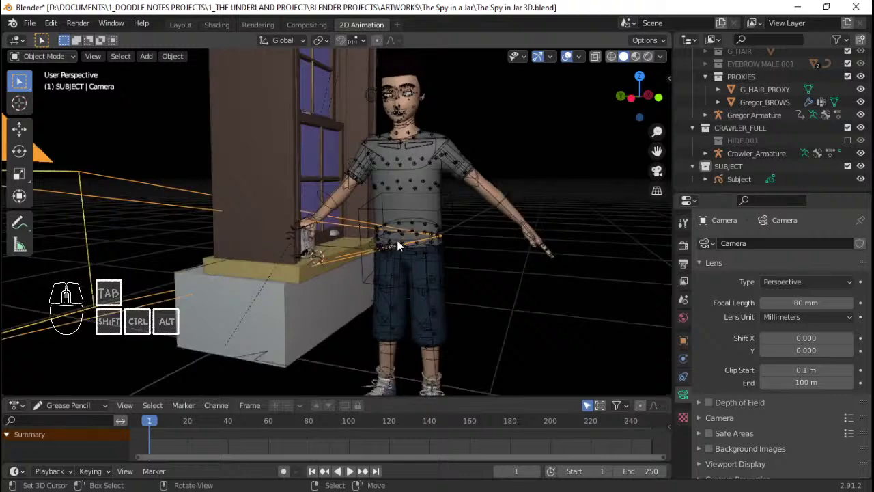
right_click(170, 237)
key(ctrl+p)
key(Return)
key(Home)
drag(445, 263, 491, 265)
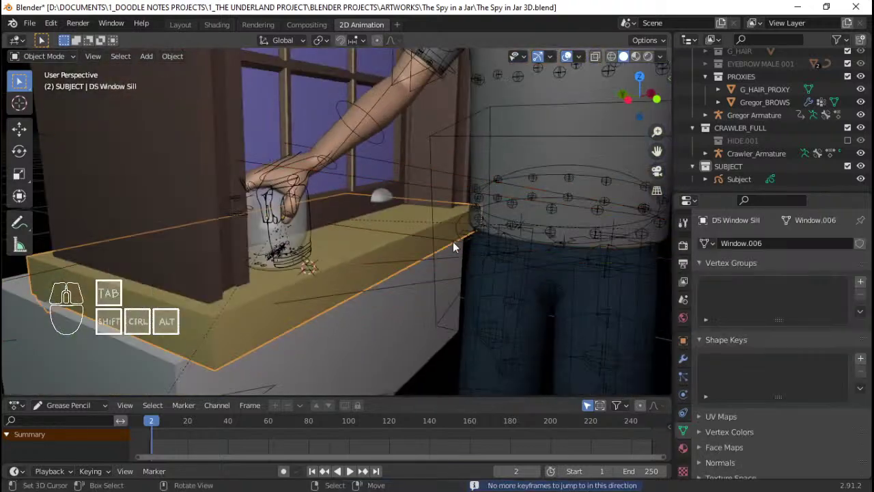
right_click(459, 245)
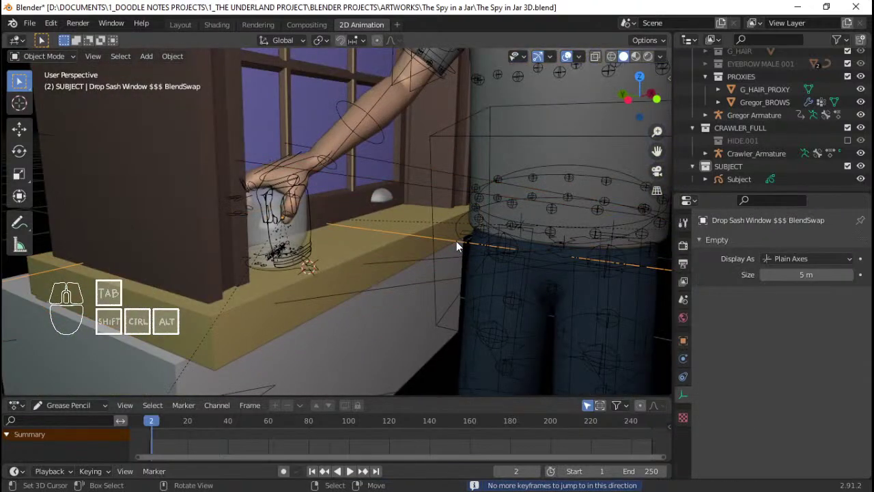
key(s)
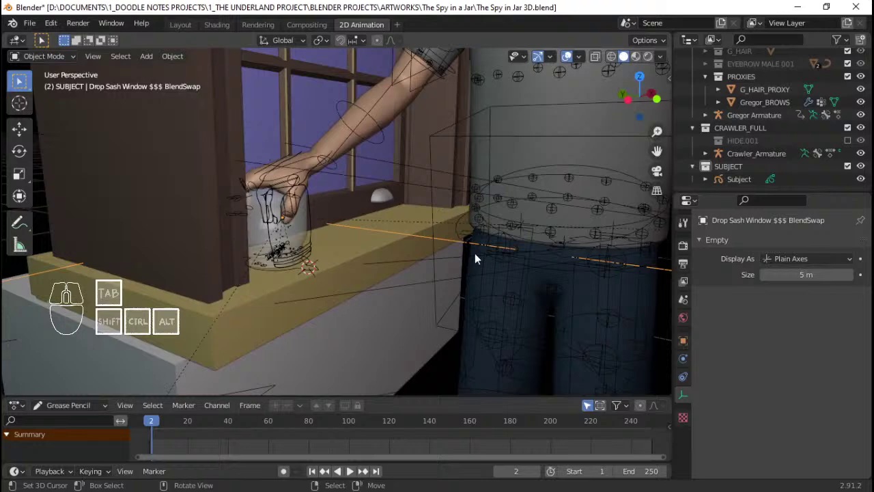
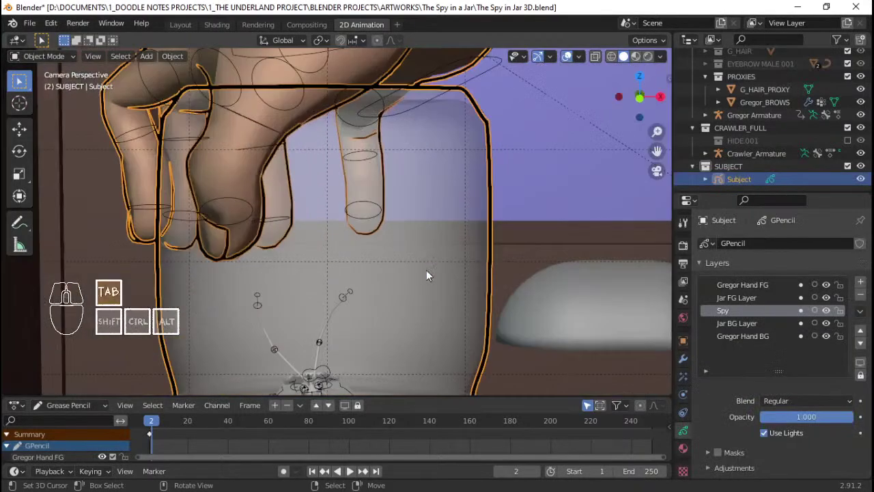
- Thin the selected jar outline strokes, select the Subject grease-pencil object and save the file
key(alt+s)
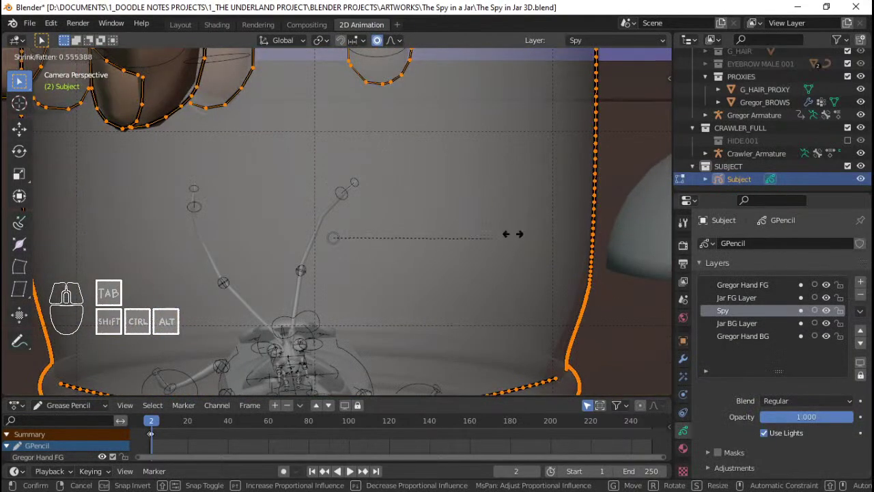
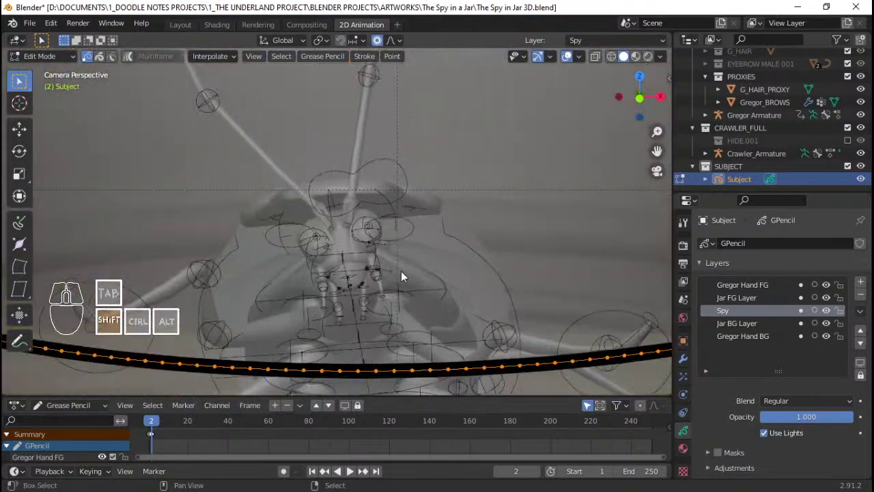
key(alt+s)
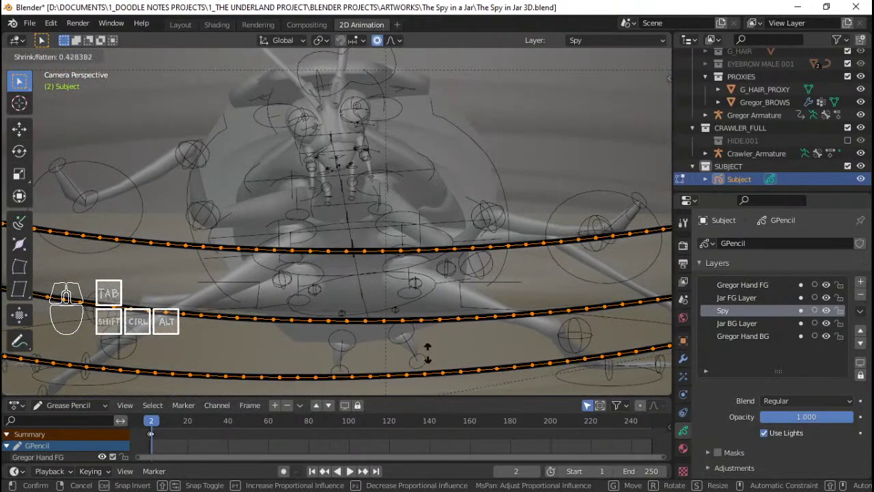
click(440, 390)
key(Tab)
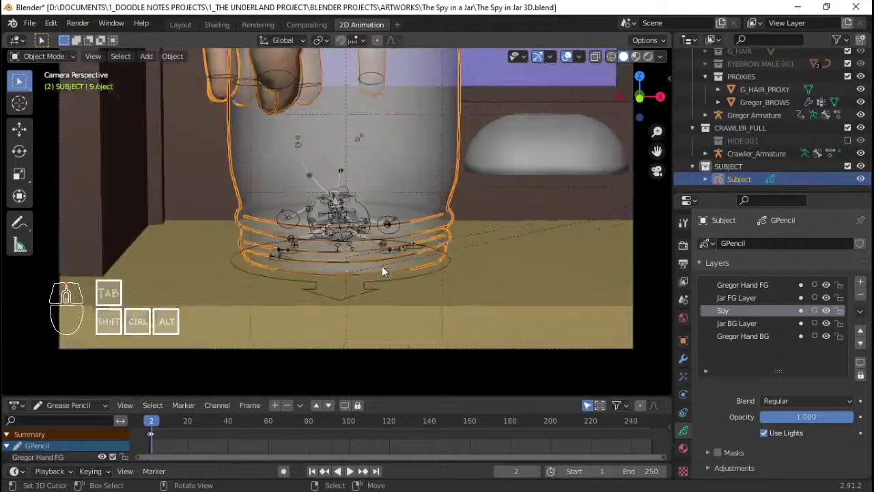
key(alt+a)
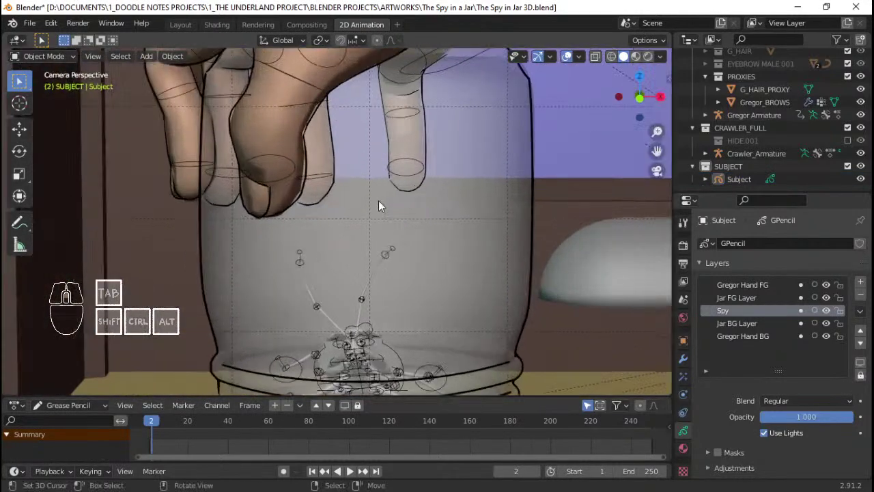
key(ctrl+s)
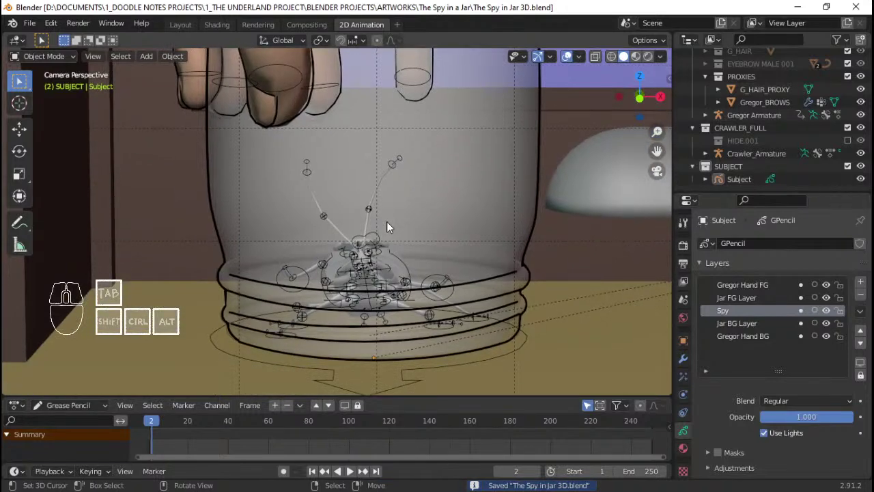
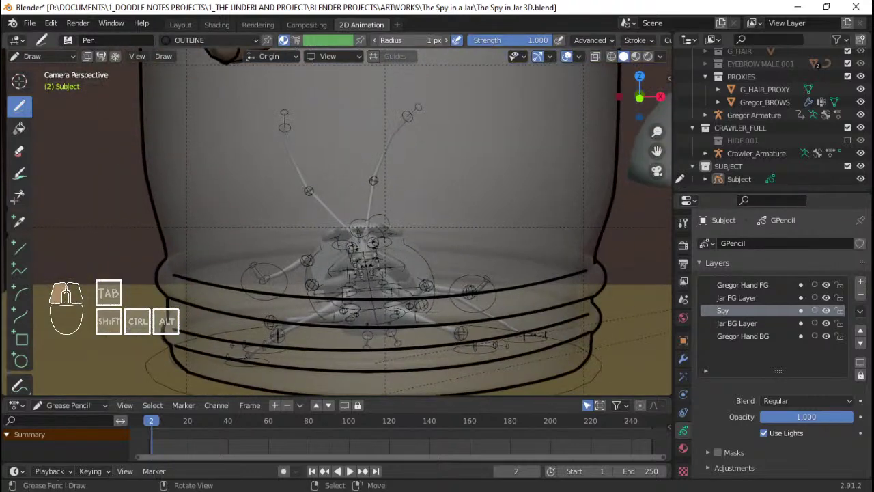
- Draw black outline strokes around the spy's head and legs on the Spy layer, undoing a filled blob, then enter Edit Mode
key(Tab)
key(Tab)
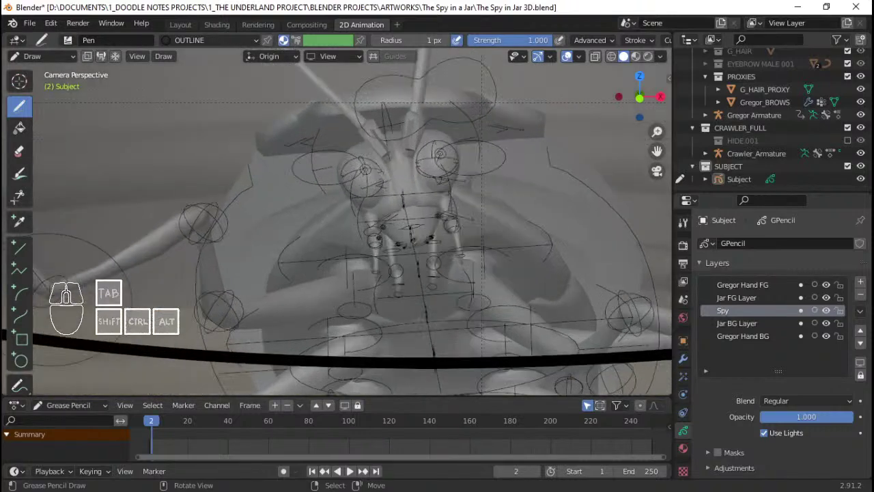
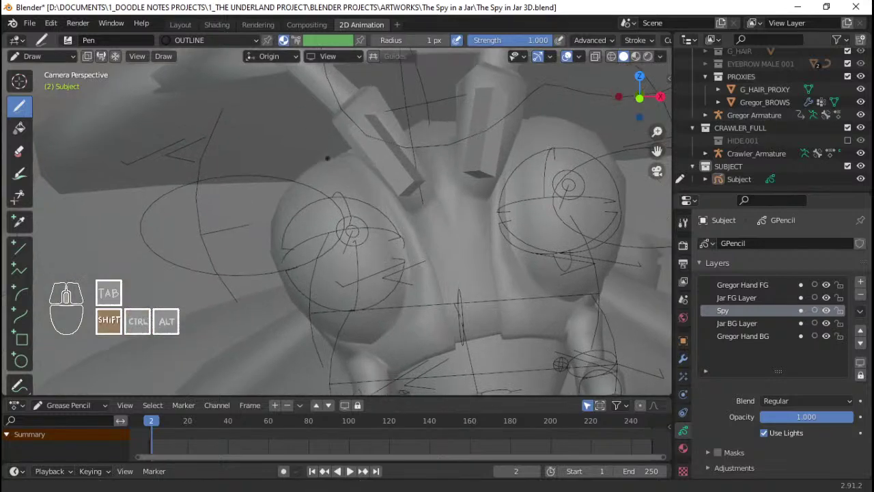
key(q)
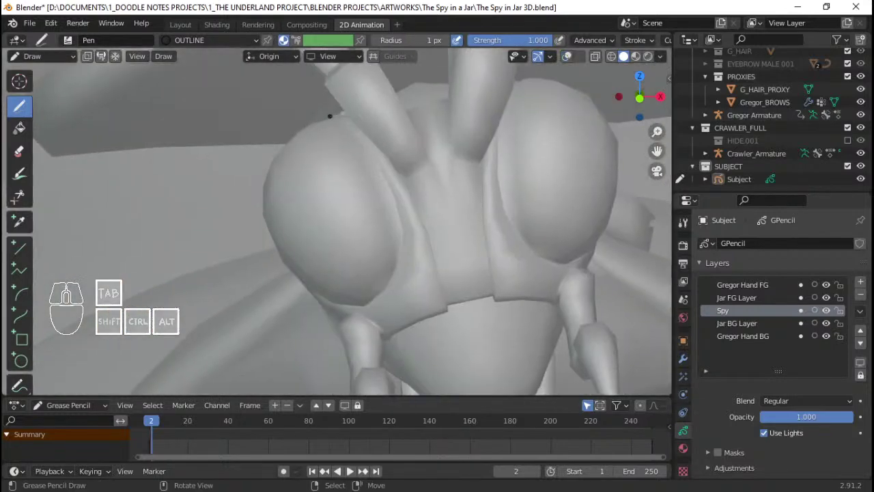
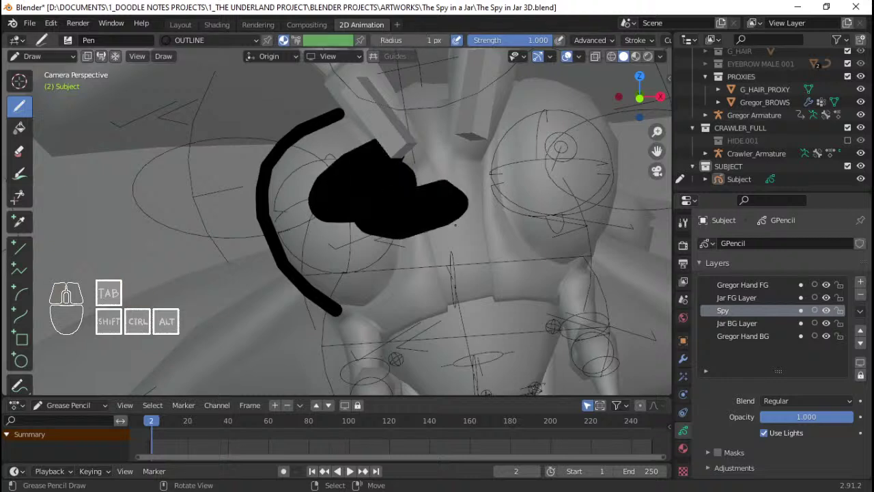
key(z)
key(ctrl+z)
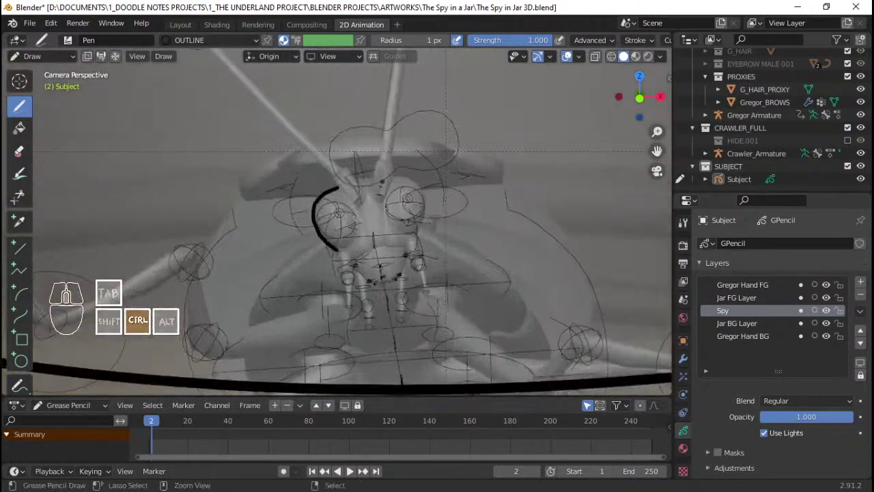
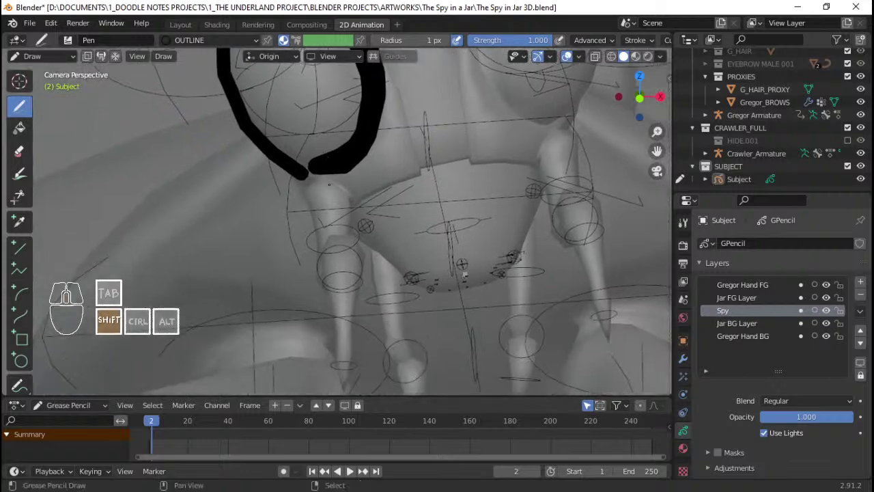
key(Tab)
key(a)
drag(358, 206, 372, 167)
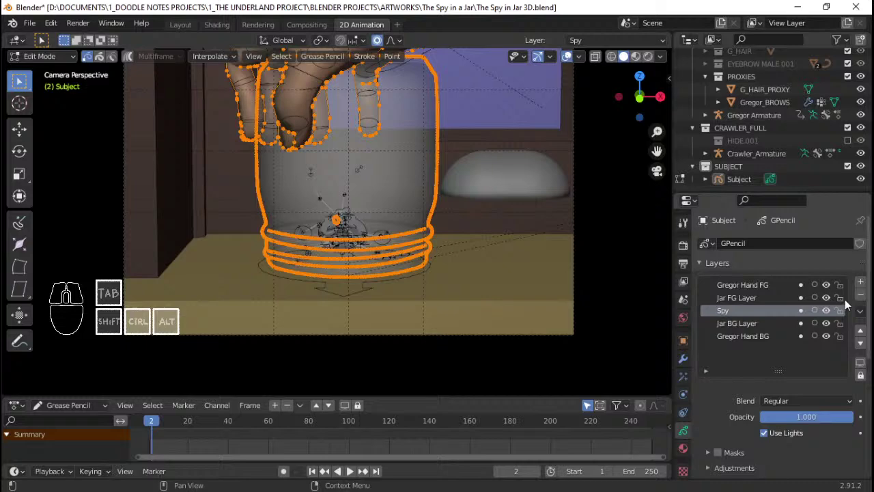
- Lock the Jar FG, Jar BG, Gregor Hand FG and Gregor Hand BG layers
click(847, 304)
click(846, 286)
click(844, 329)
click(842, 342)
- Select and delete the thick test strokes on the Spy layer and return to Draw mode
drag(352, 177, 368, 169)
key(a)
key(x)
click(382, 180)
key(ctrl+Tab)
click(385, 144)
key(ctrl+Tab)
click(387, 112)
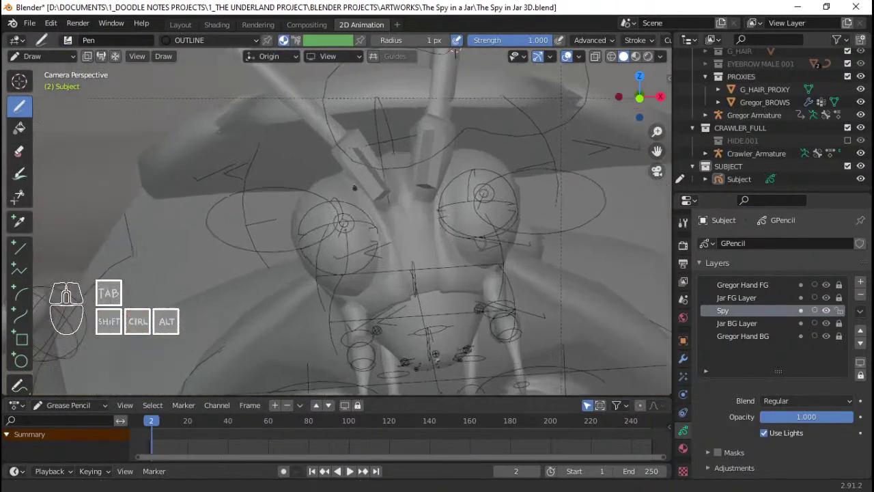
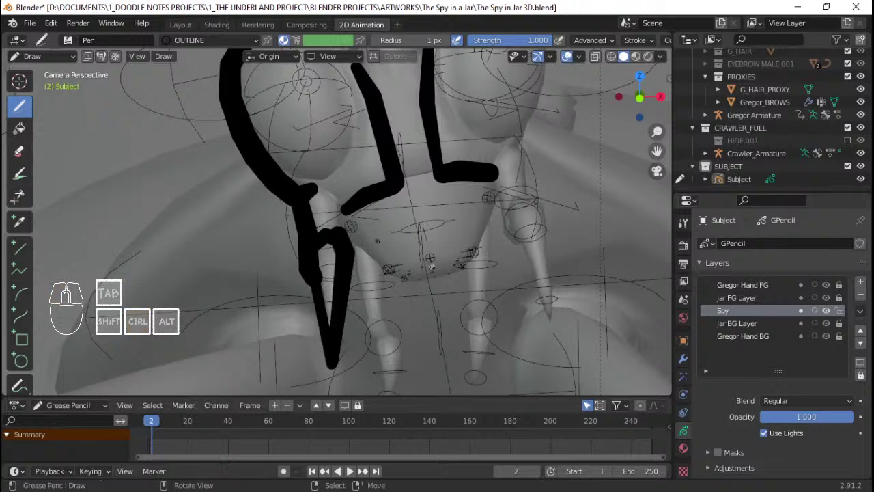
- Undo the last two leg strokes while outlining the spy's front legs
key(ctrl+z)
key(ctrl+z)
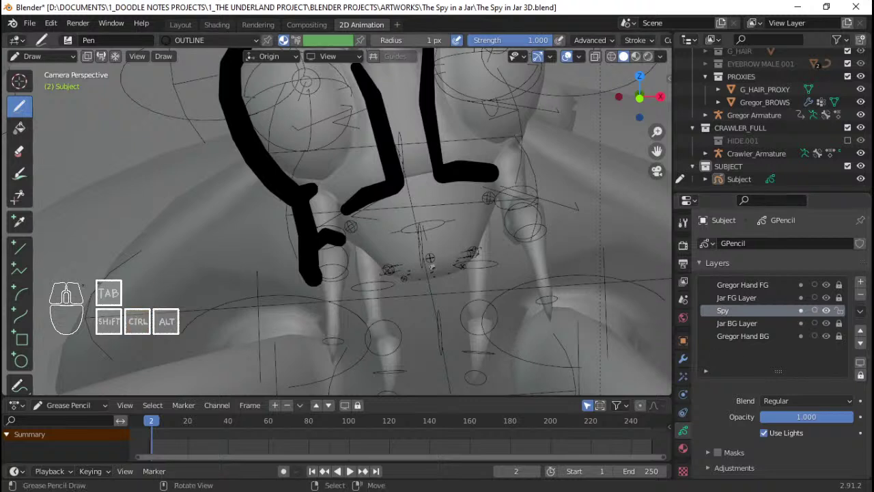
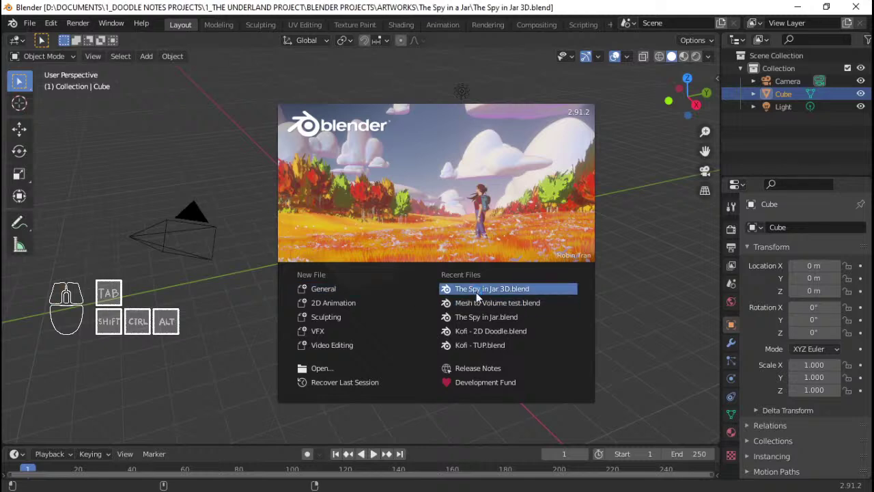
- Draw the spy creature's head, body and leg outlines on the Spy layer and save The Spy in Jar 3D
key(Tab)
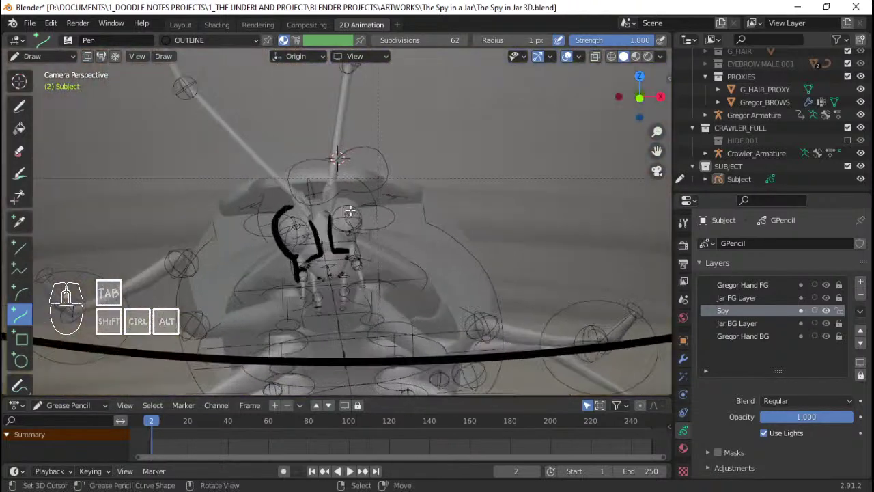
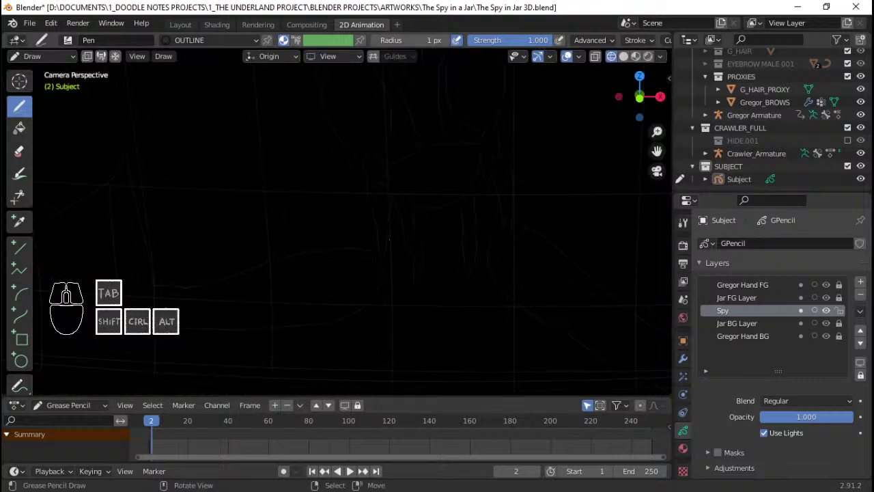
key(ctrl+z)
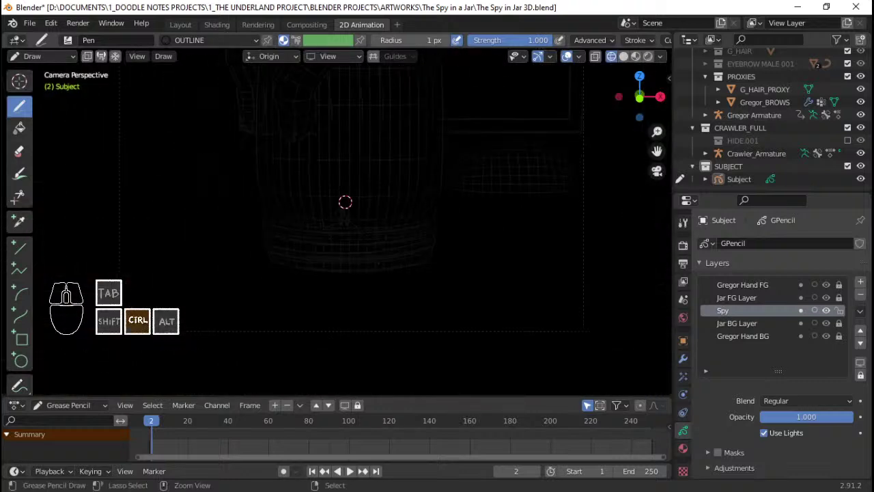
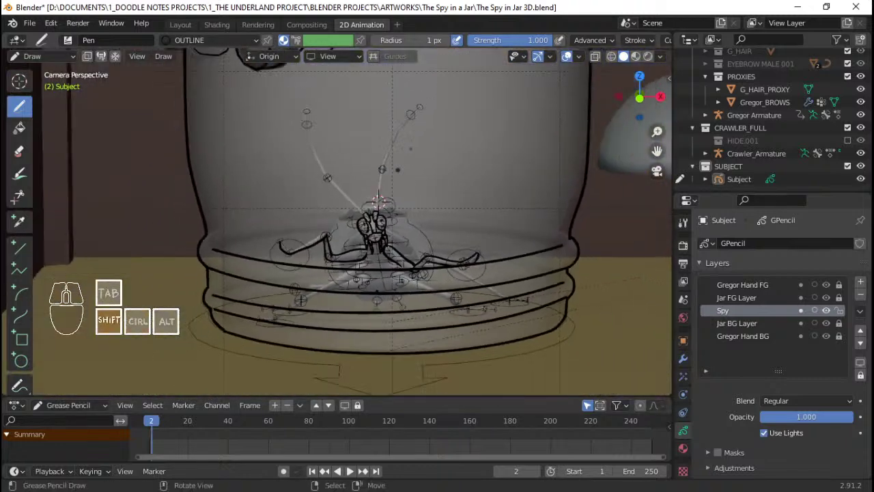
key(ctrl+s)
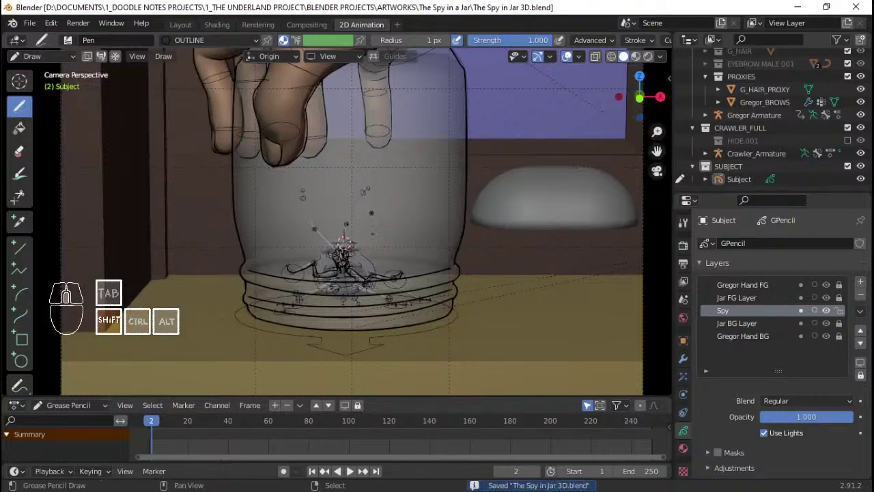
- Select all the spy's strokes in Edit Mode, shrink their thickness with Alt+S and return to Object Mode
key(ctrl+Tab)
click(335, 244)
key(alt+a)
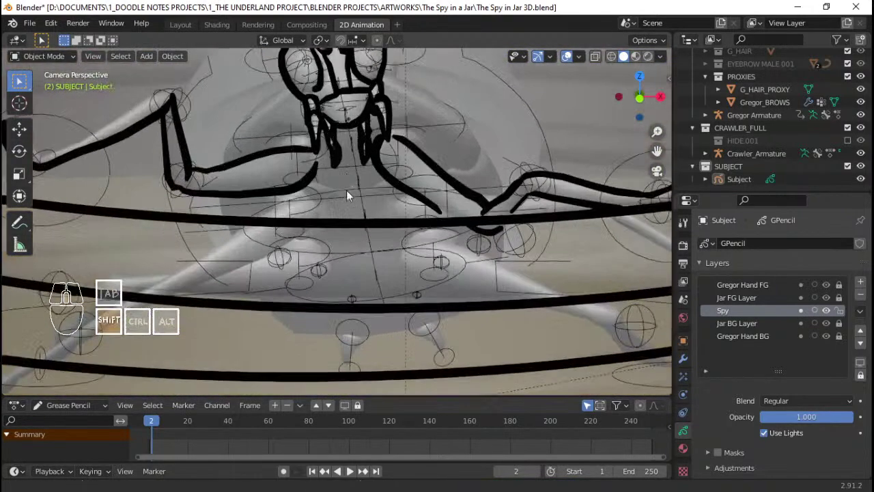
key(Tab)
key(alt+a)
key(alt+s)
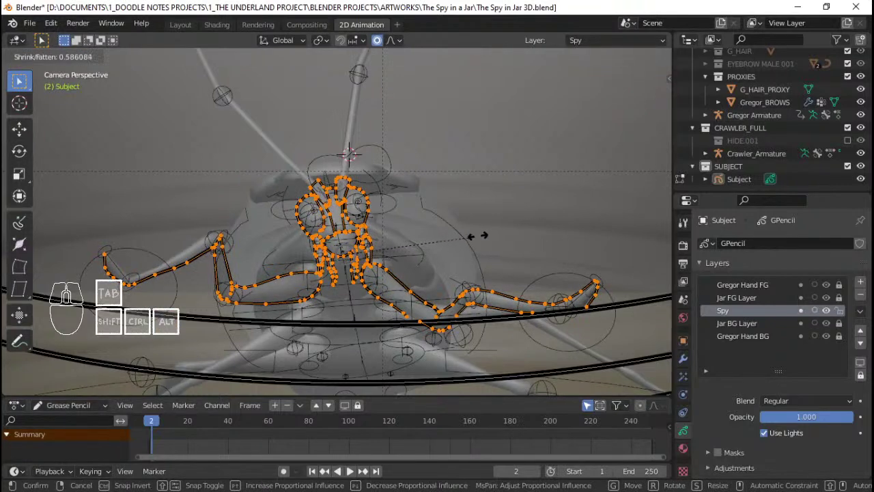
click(472, 241)
key(alt+a)
key(Tab)
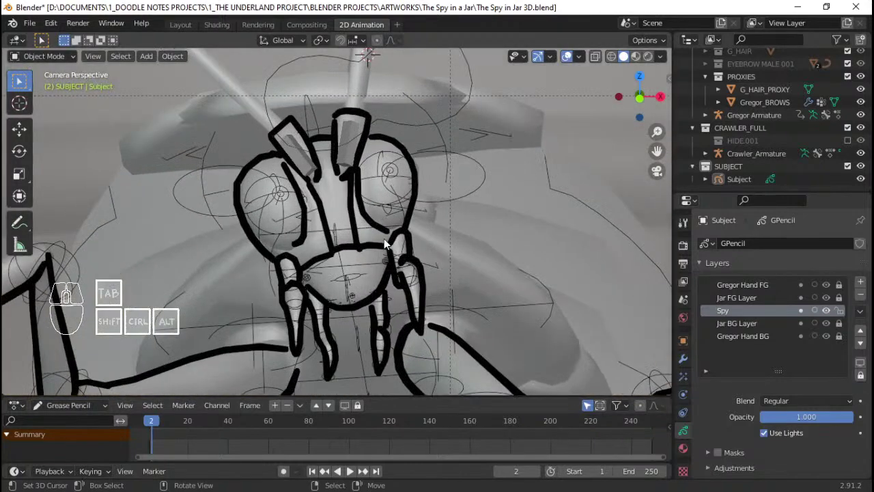
drag(386, 256, 383, 273)
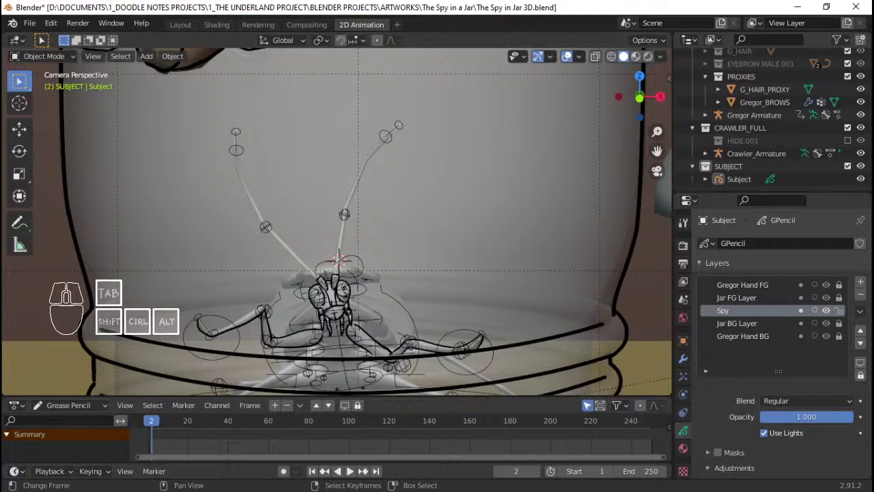